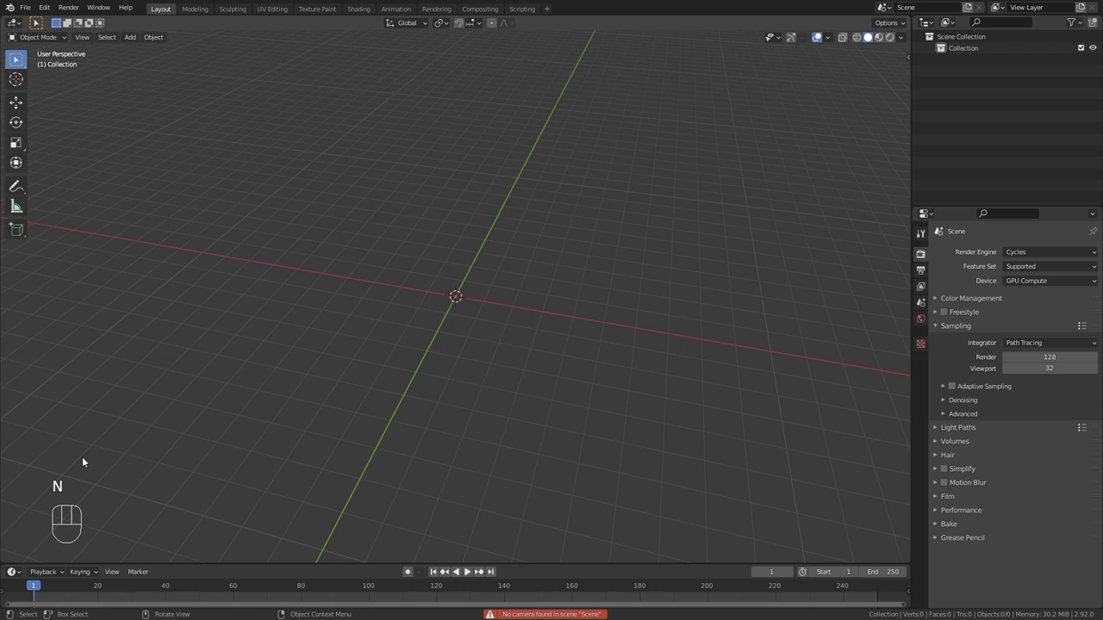
Hide the Tool Settings bar and bring up the fSpy import file browser on Documents
key("n")
key("n")
key("t")
left_click(88, 45)
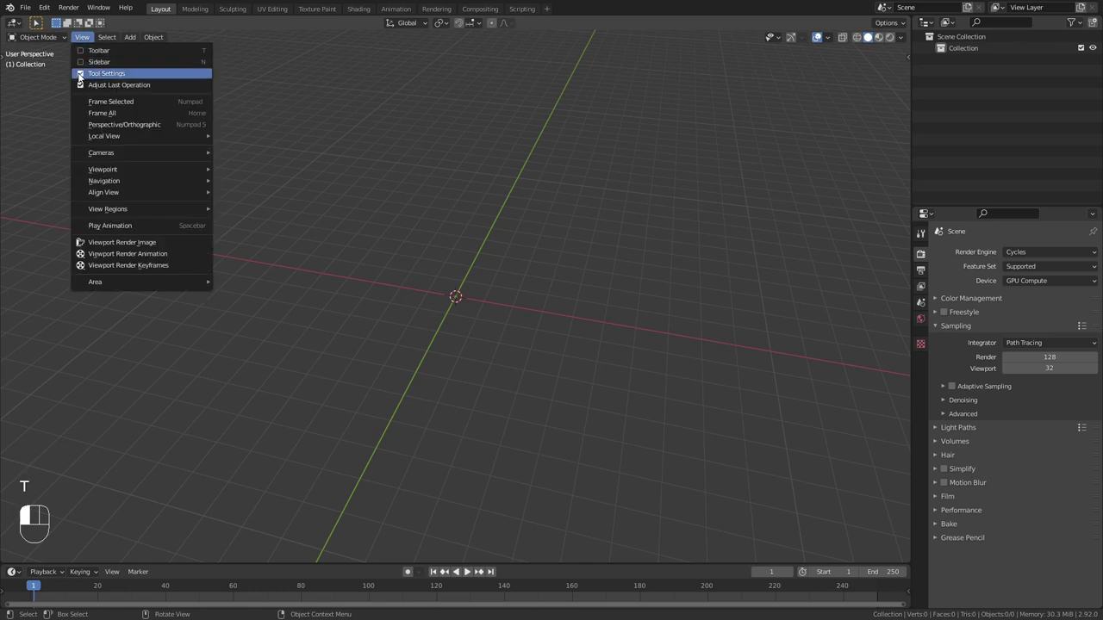
left_click_drag(54, 8, 66, 191)
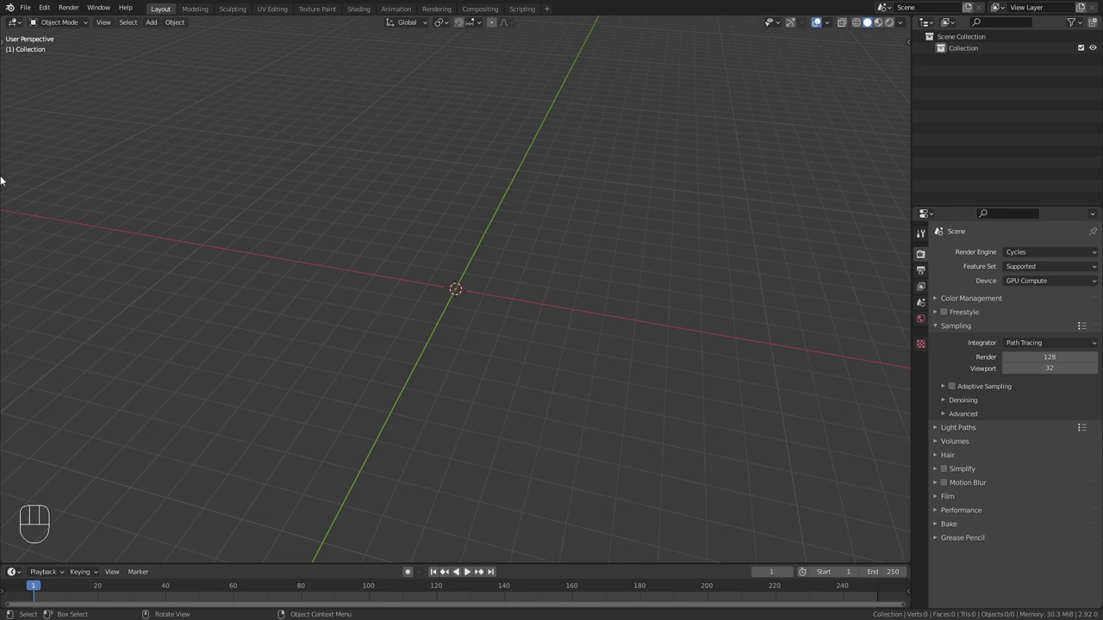
Import perspective.fspy as a camera with the chest-on-parquet photo background and save as rec2.blend
left_click_drag(28, 12, 199, 280)
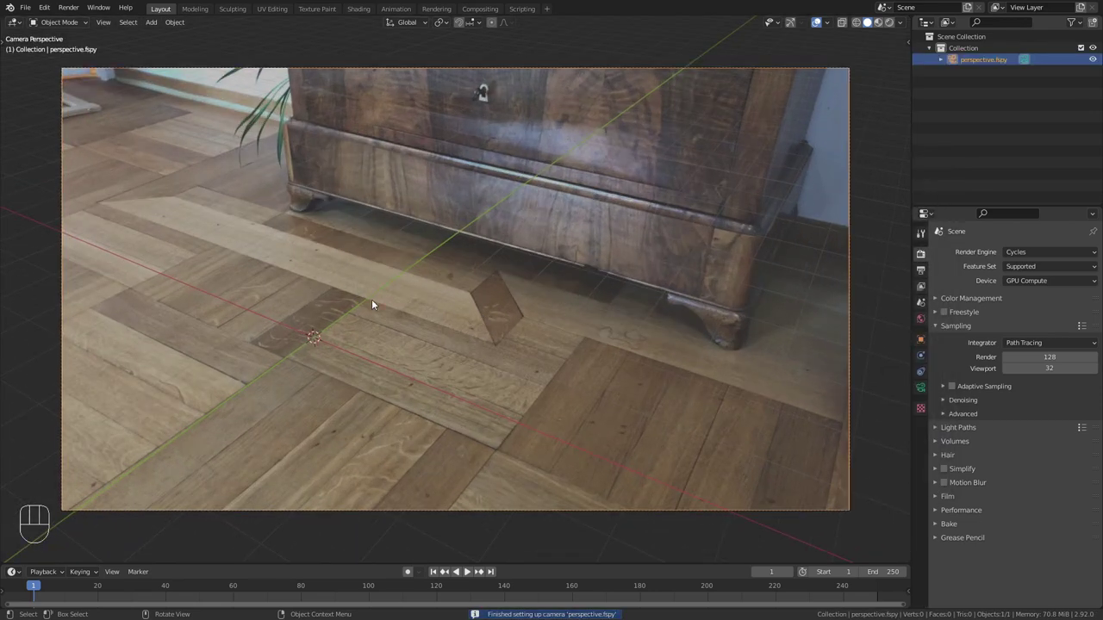
key("ctrl+s")
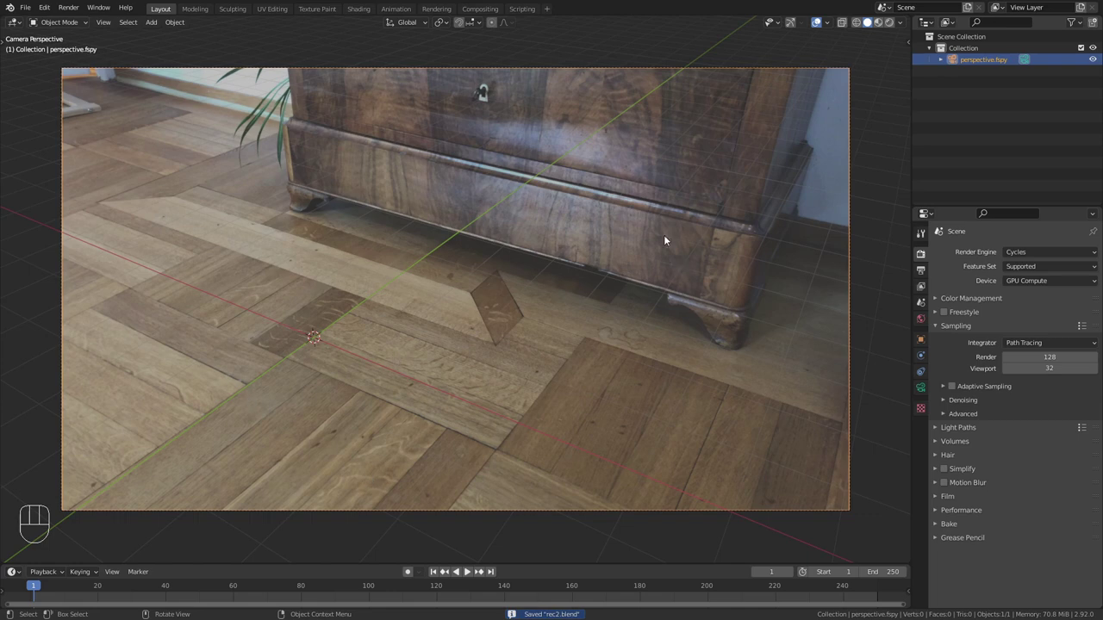
Orbit around to inspect the imported camera, then return to looking through it
left_click_drag(374, 235, 419, 243)
left_click_drag(489, 253, 523, 241)
left_click_drag(490, 277, 528, 283)
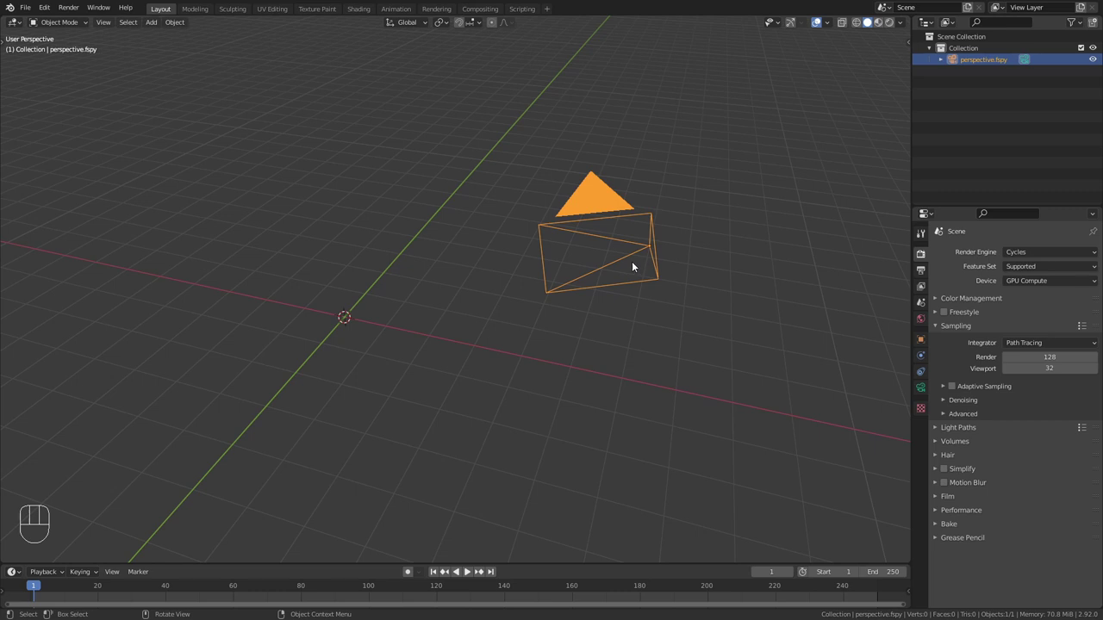
left_click_drag(614, 271, 628, 283)
left_click_drag(555, 298, 602, 271)
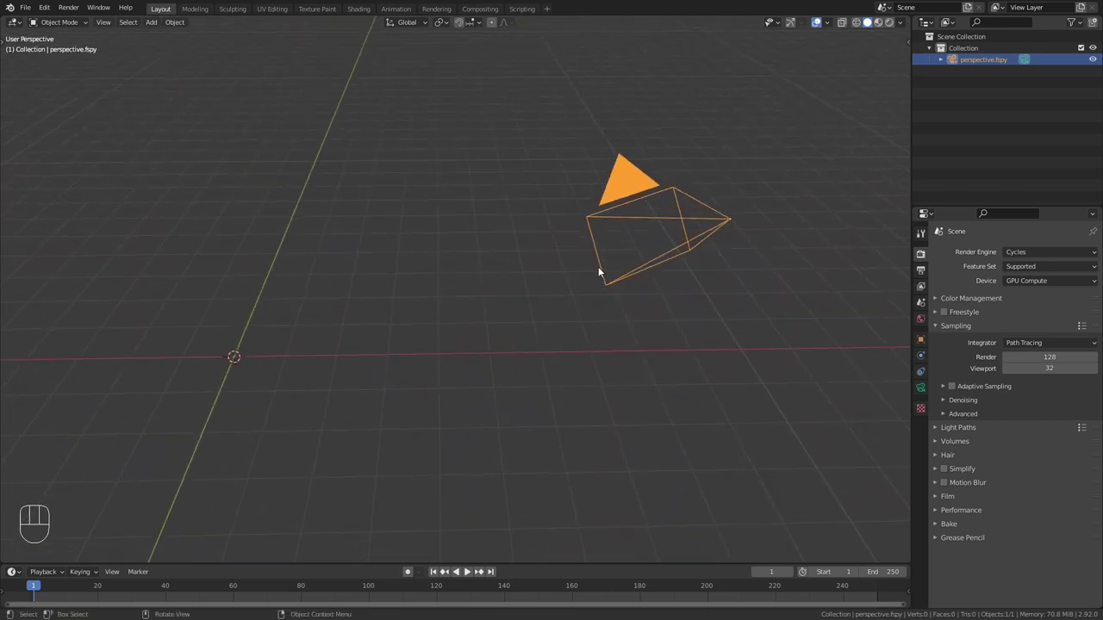
key("KP_0")
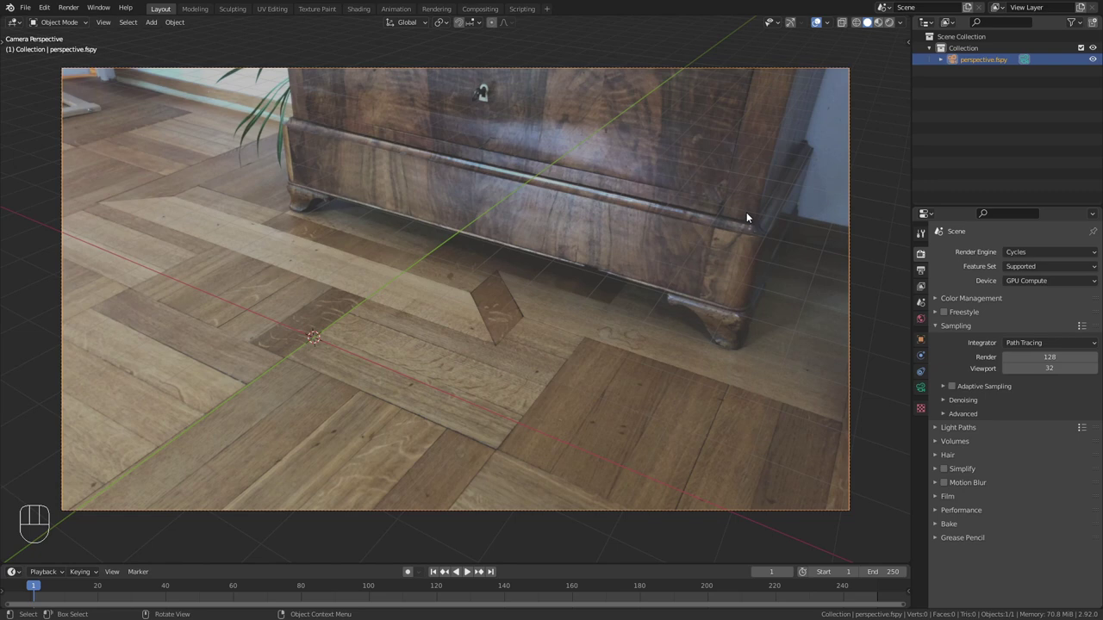
left_click(469, 571)
left_click(469, 571)
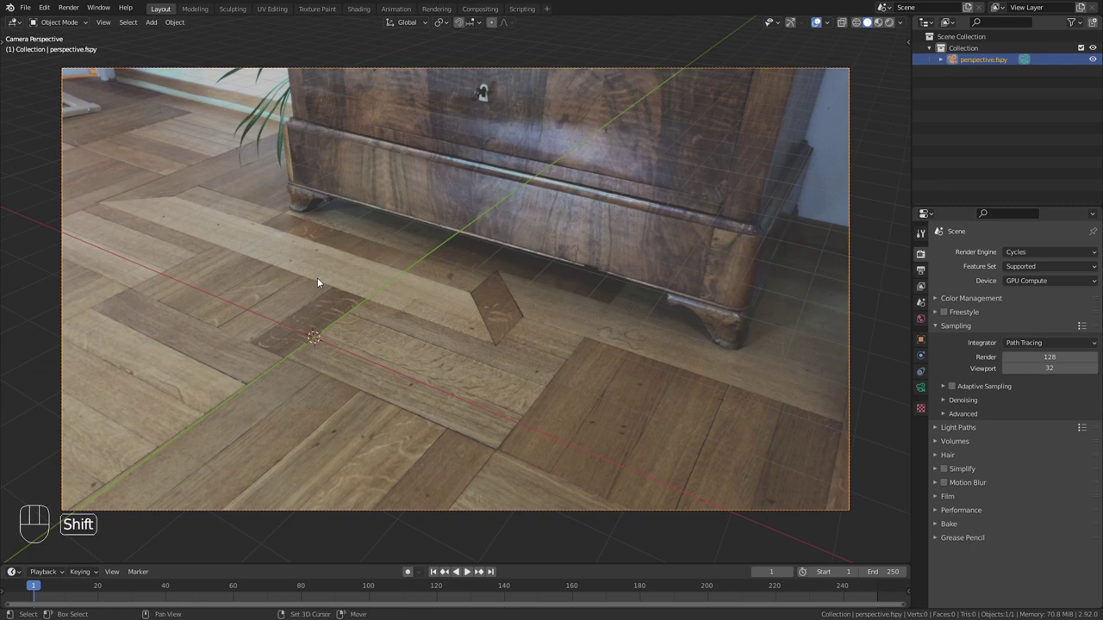
Add a plane on the floor and stretch it in Edit Mode along Y to cover the parquet
key("shift+a")
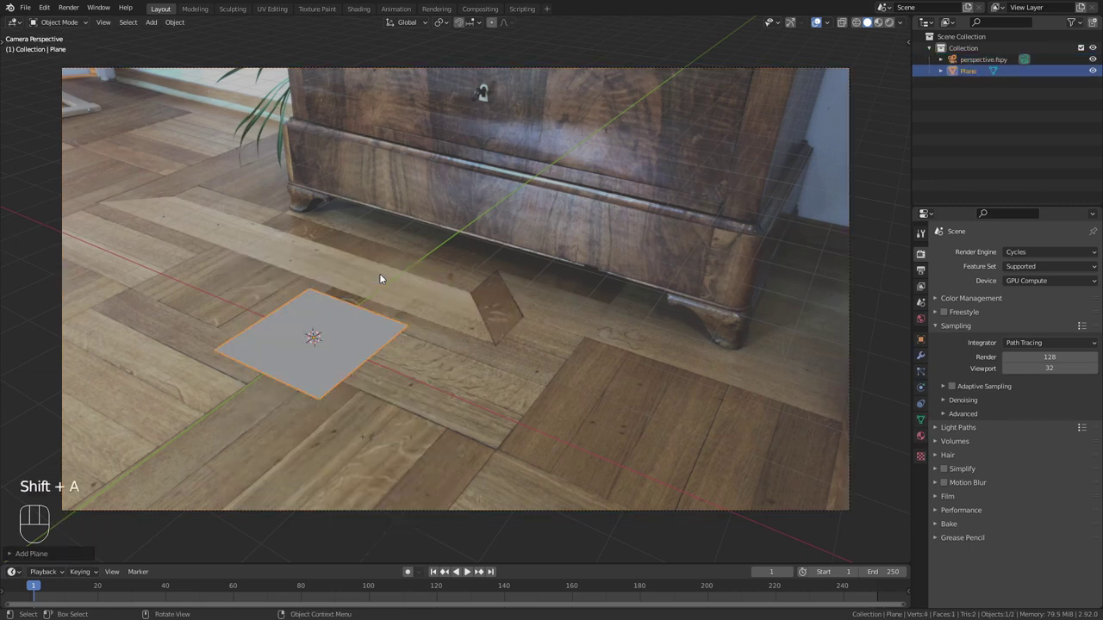
key("Tab")
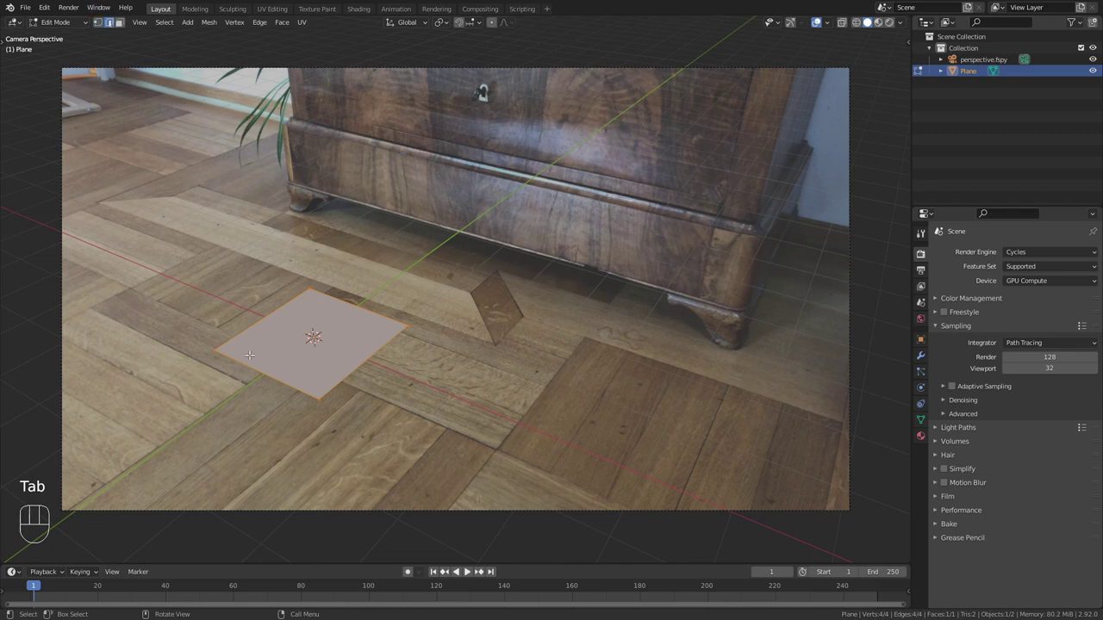
key("g")
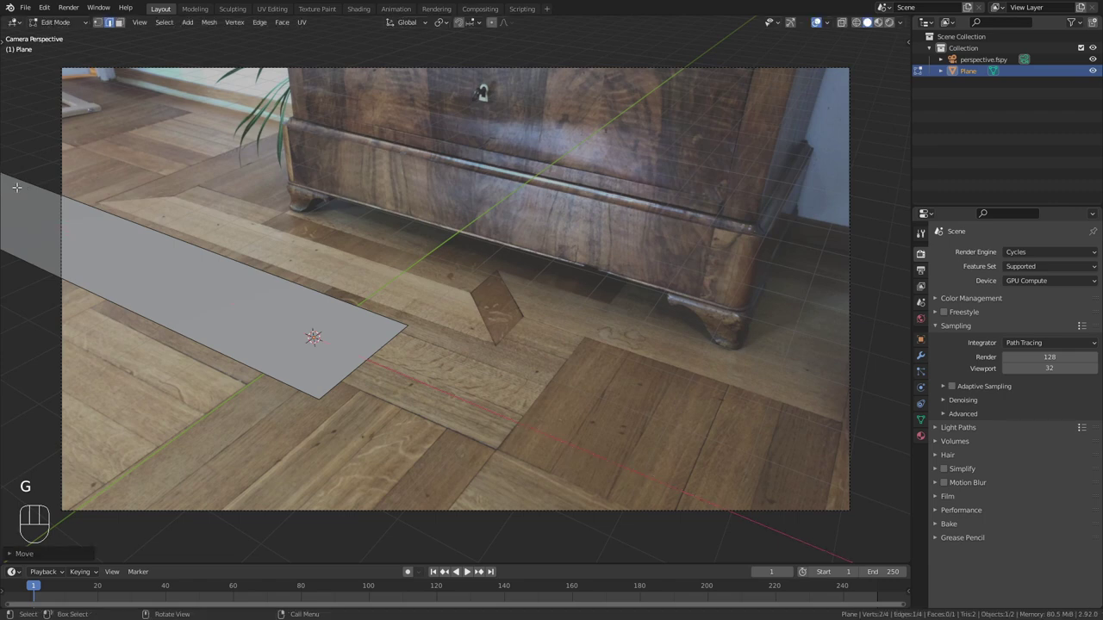
key("g")
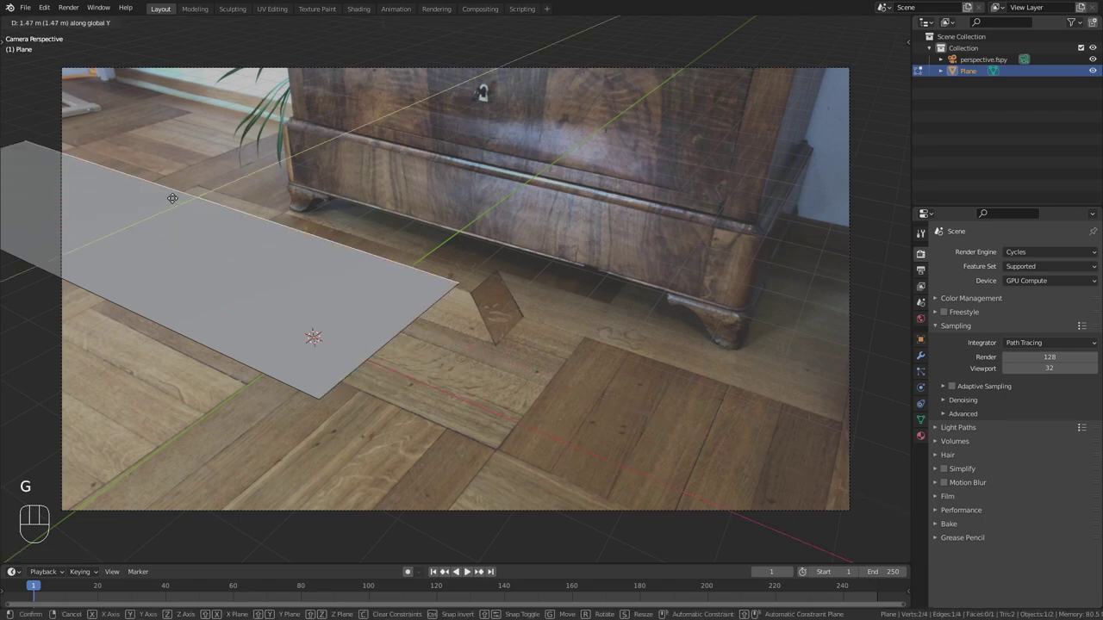
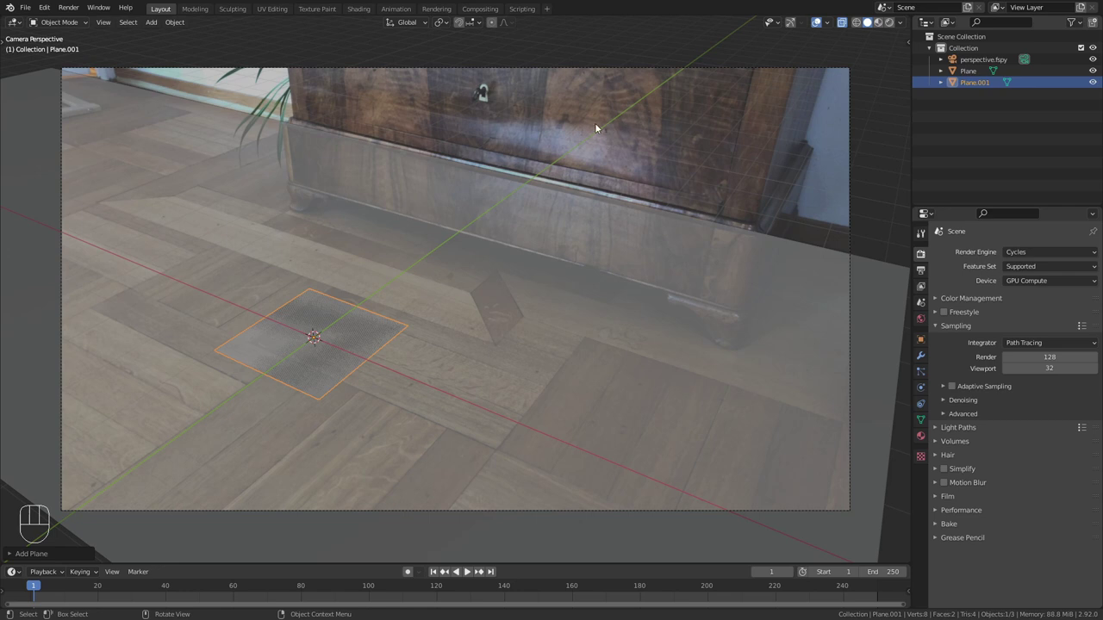
Raise Plane.001 toward the chest and delete its face, keeping a single edge
key("Tab")
key("g")
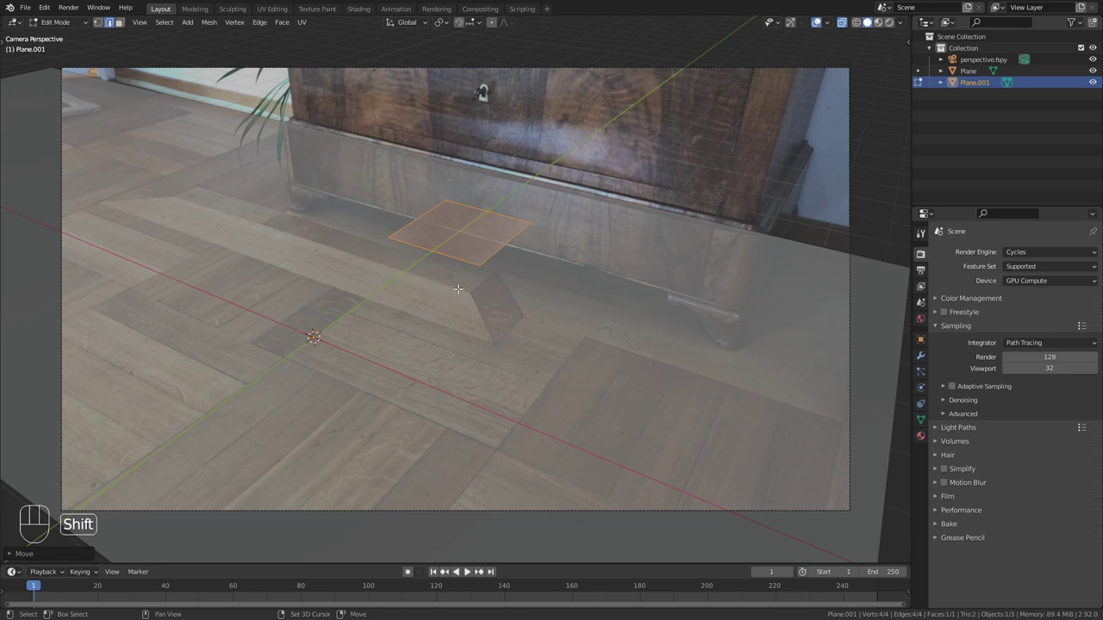
key("g")
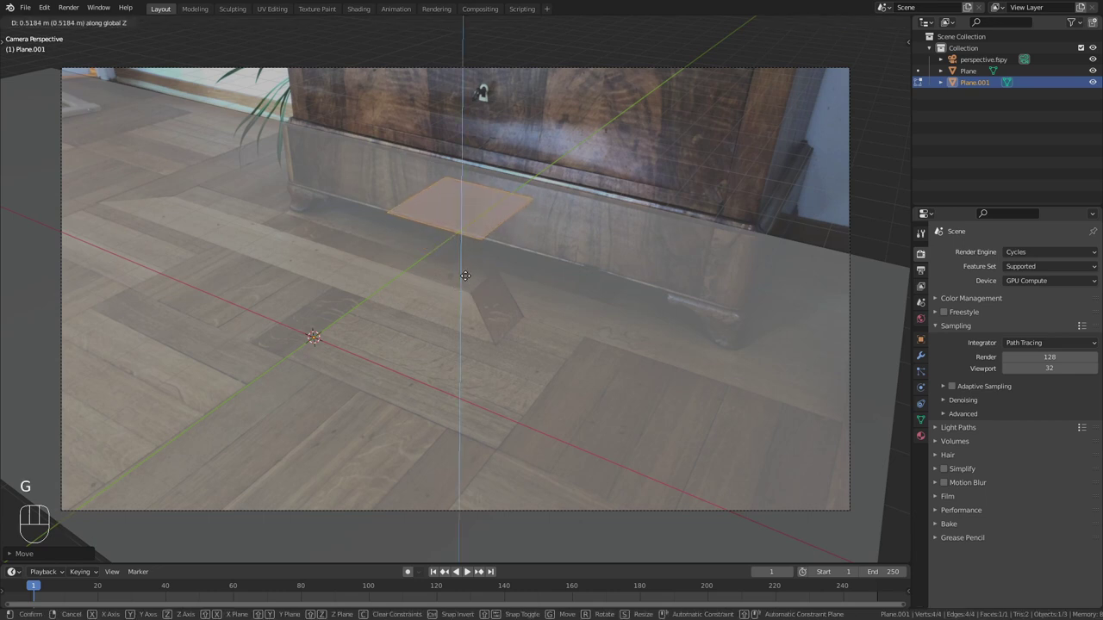
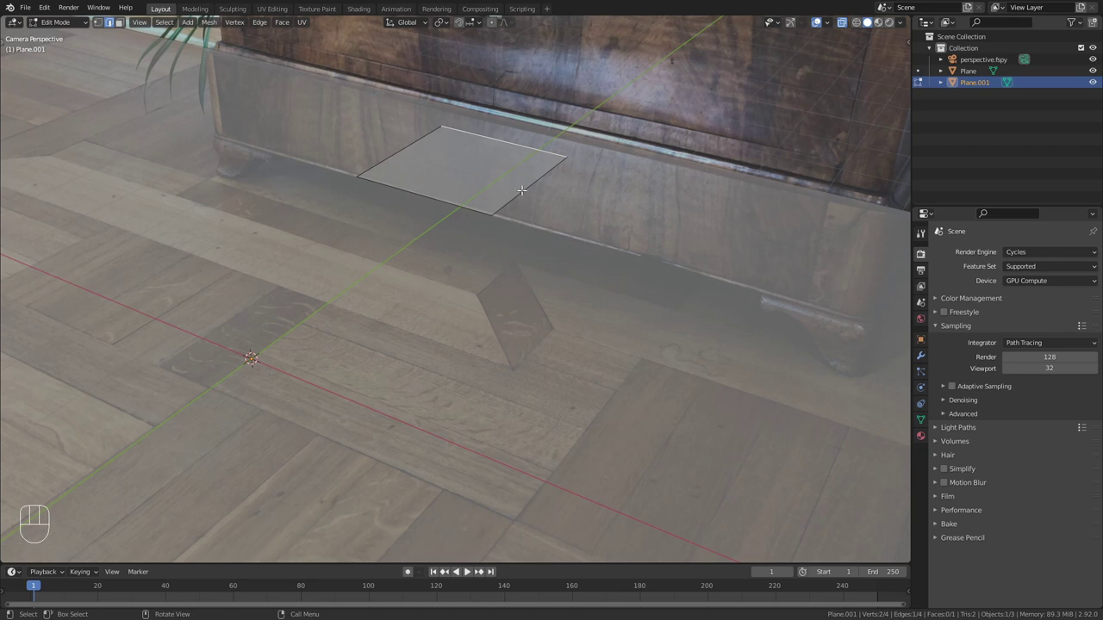
key("x")
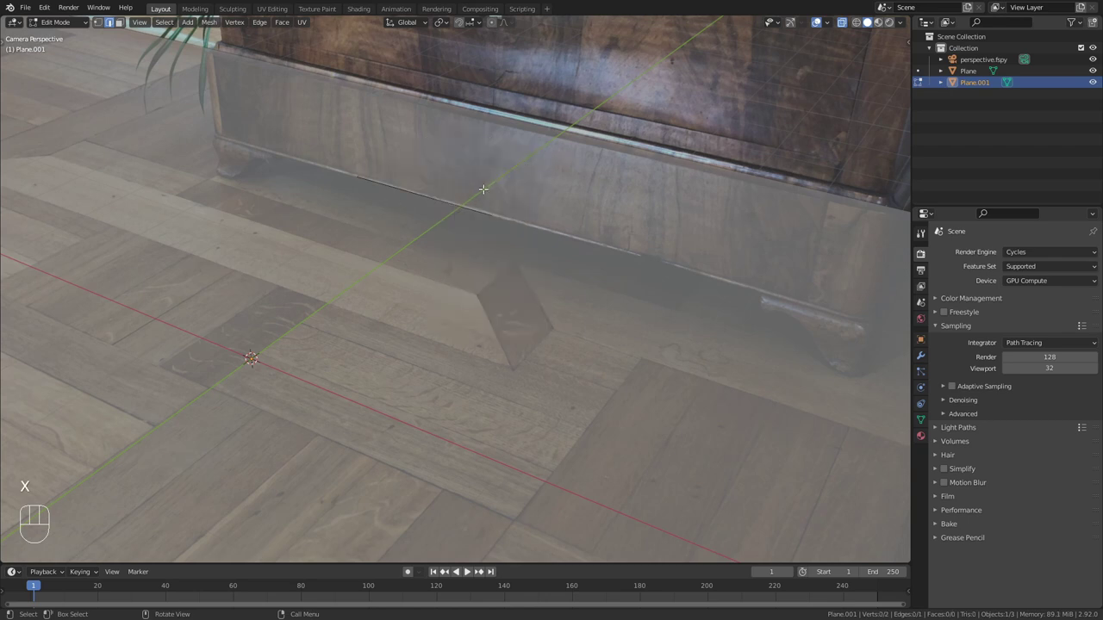
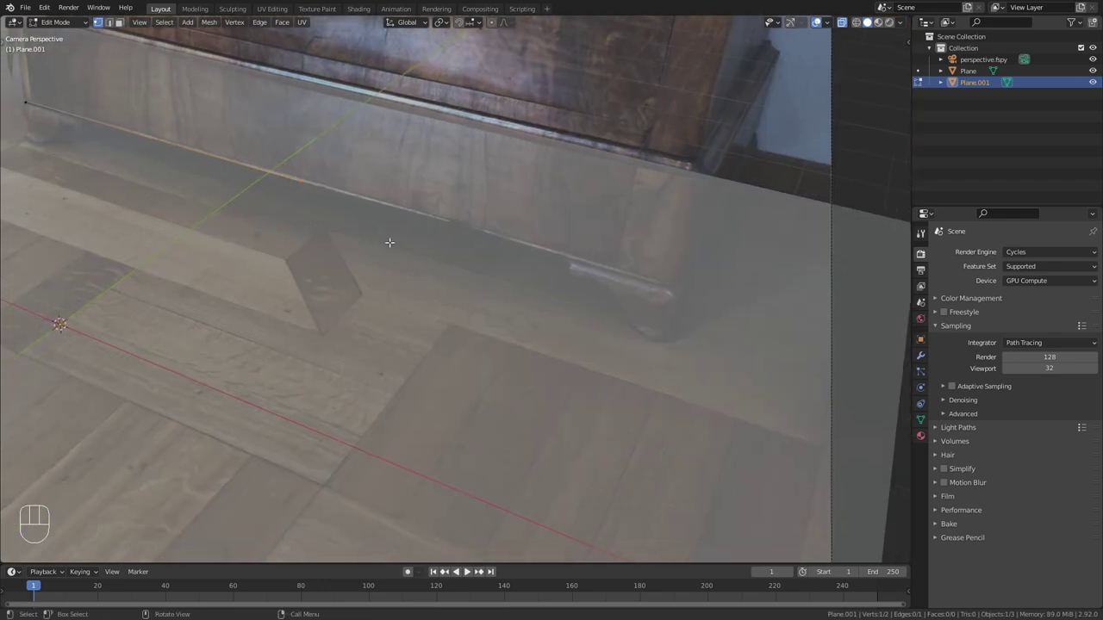
Slide the edge along the chest's bottom and extrude it upward into a front panel
key("g")
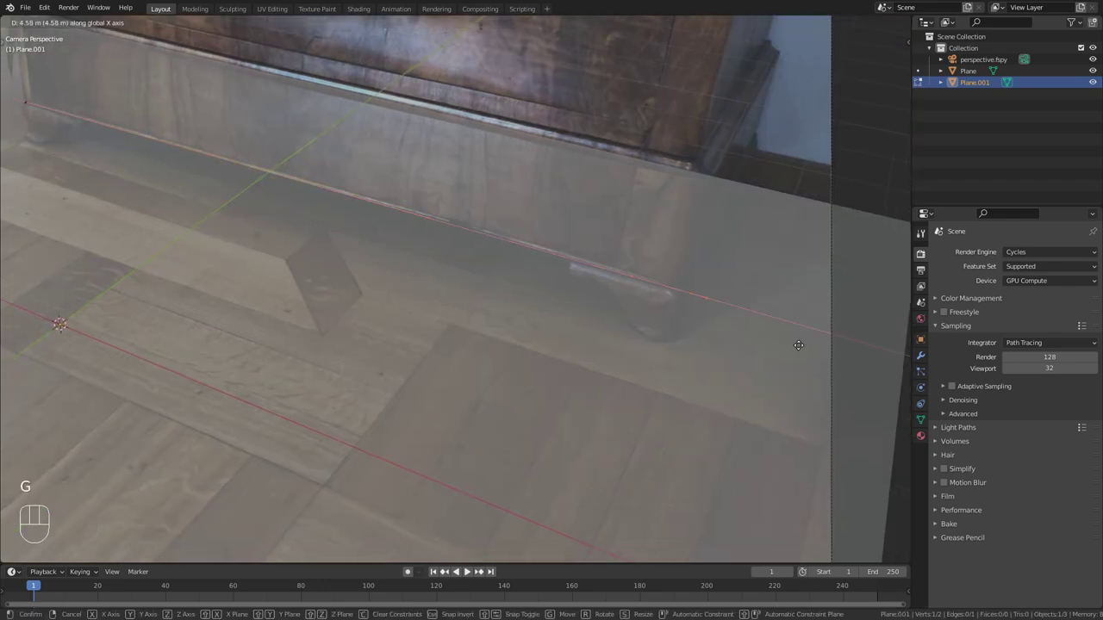
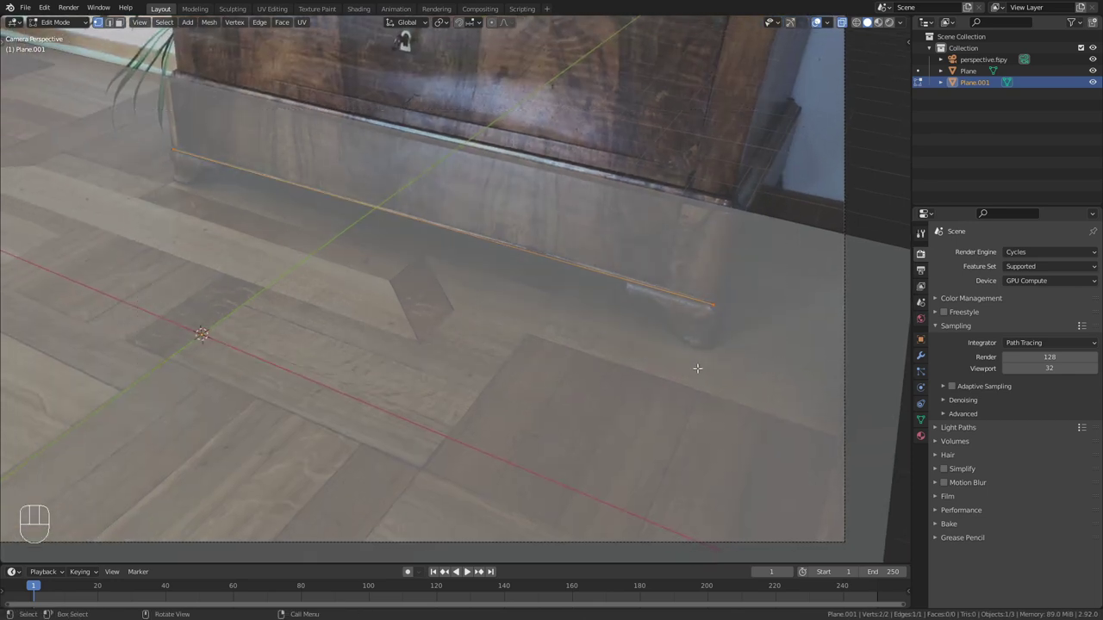
key("e")
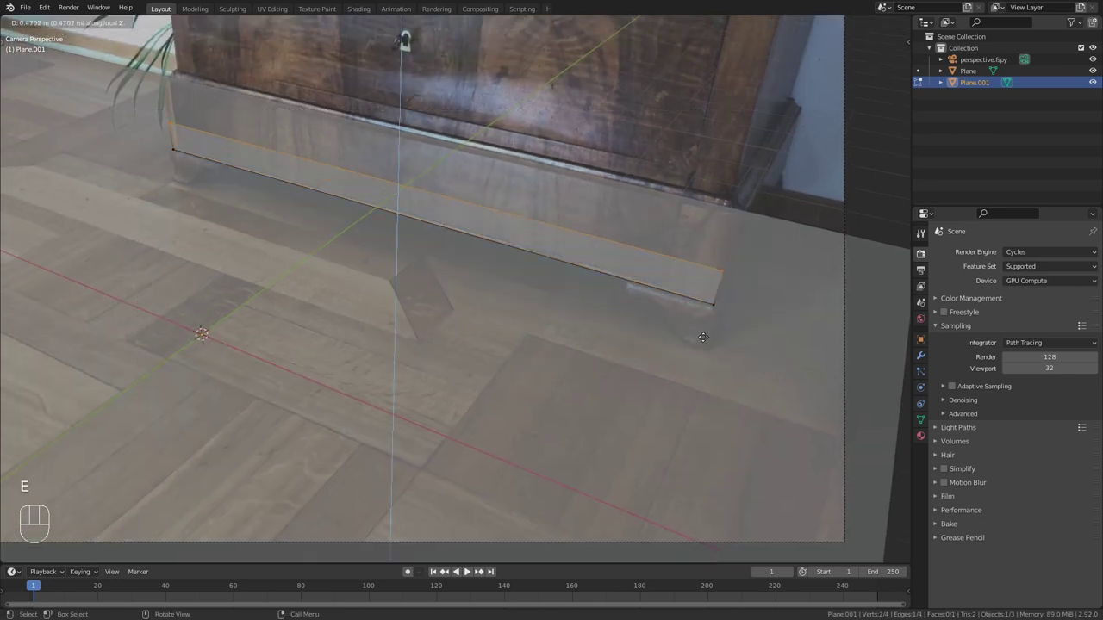
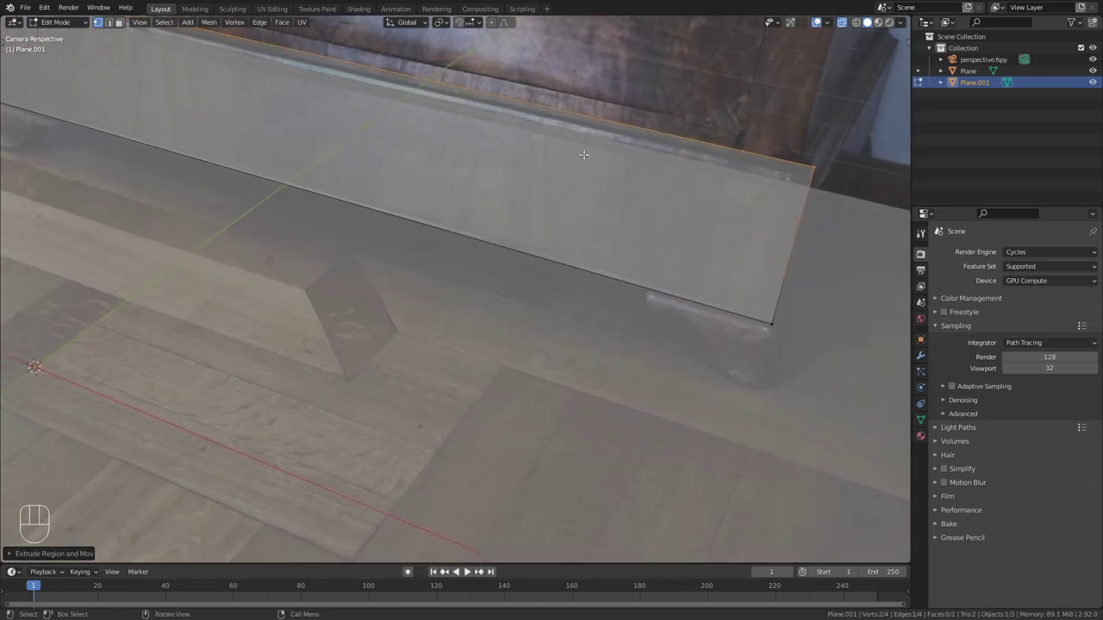
Loop-cut the panel near its ends and extrude short faces downward to form the cabinet feet
key("ctrl+r")
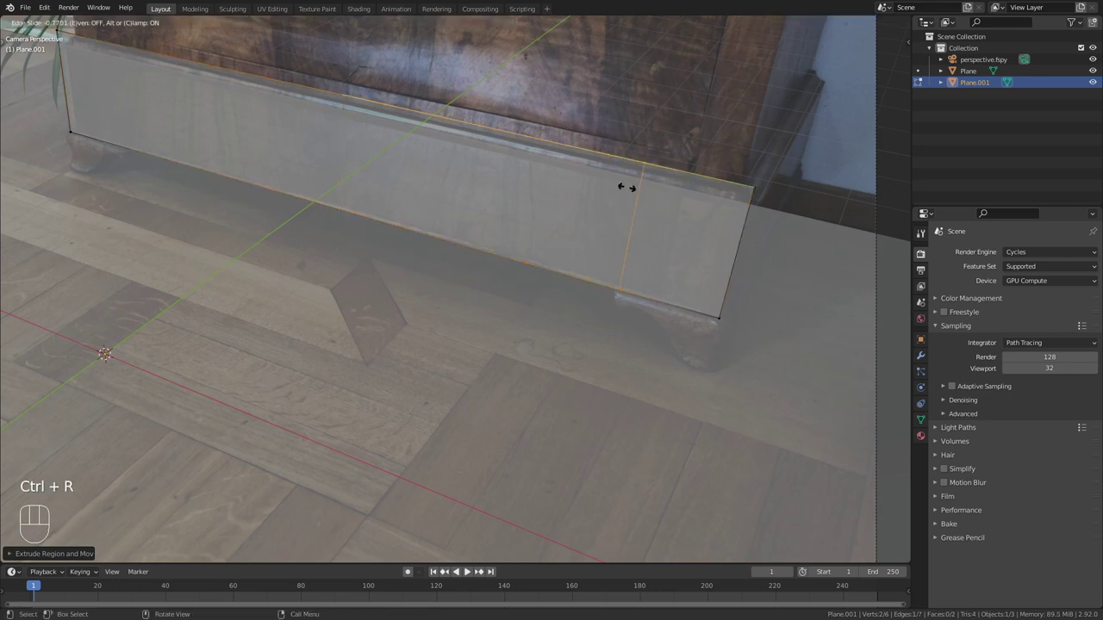
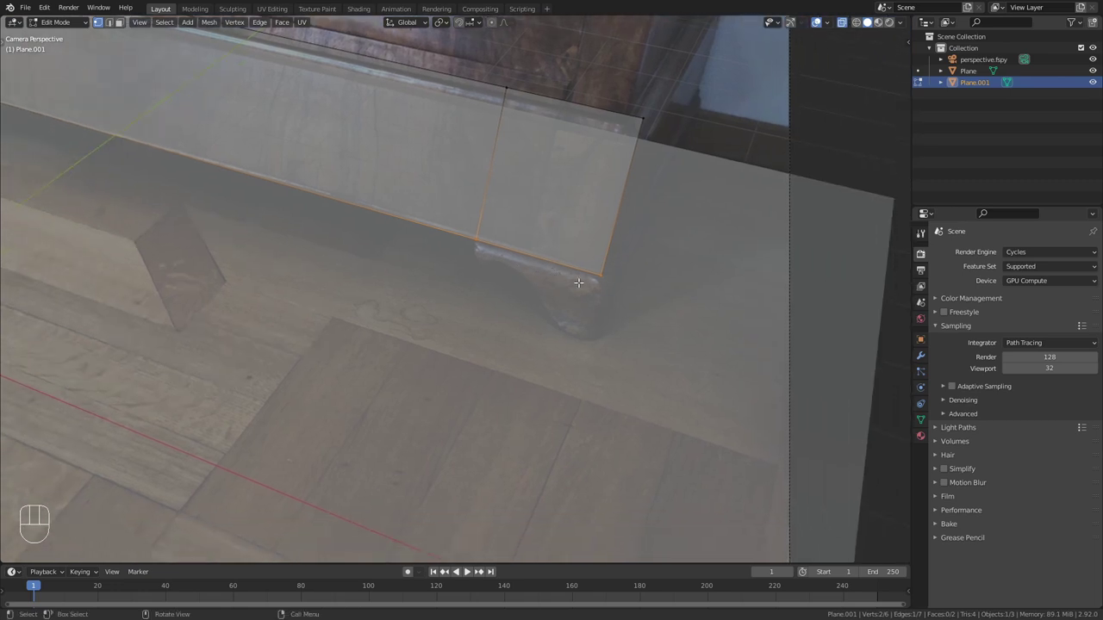
key("e")
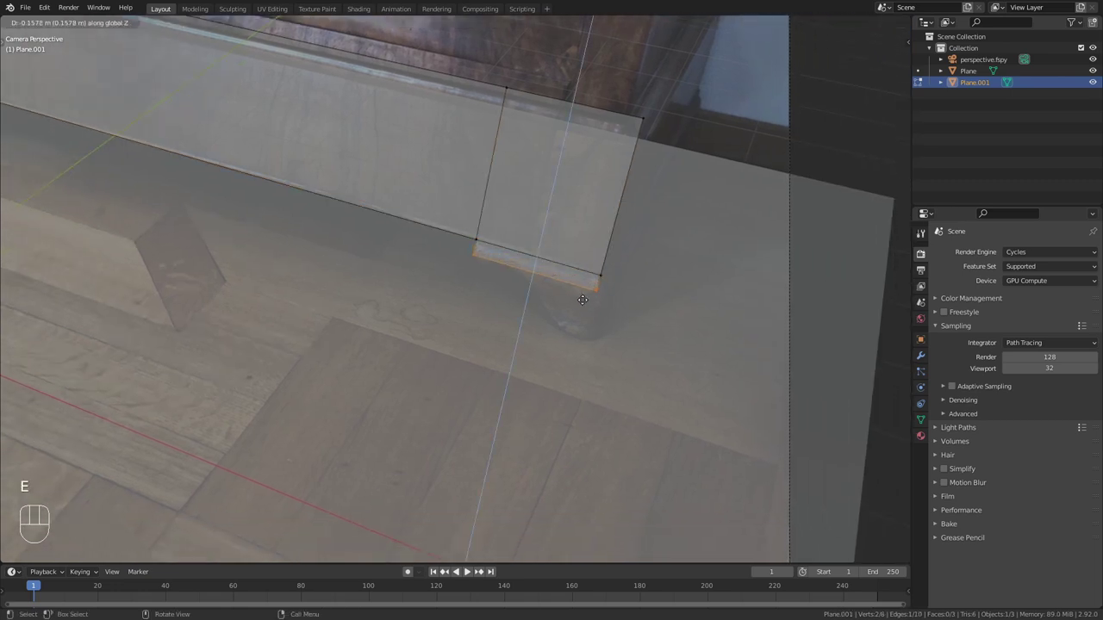
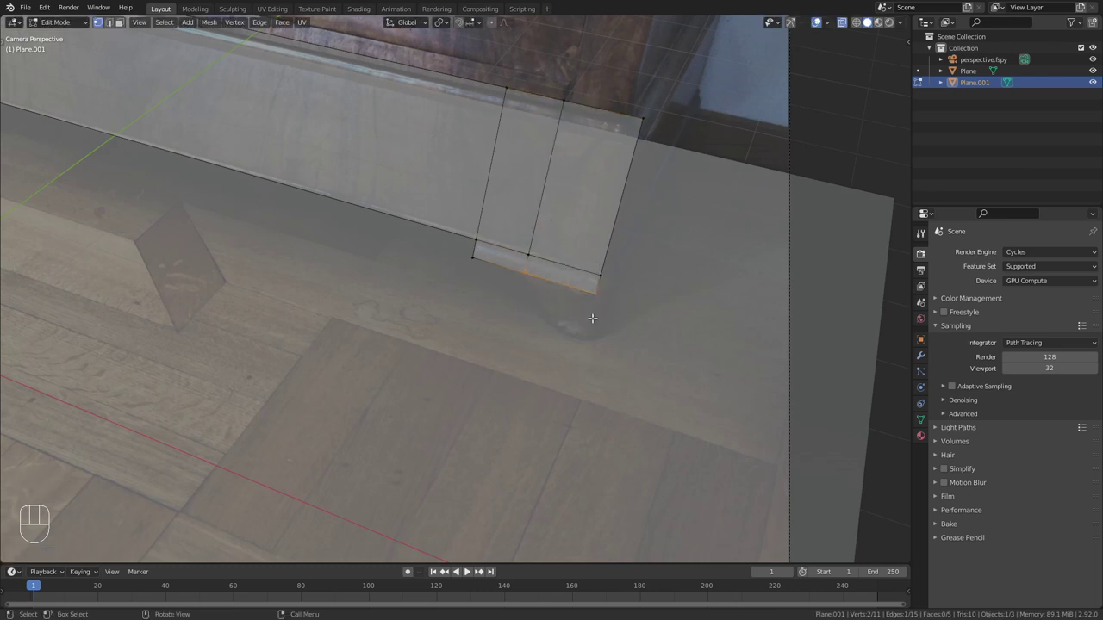
key("e")
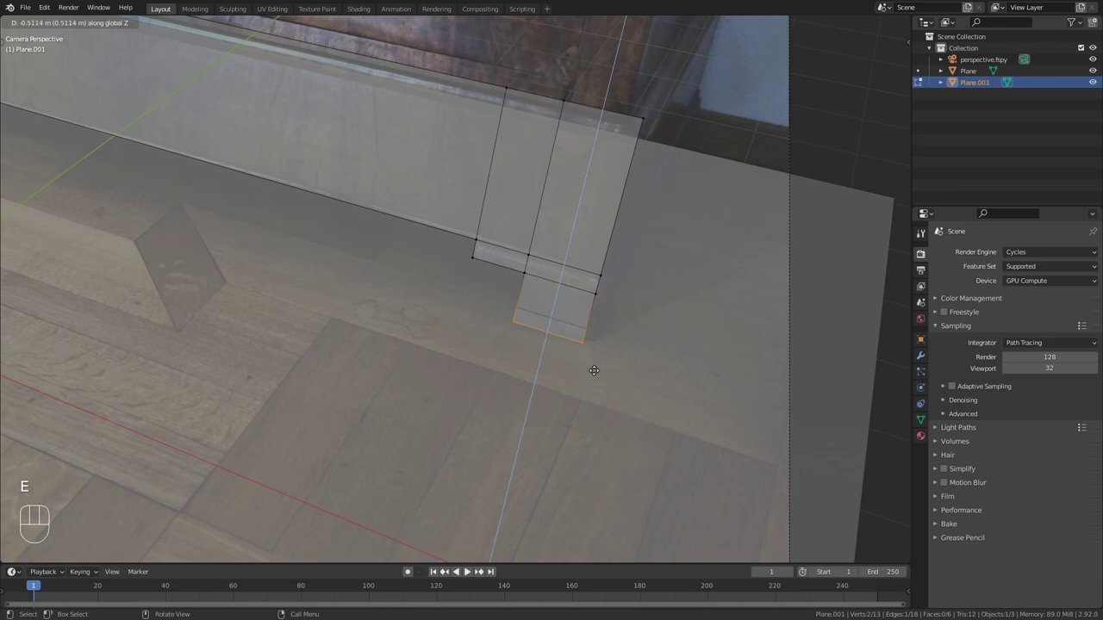
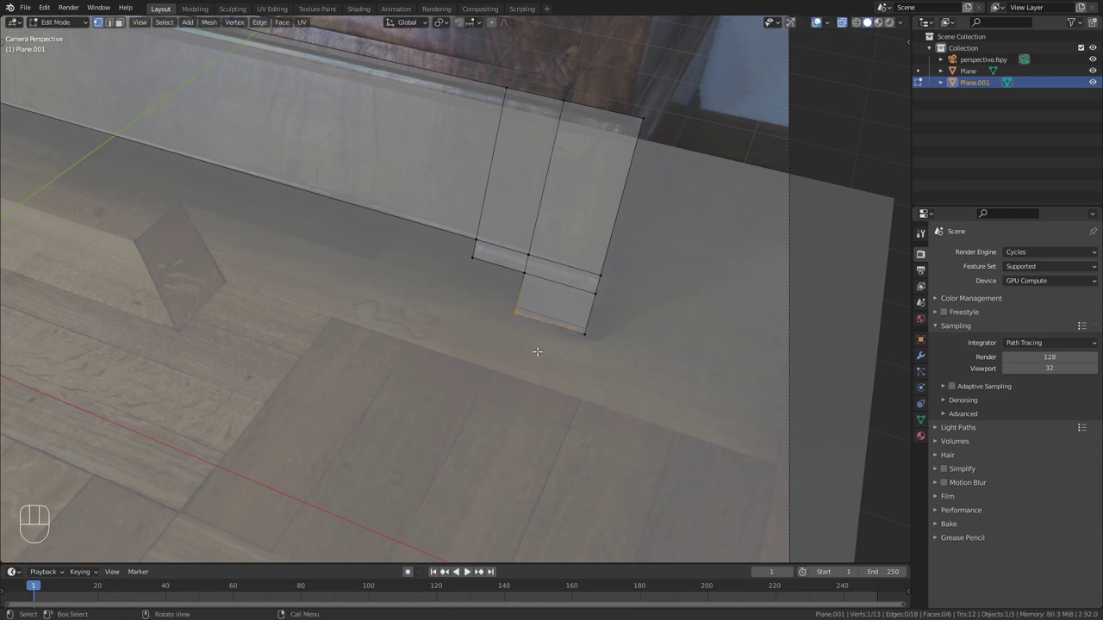
key("g")
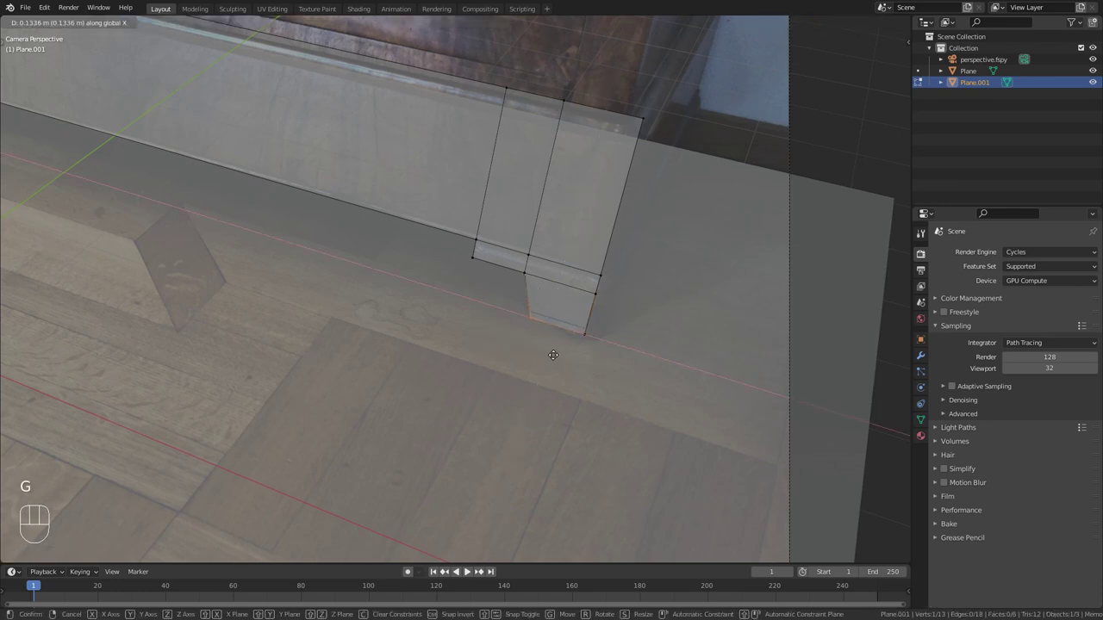
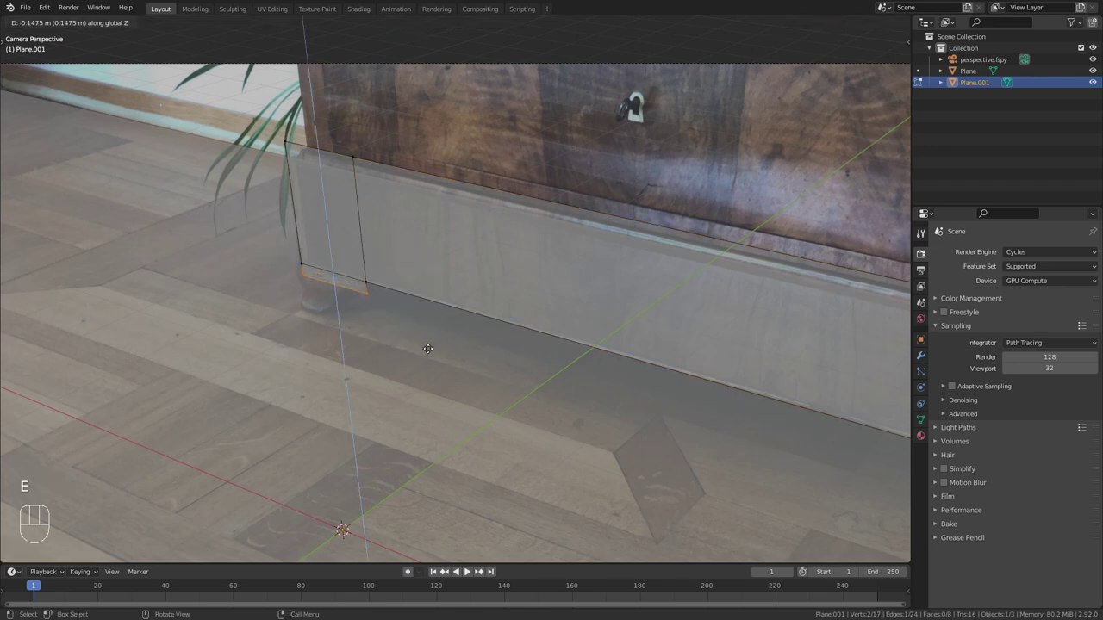
key("ctrl+r")
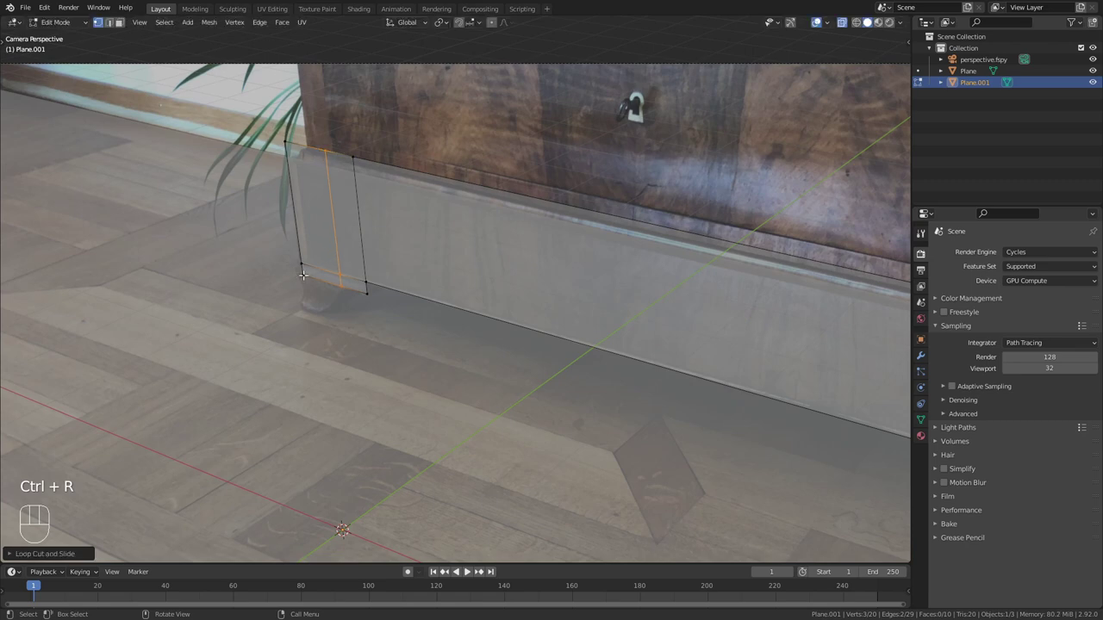
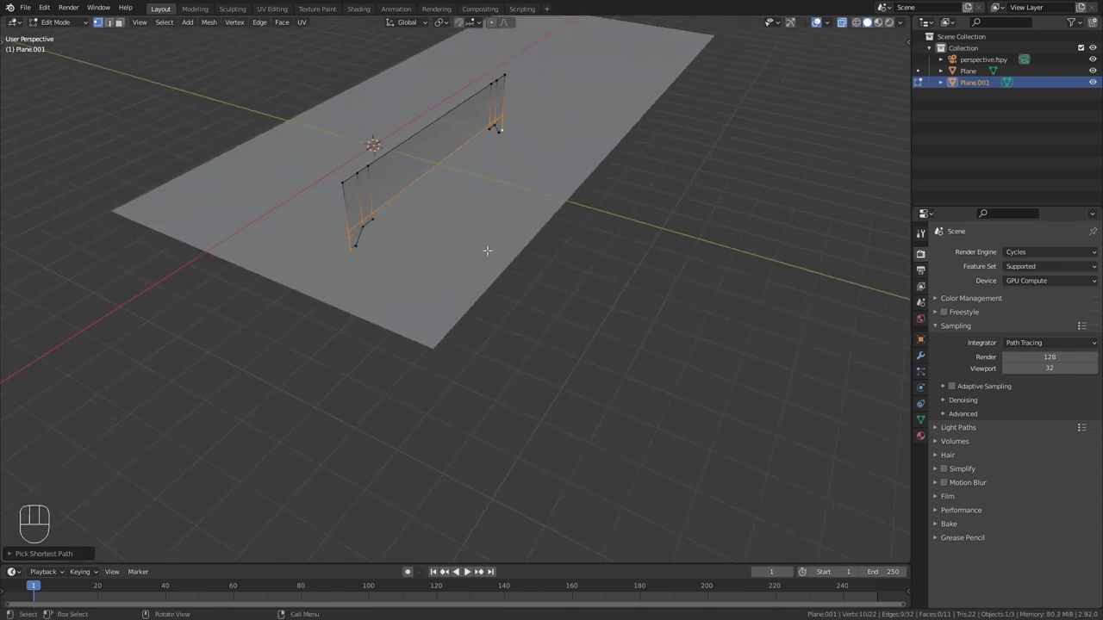
Extrude the bottom edges back across the floor and down into a thick base block
key("e")
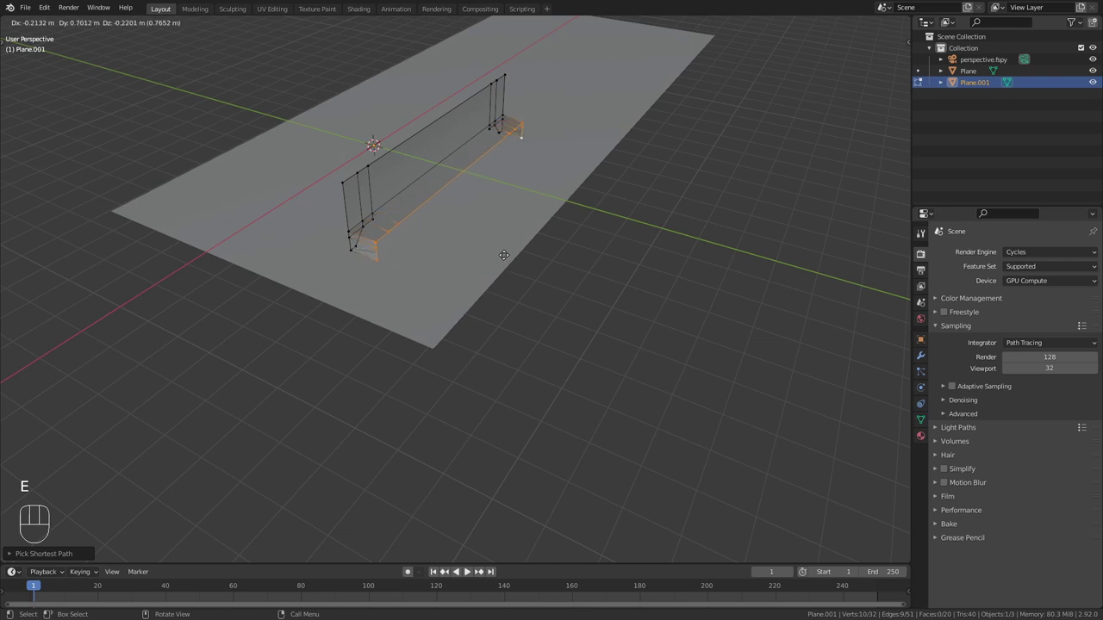
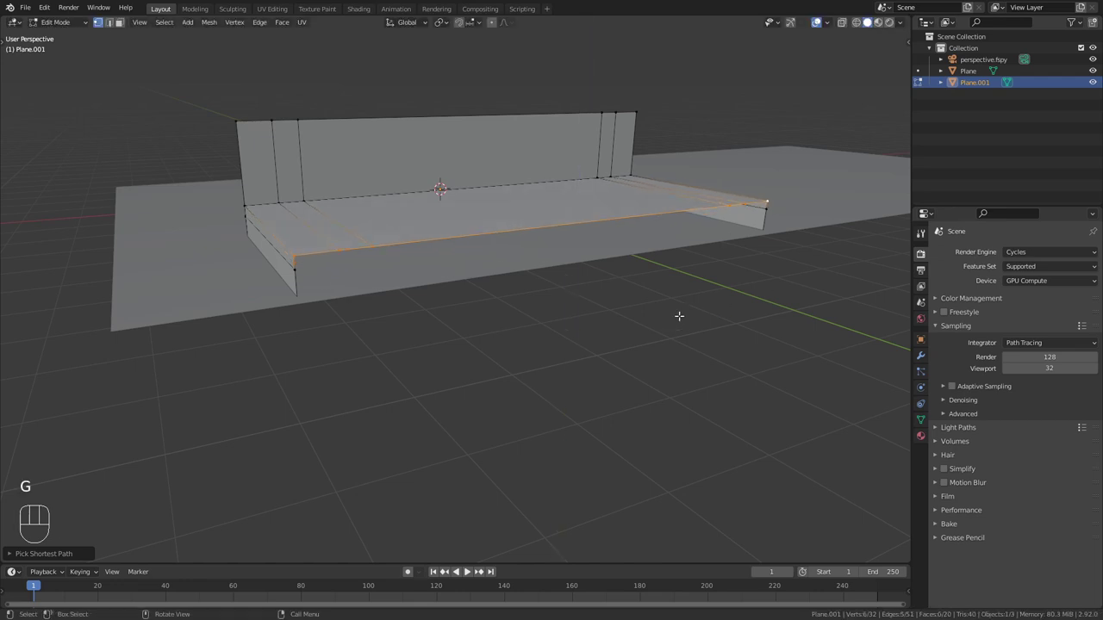
key("e")
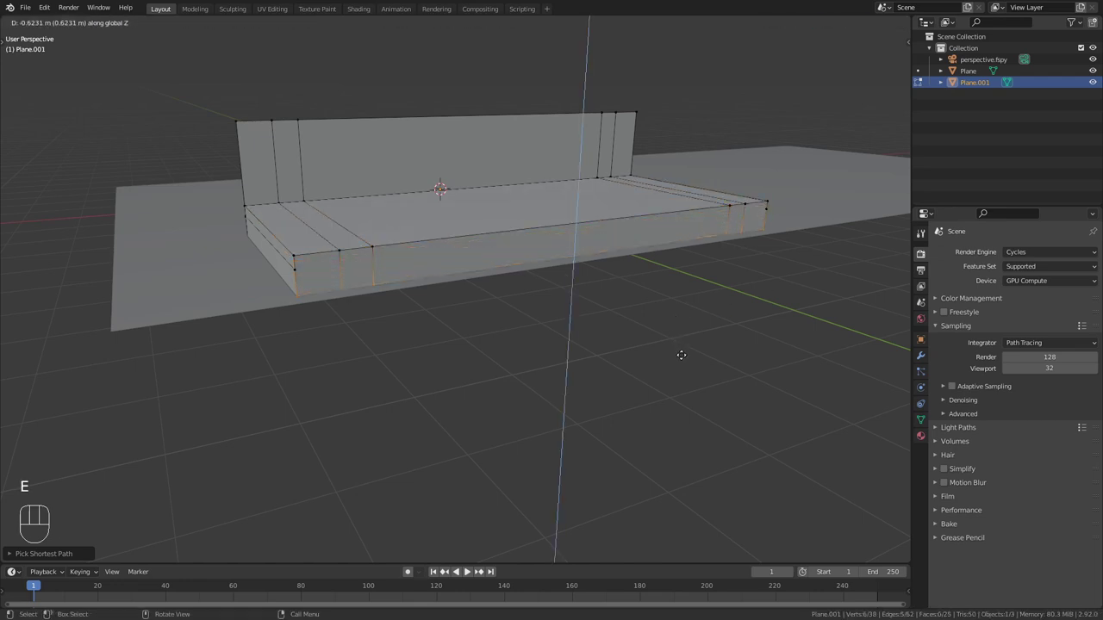
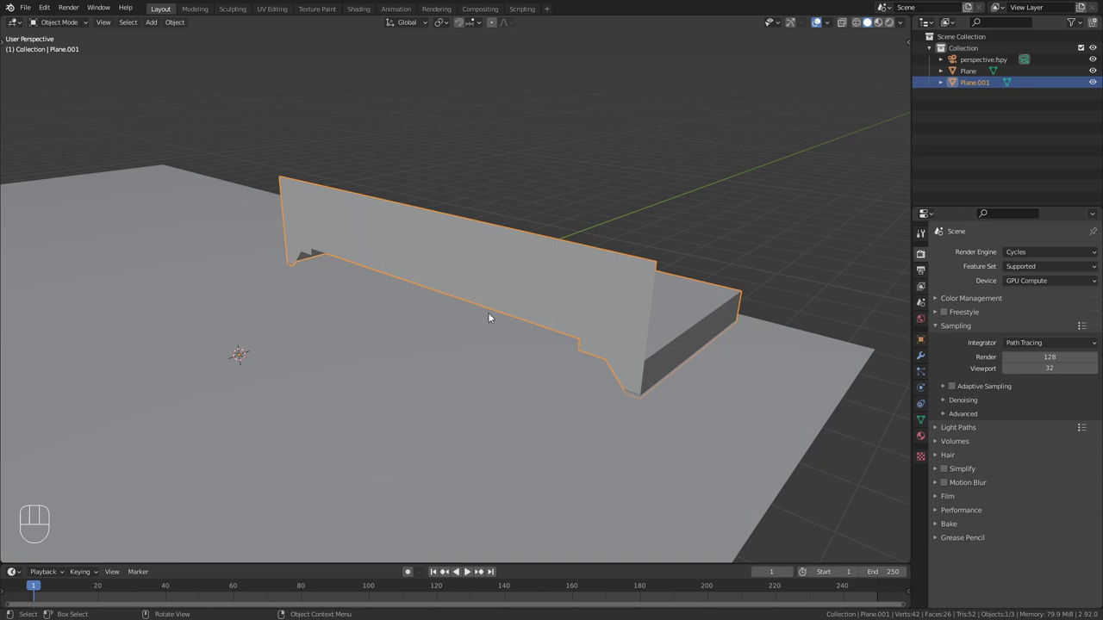
Orbit around the finished Plane.001 block, then view it through the fSpy camera against the photo
left_click_drag(460, 317, 432, 314)
left_click(602, 312)
left_click_drag(461, 316, 343, 308)
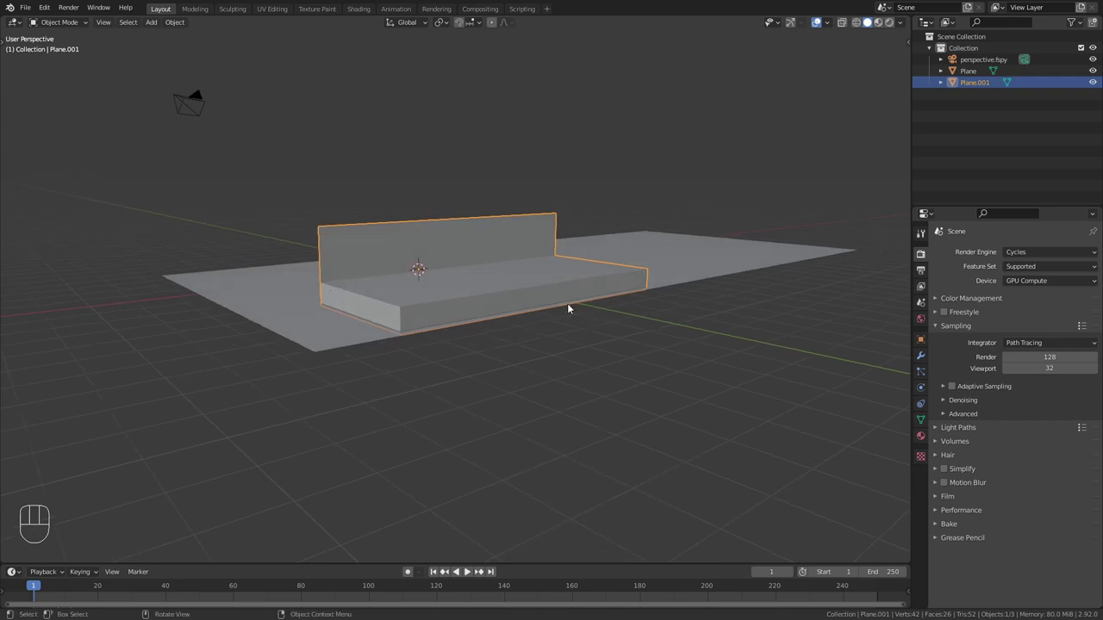
left_click_drag(376, 313, 542, 320)
left_click_drag(491, 331, 472, 289)
key("KP_0")
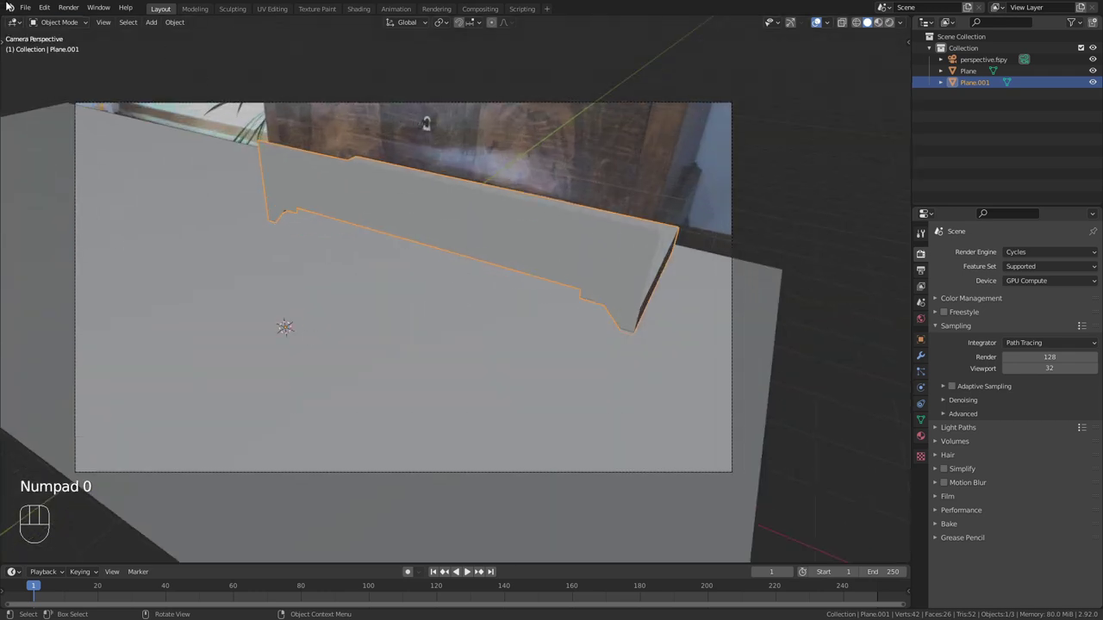
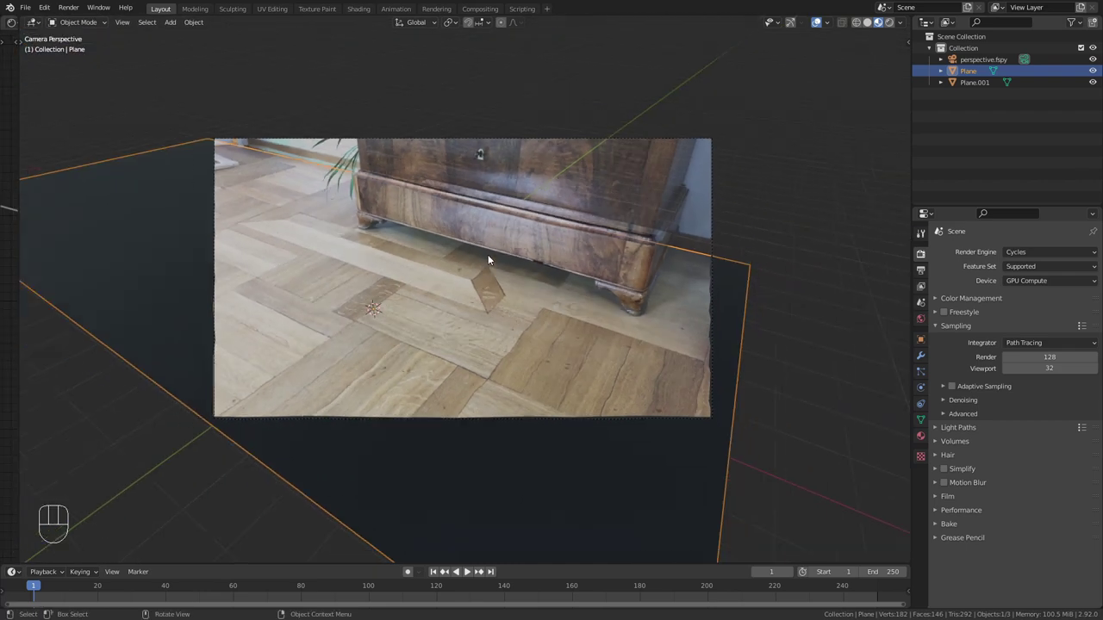
Zoom toward the textured floor and show the Spyderfy bug systems panel in the N sidebar
left_click_drag(513, 248, 559, 238)
left_click_drag(596, 267, 639, 264)
left_click_drag(587, 270, 532, 278)
key("n")
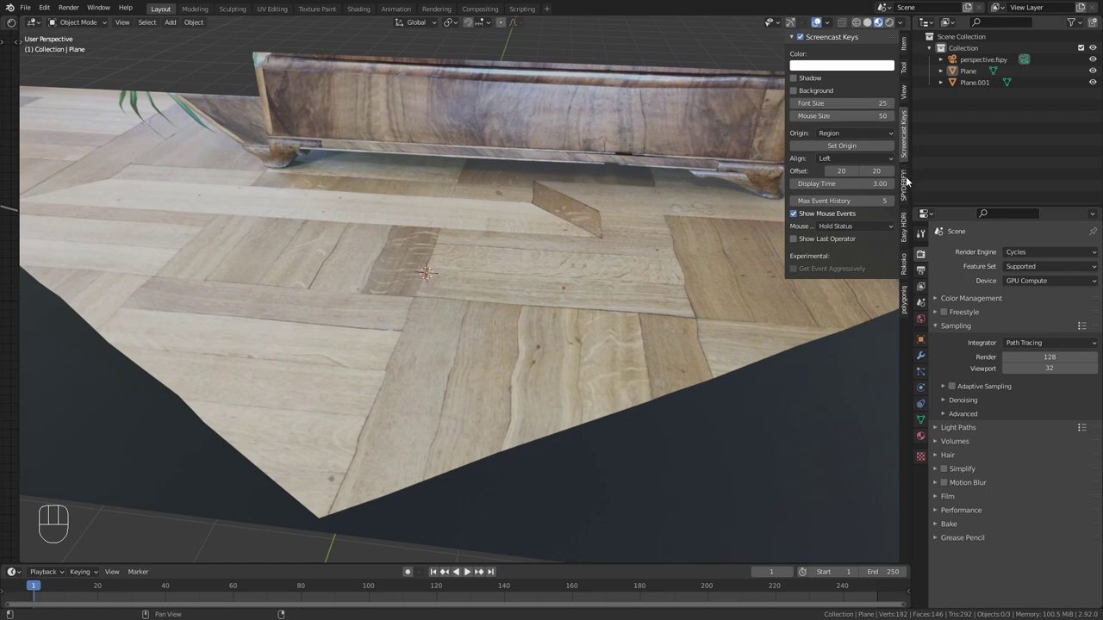
left_click(908, 181)
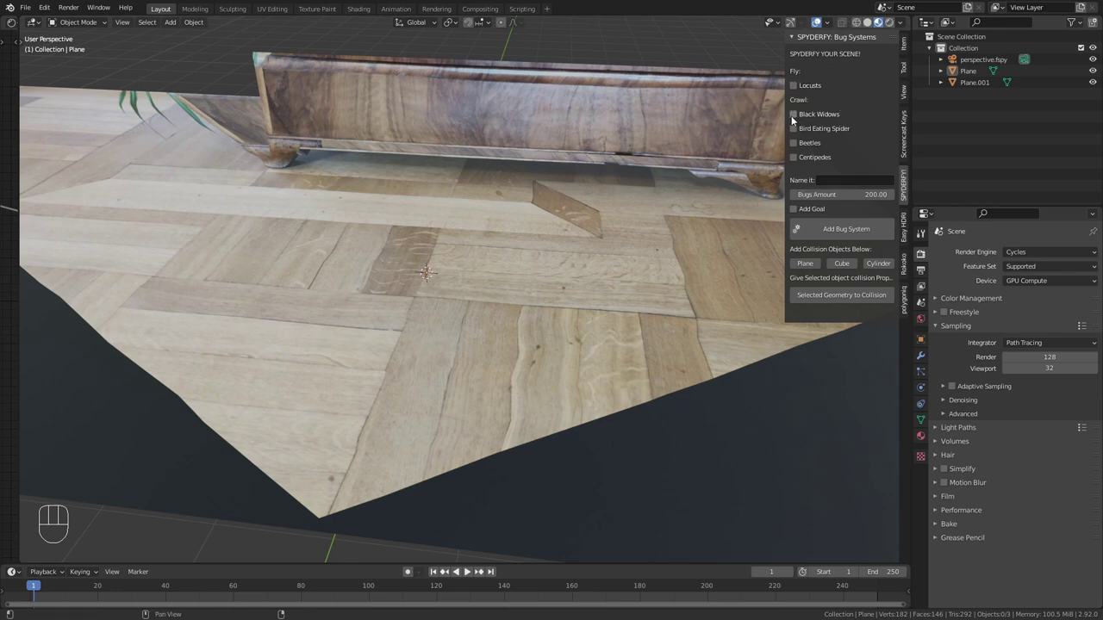
Choose Black Widows with Add Goal for the 200-bug Spiders system
left_click(795, 120)
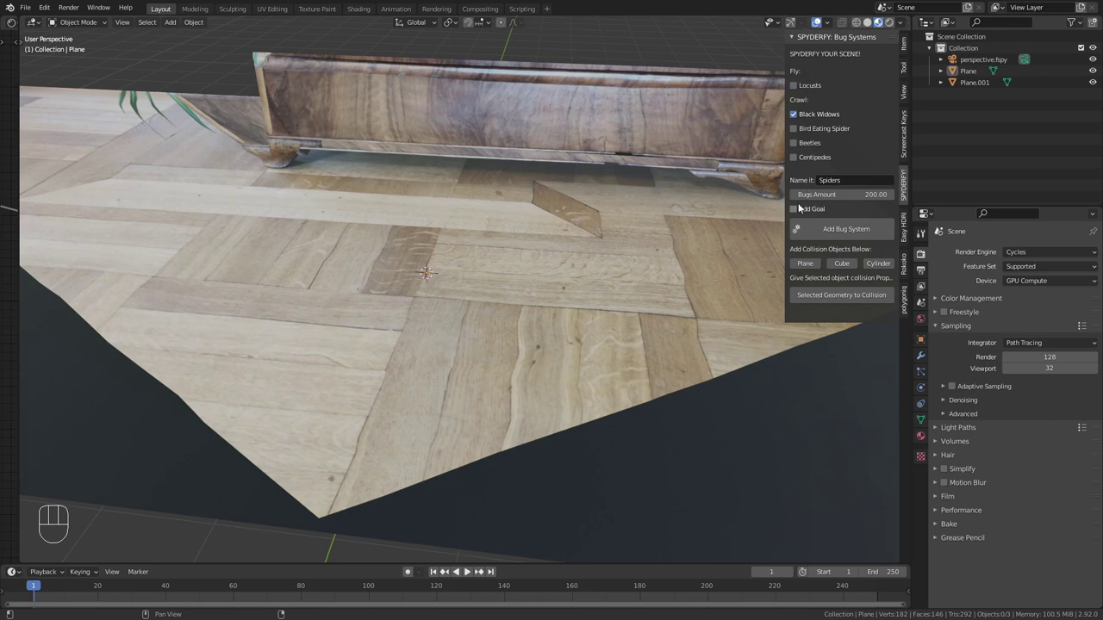
left_click(798, 212)
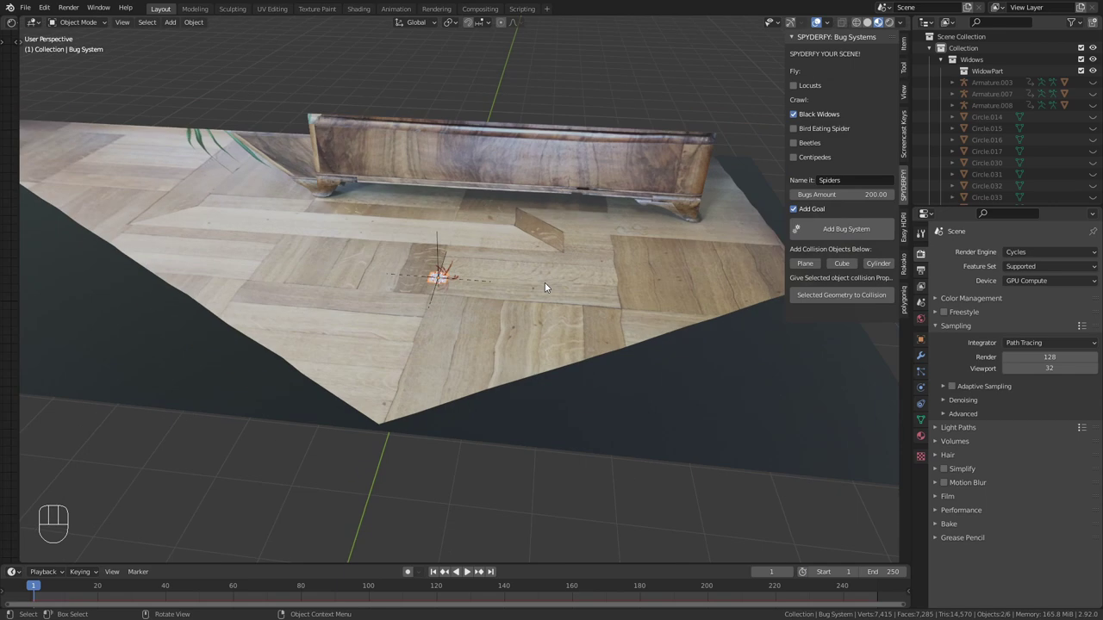
Play the spider swarm animation across the floor and pause it
middle_click(469, 282)
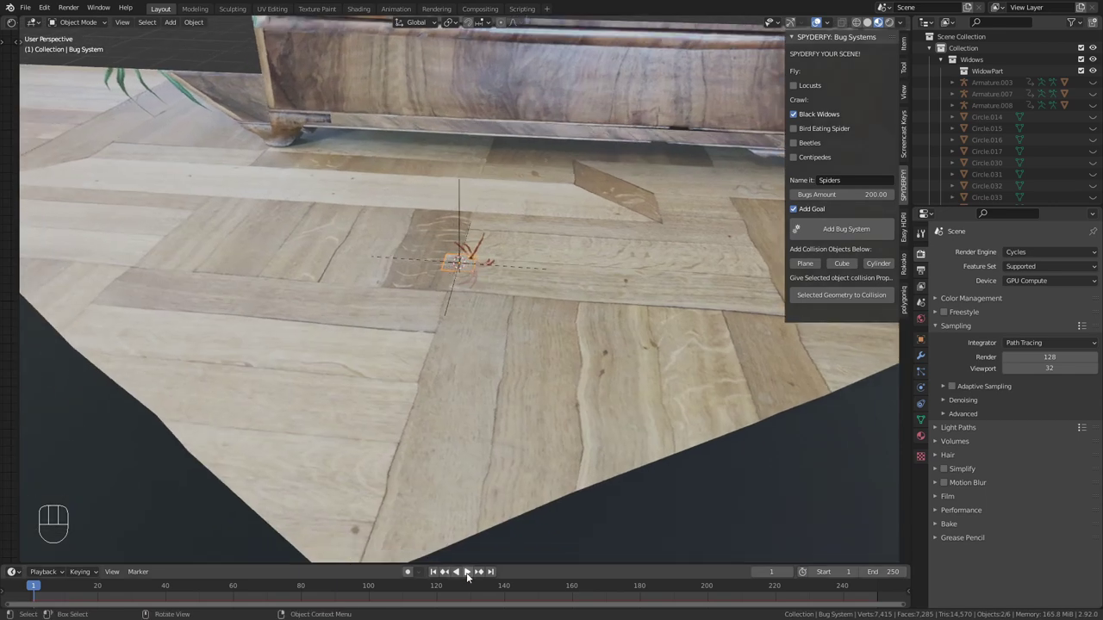
left_click(474, 579)
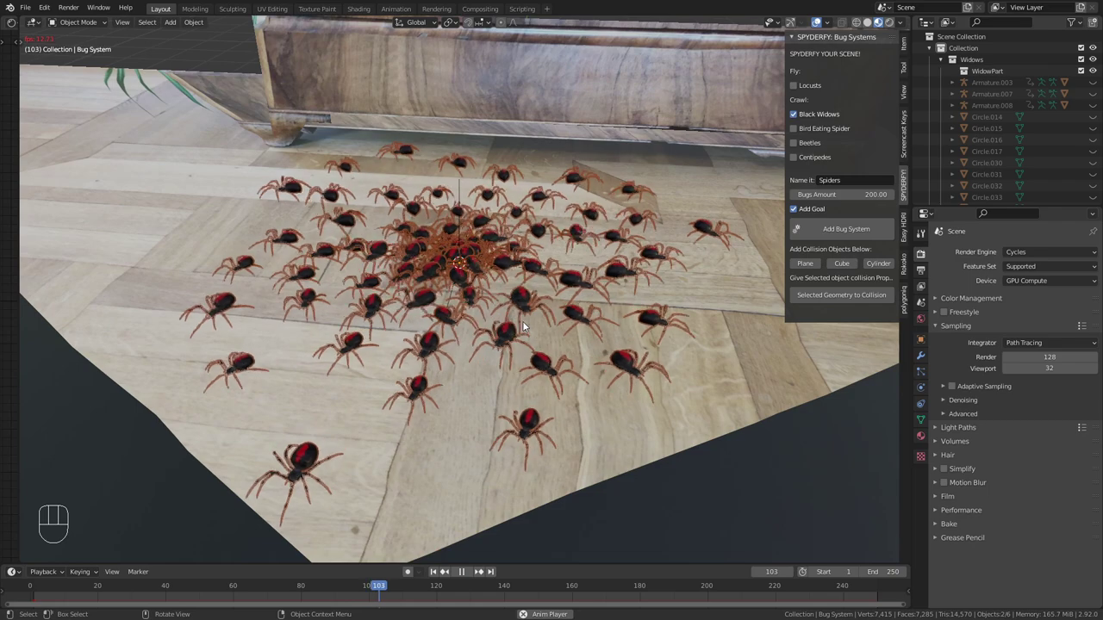
key("a")
key("a")
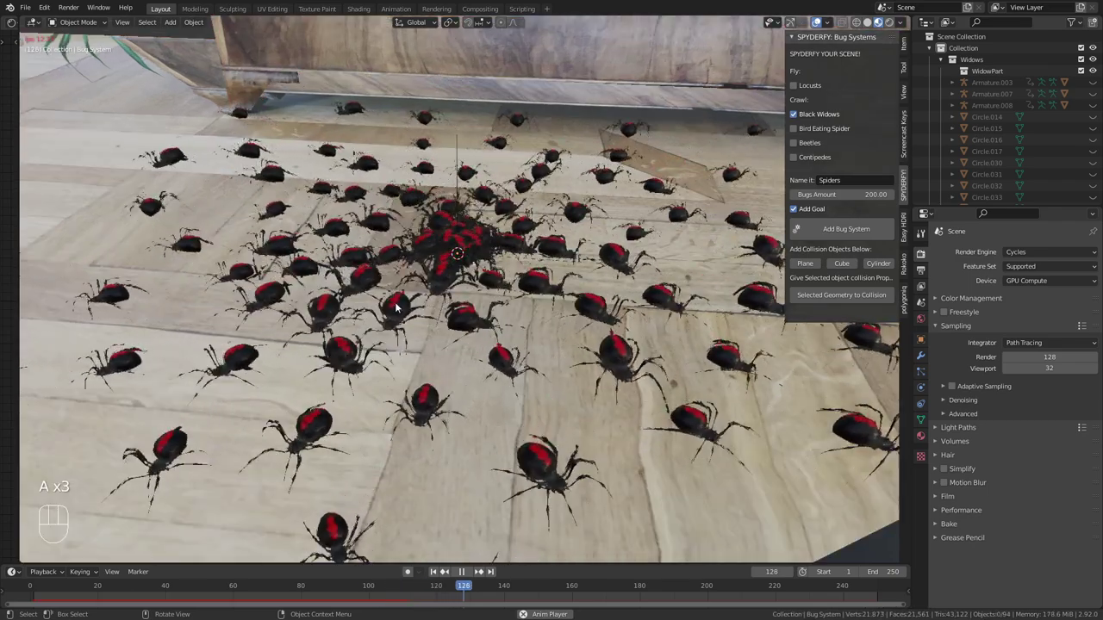
key("space")
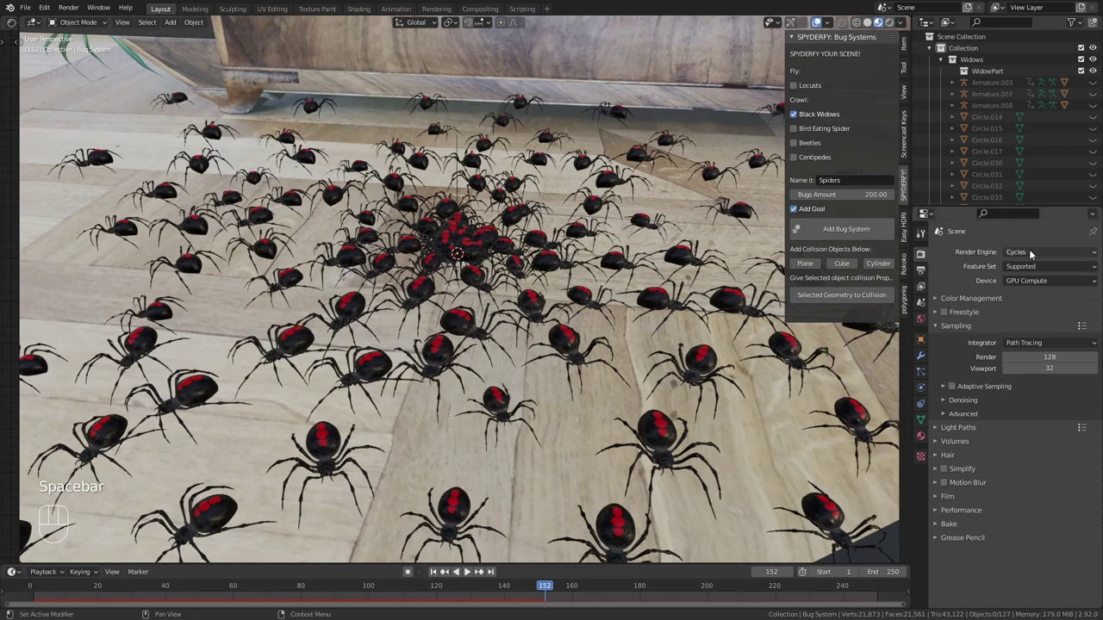
Switch to Eevee without viewport denoising, play to frame 203, then set the engine back to Cycles
left_click_drag(1034, 253, 1026, 267)
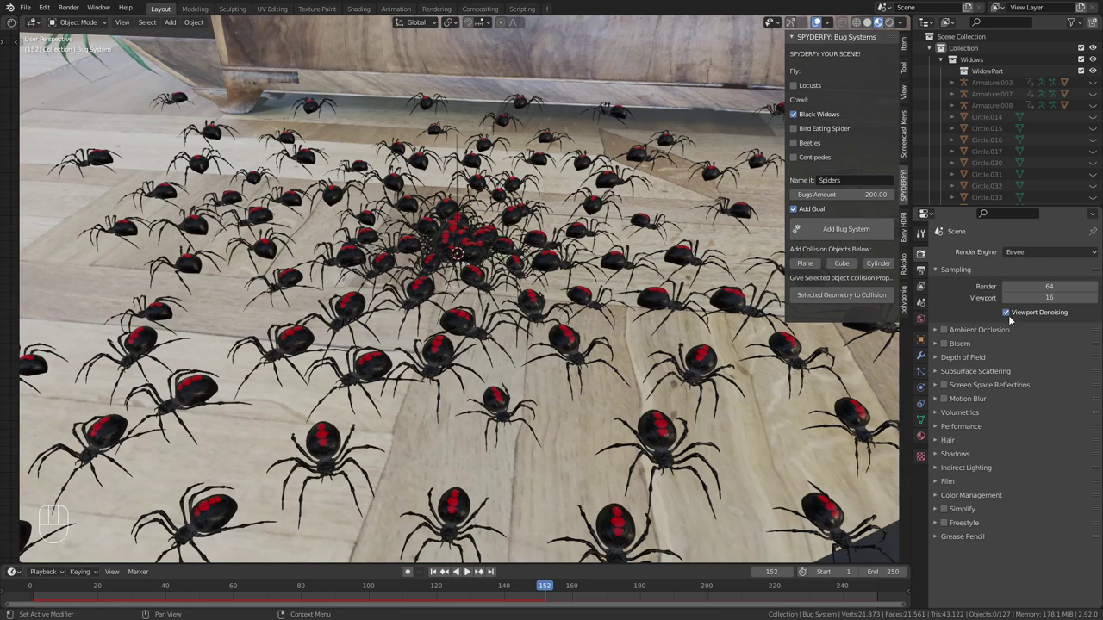
left_click(1011, 316)
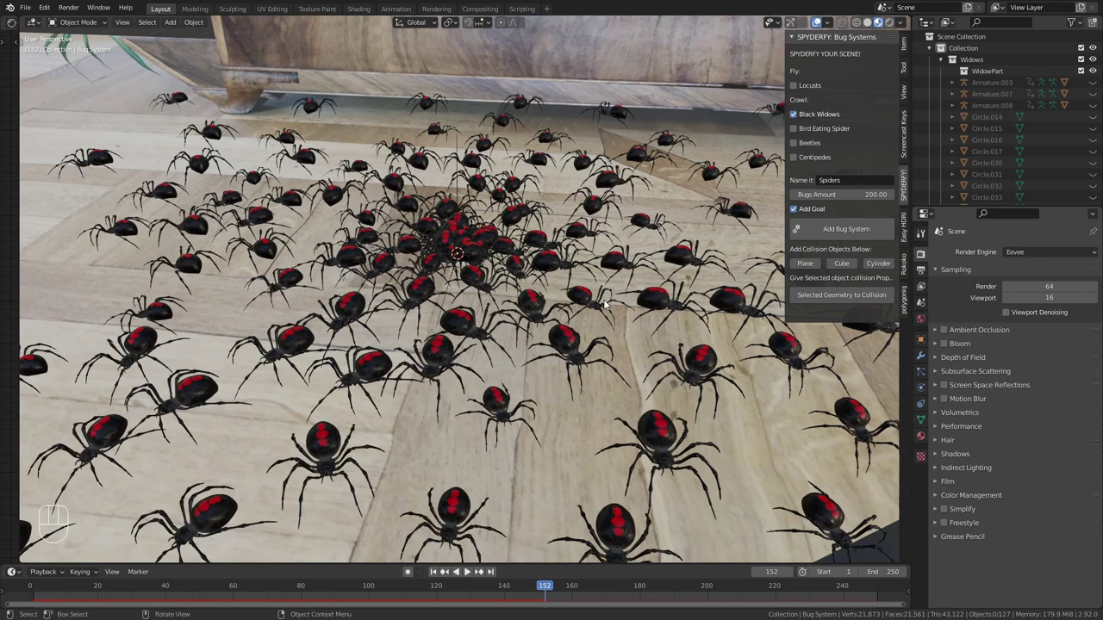
key("space")
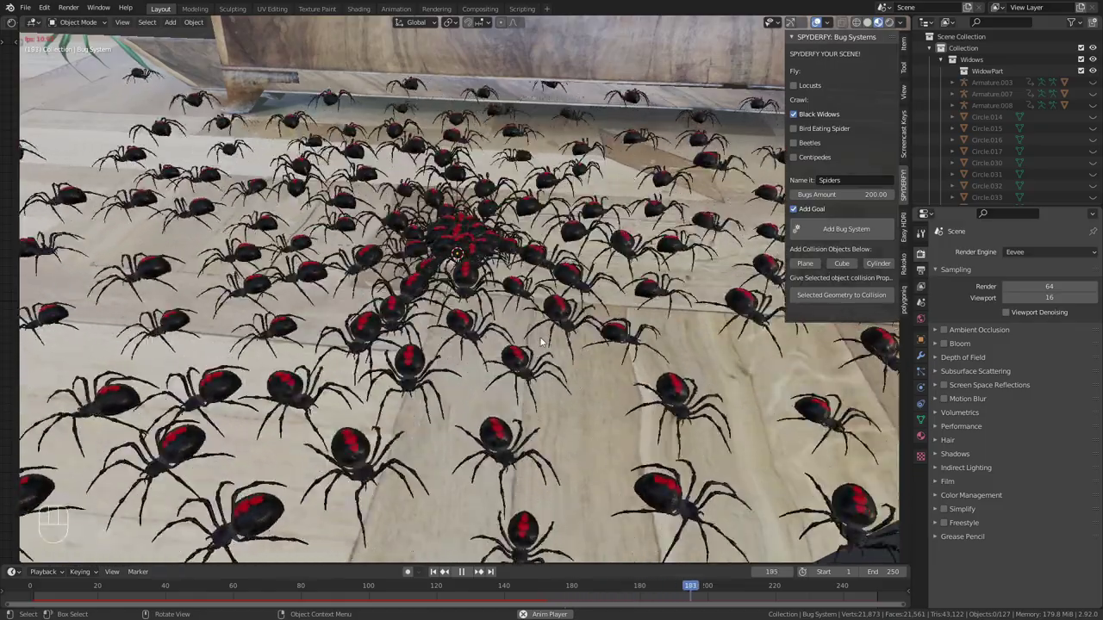
key("space")
left_click_drag(1036, 254, 1025, 293)
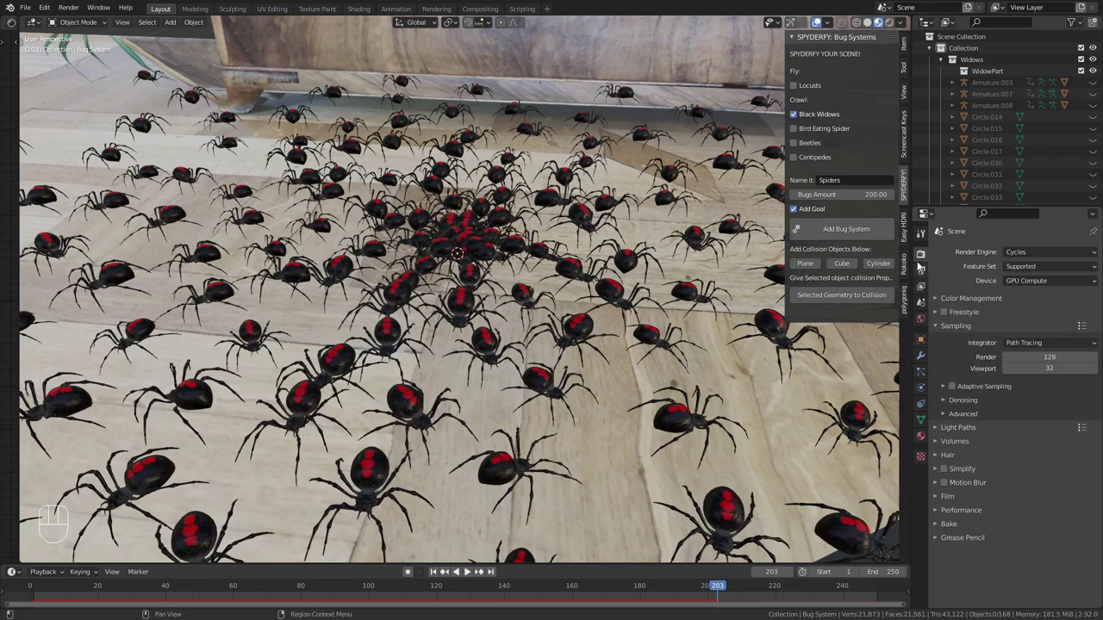
left_click_drag(572, 280, 585, 296)
Stretch the spiders' goal mesh along X into a long strip beneath the cabinet from top view
left_click(476, 267)
key("Tab")
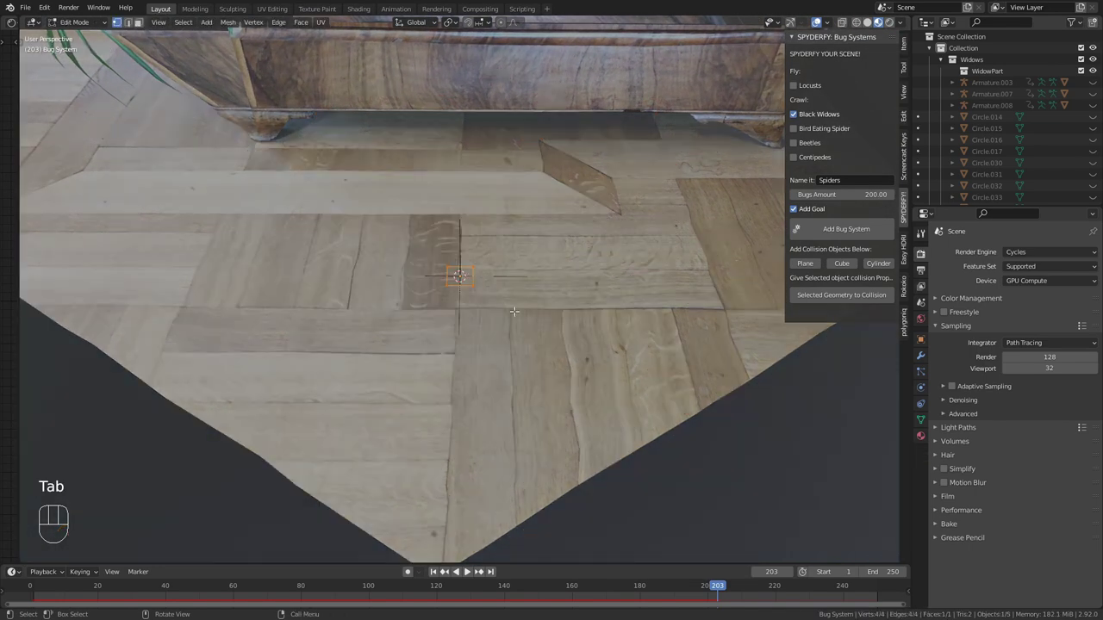
key("KP_7")
key("s")
key("s")
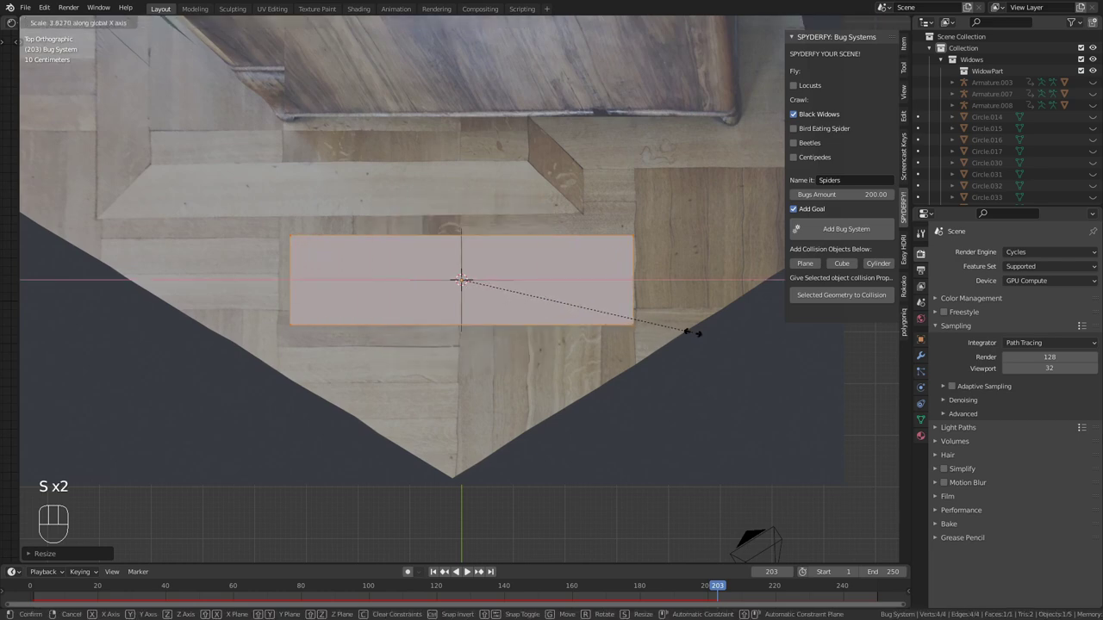
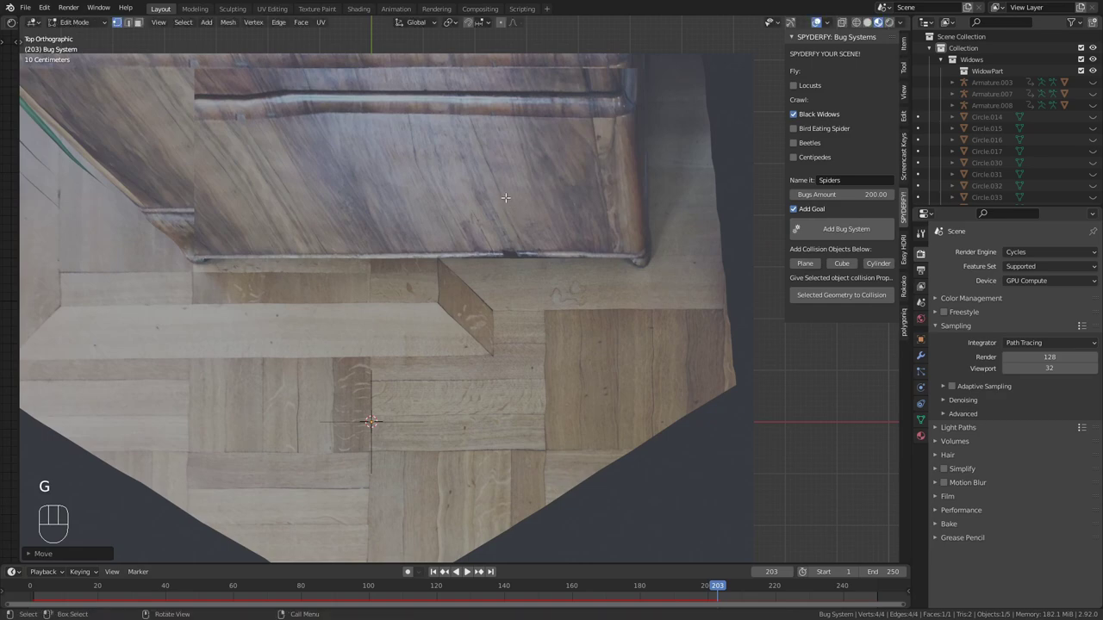
key("Tab")
left_click_drag(507, 310, 500, 229)
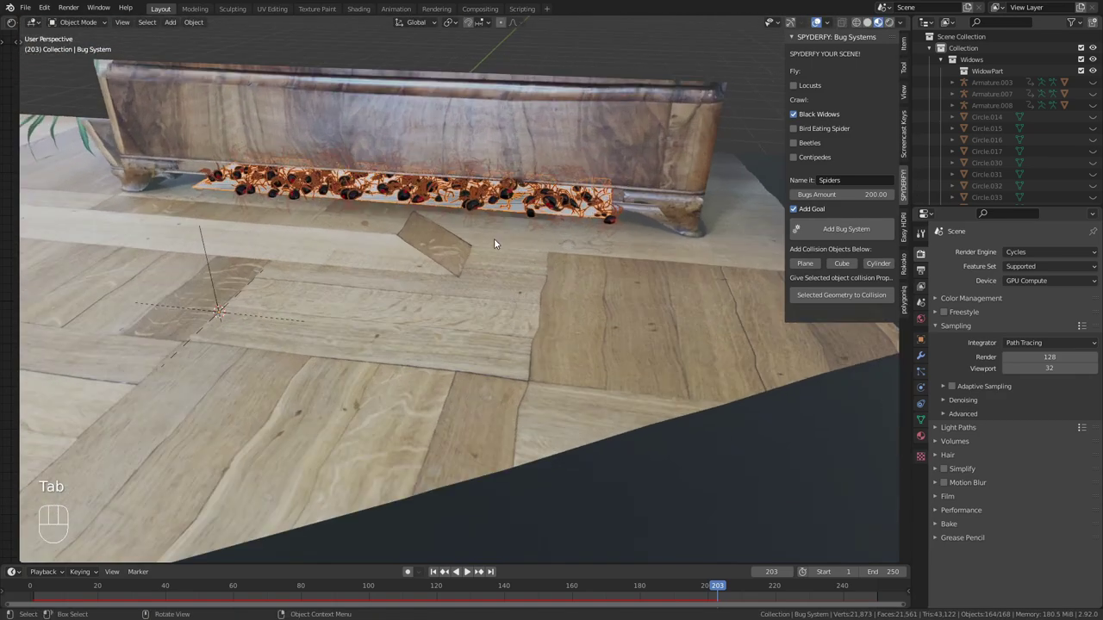
Play the spider simulation while orbiting to watch the swarm spread across the floor
middle_click(512, 259)
key("space")
left_click(531, 80)
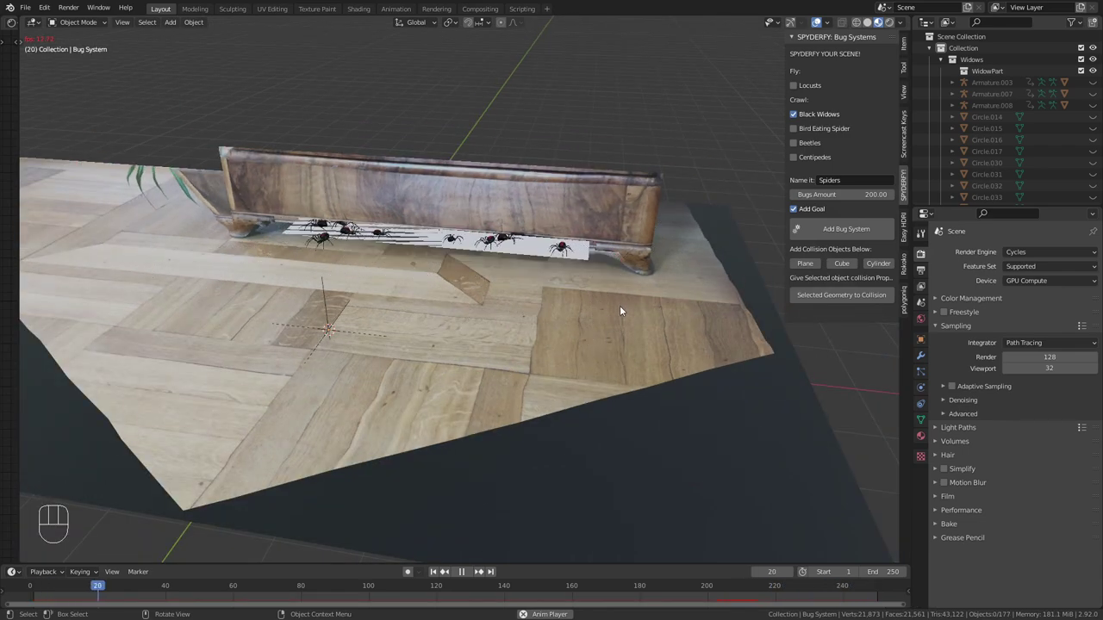
left_click_drag(609, 301, 629, 289)
left_click_drag(546, 301, 454, 251)
left_click_drag(621, 330, 608, 288)
left_click_drag(555, 320, 543, 321)
left_click_drag(519, 326, 559, 291)
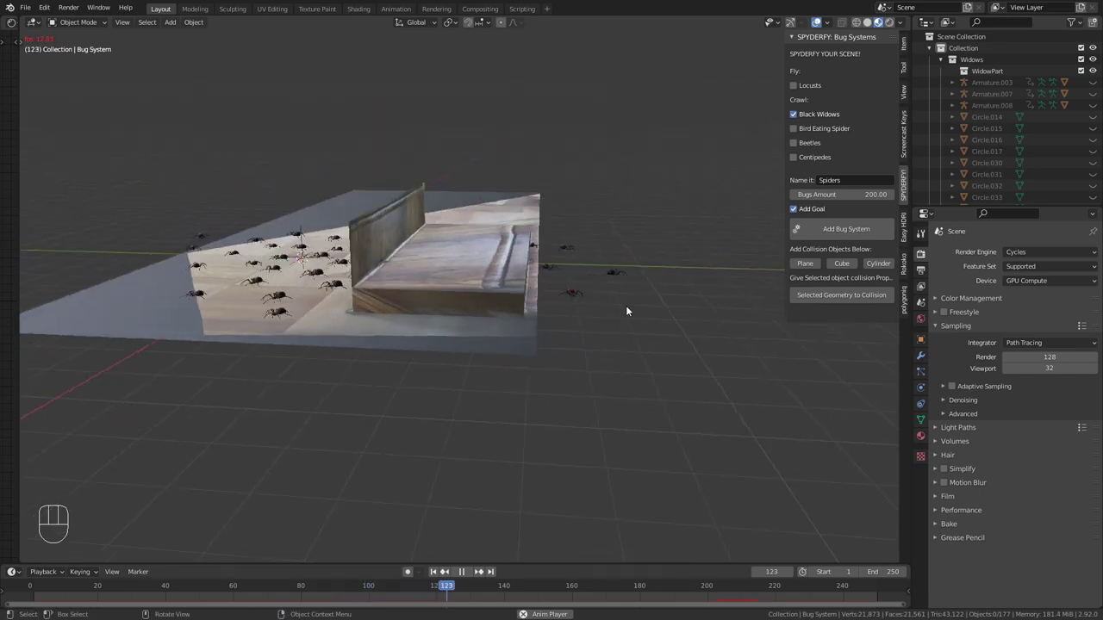
left_click_drag(445, 322, 470, 345)
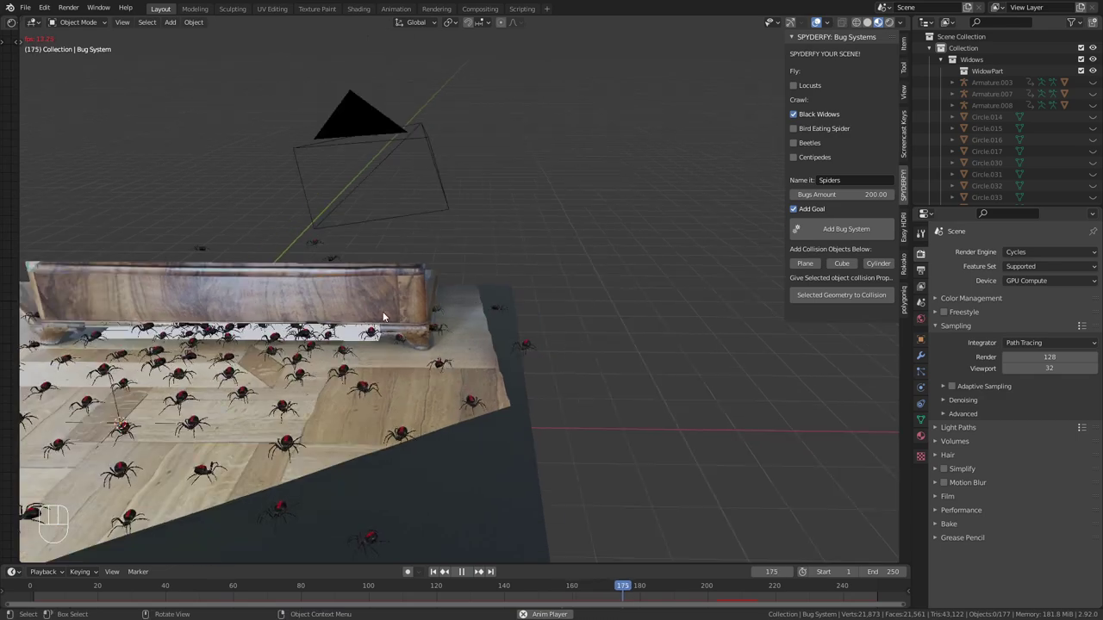
middle_click(527, 341)
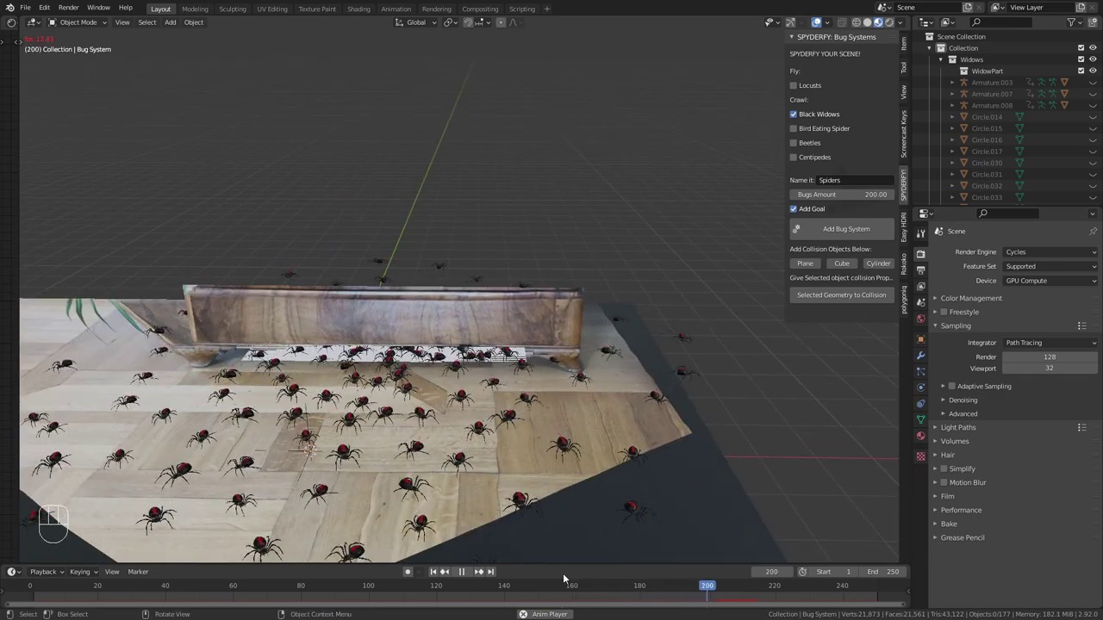
Stop playback and return the timeline to frame 1
key("space")
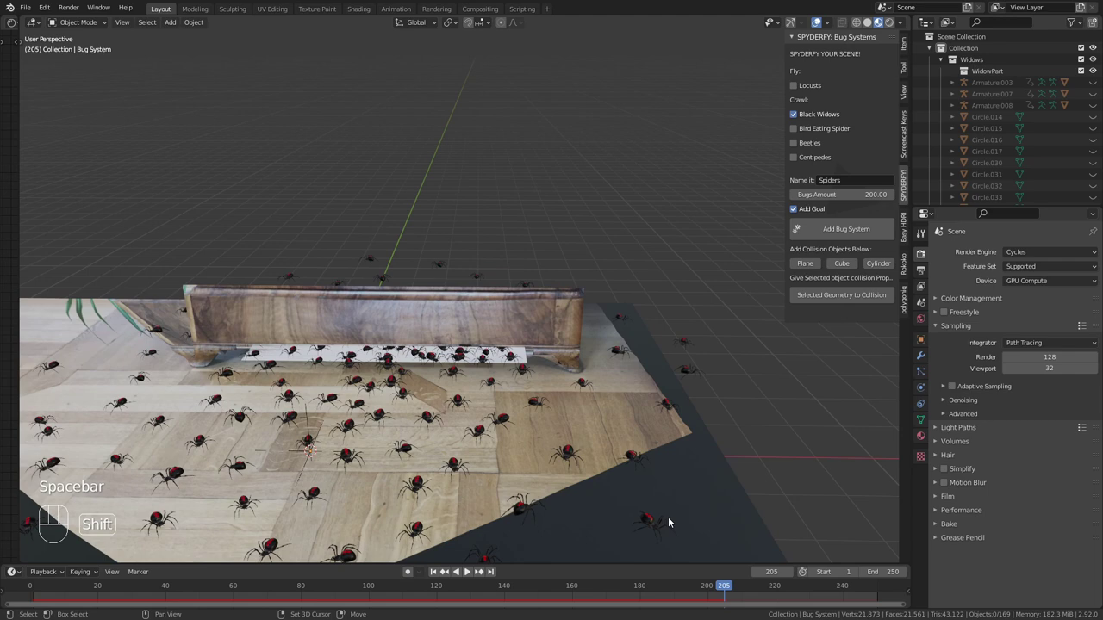
key("shift+Left")
left_click_drag(623, 287, 573, 313)
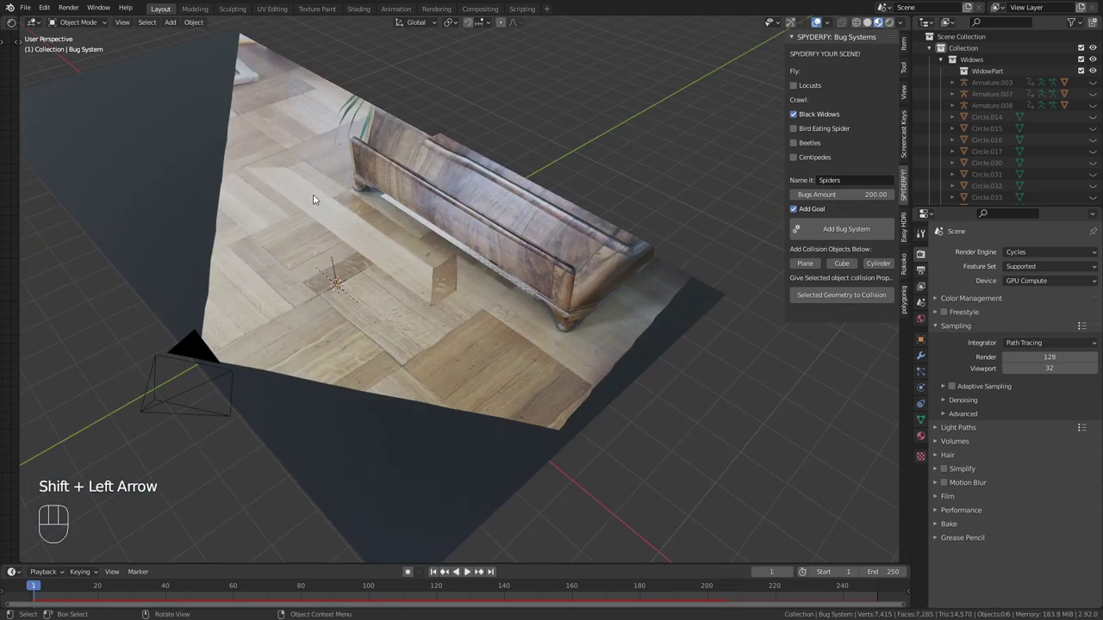
Add a cube and reshape it into a thin block lining the couch's left end
left_click_drag(553, 356, 548, 324)
left_click_drag(447, 341, 549, 377)
middle_click(486, 368)
left_click_drag(454, 342, 444, 382)
key("shift+a")
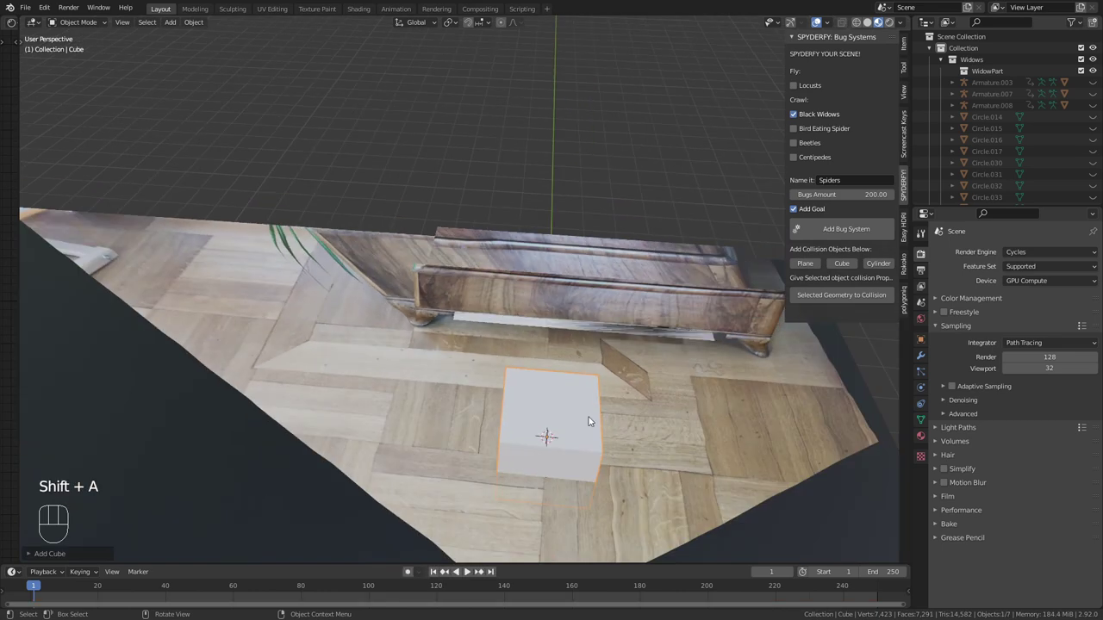
key("Tab")
key("s")
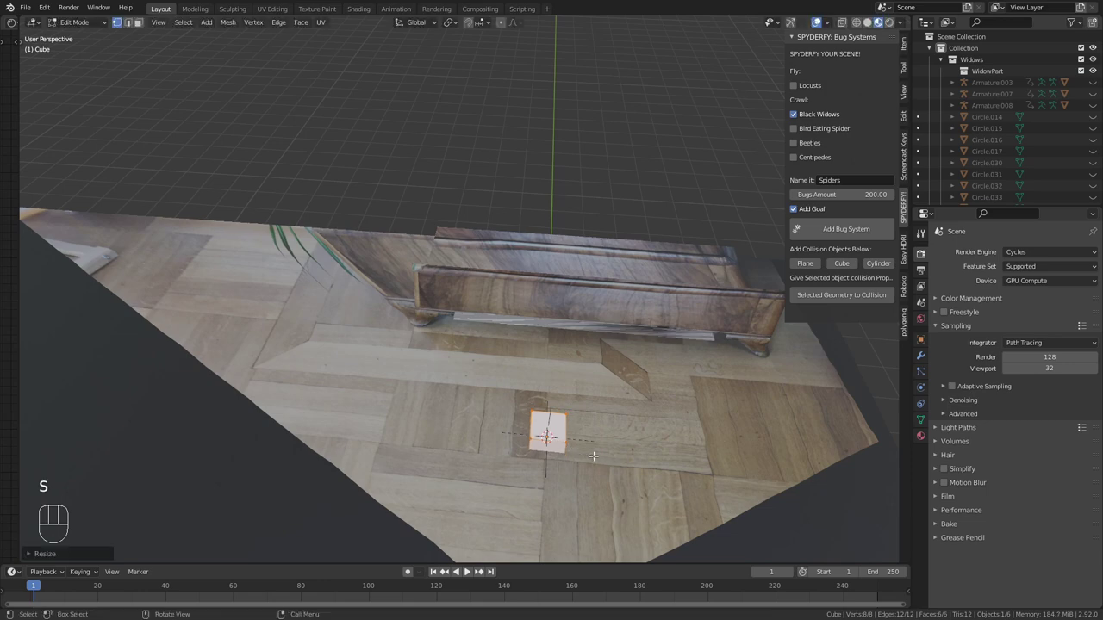
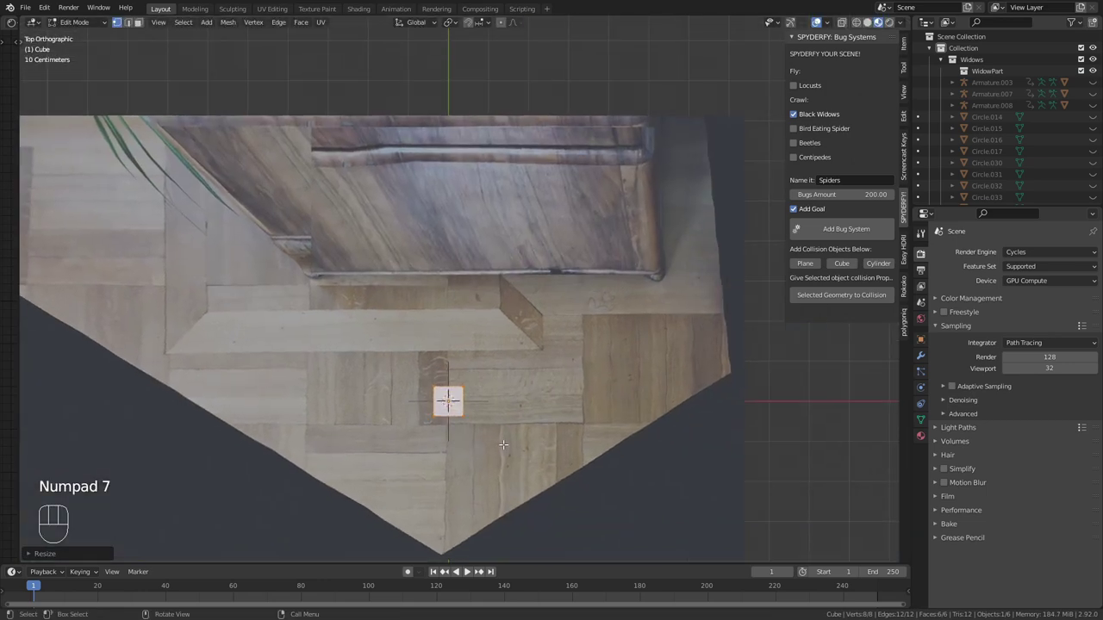
key("g")
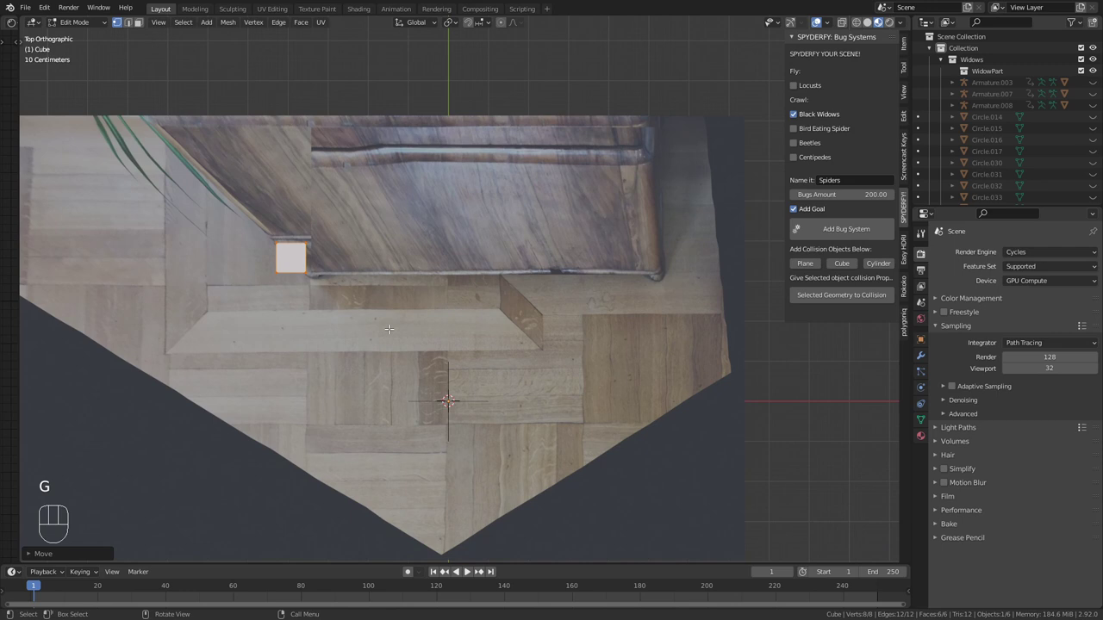
key("s")
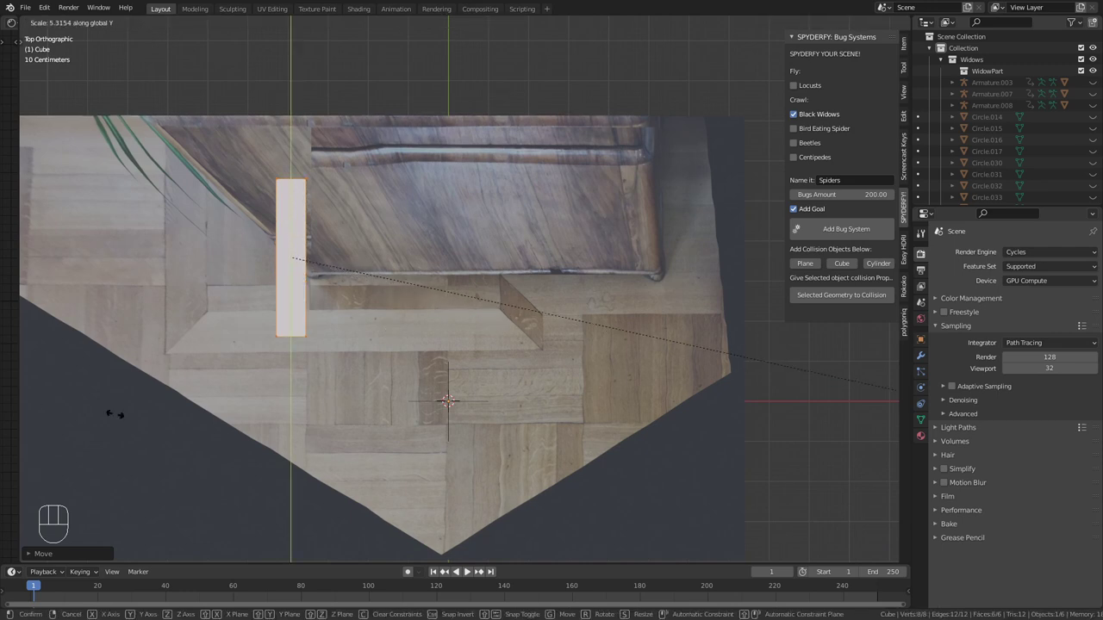
key("g")
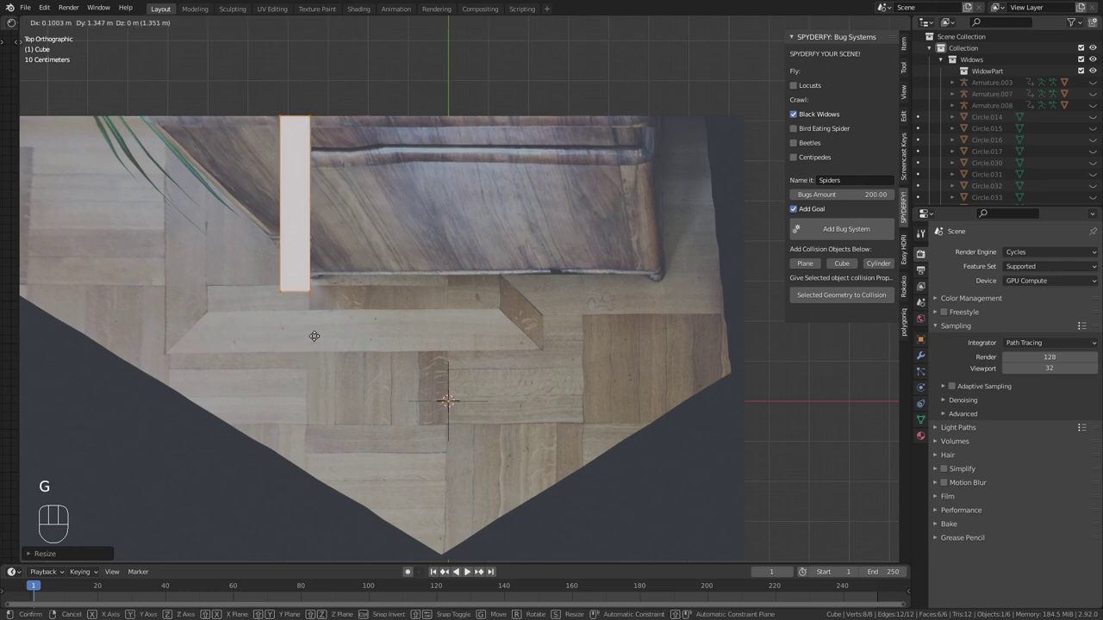
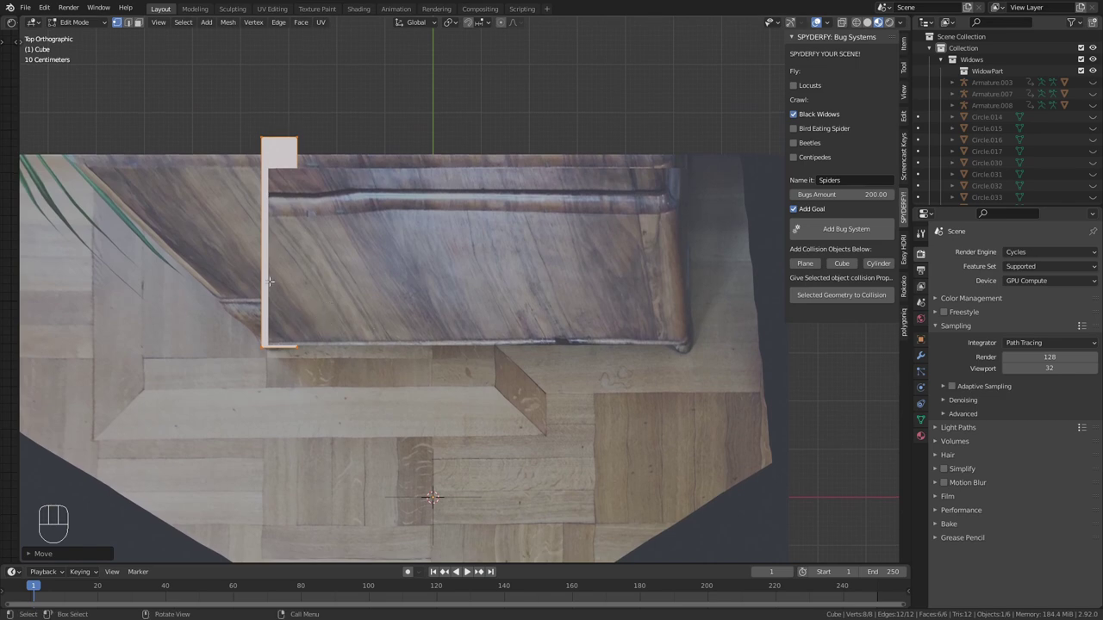
Duplicate the block for the right end and a rotated, X-stretched long wall behind the couch
key("shift+d")
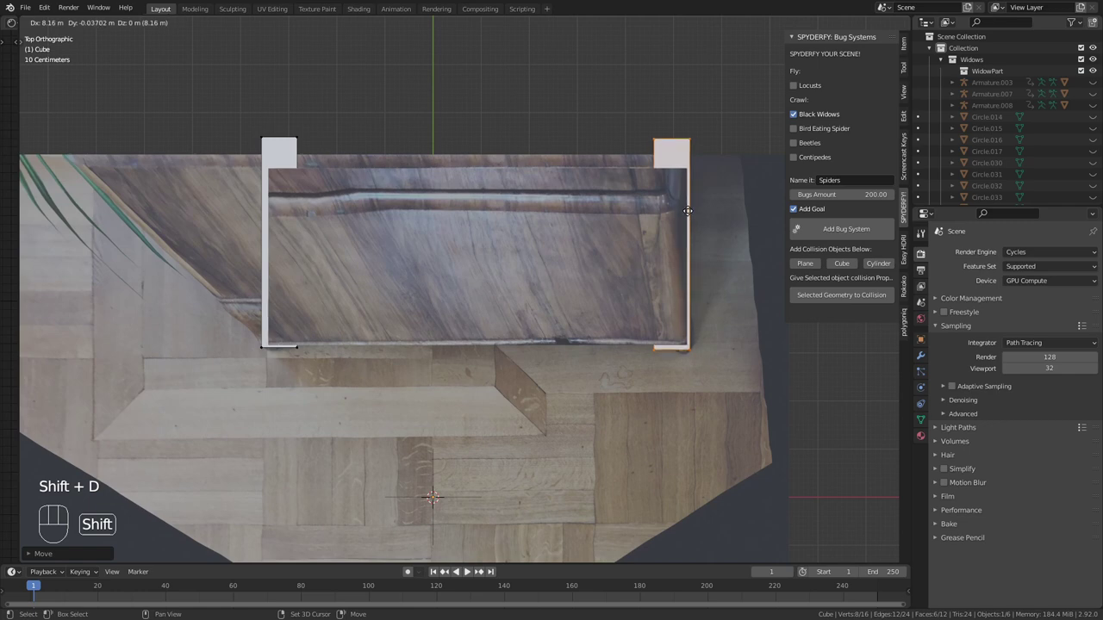
key("shift+d")
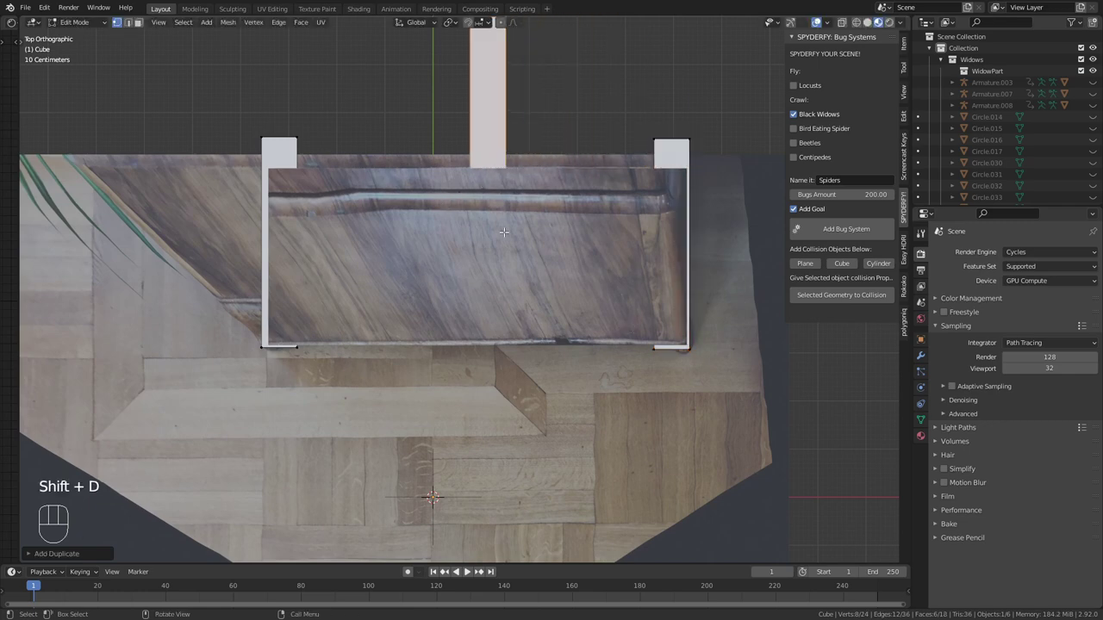
key("r")
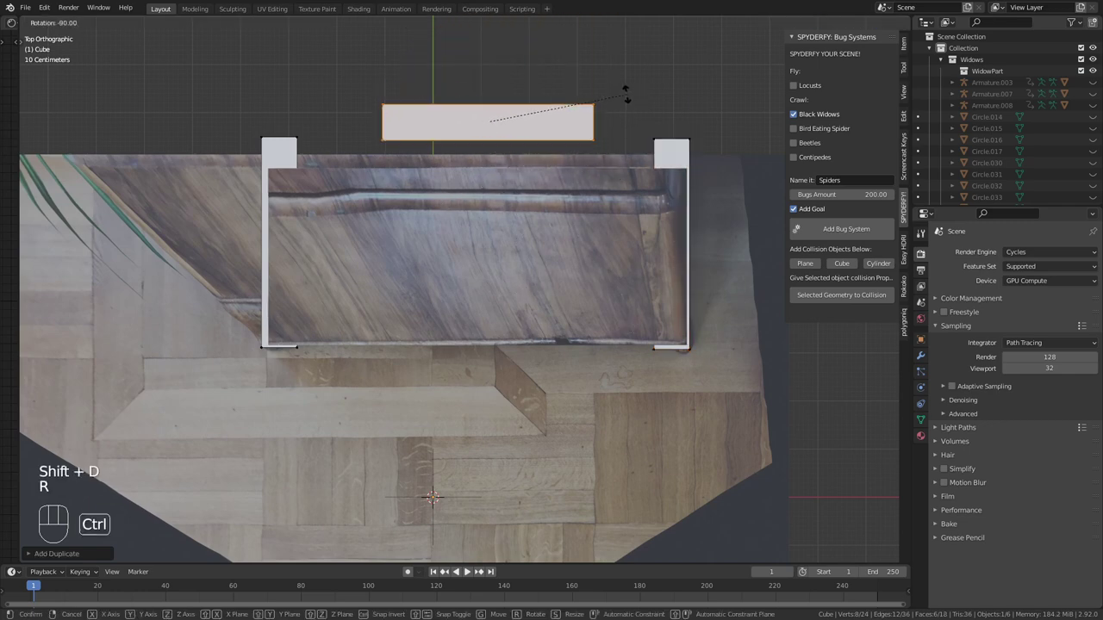
key("s")
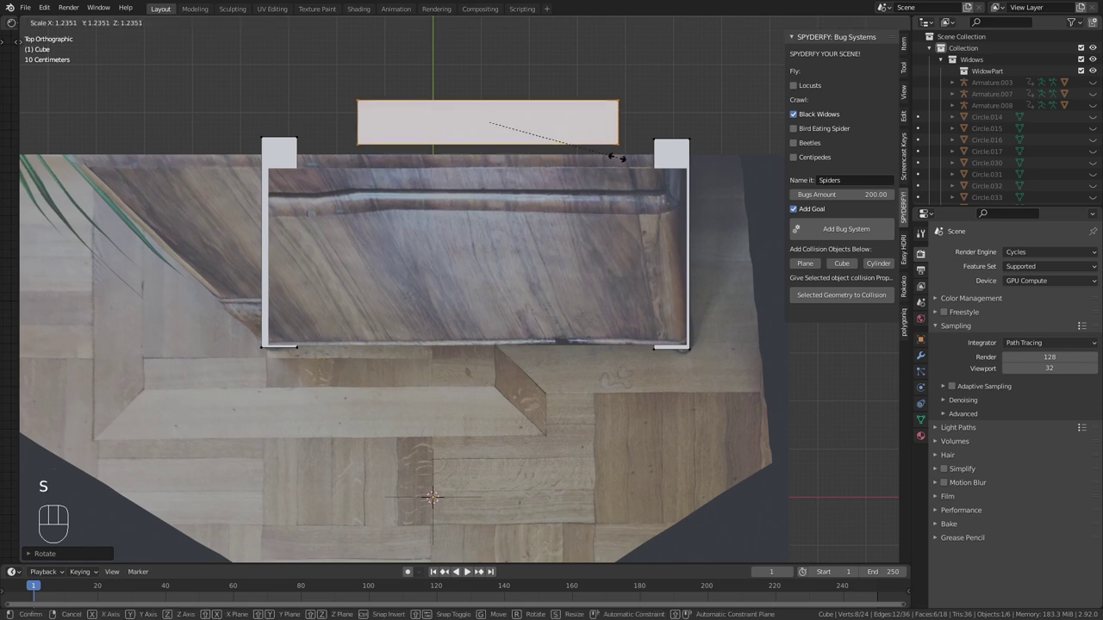
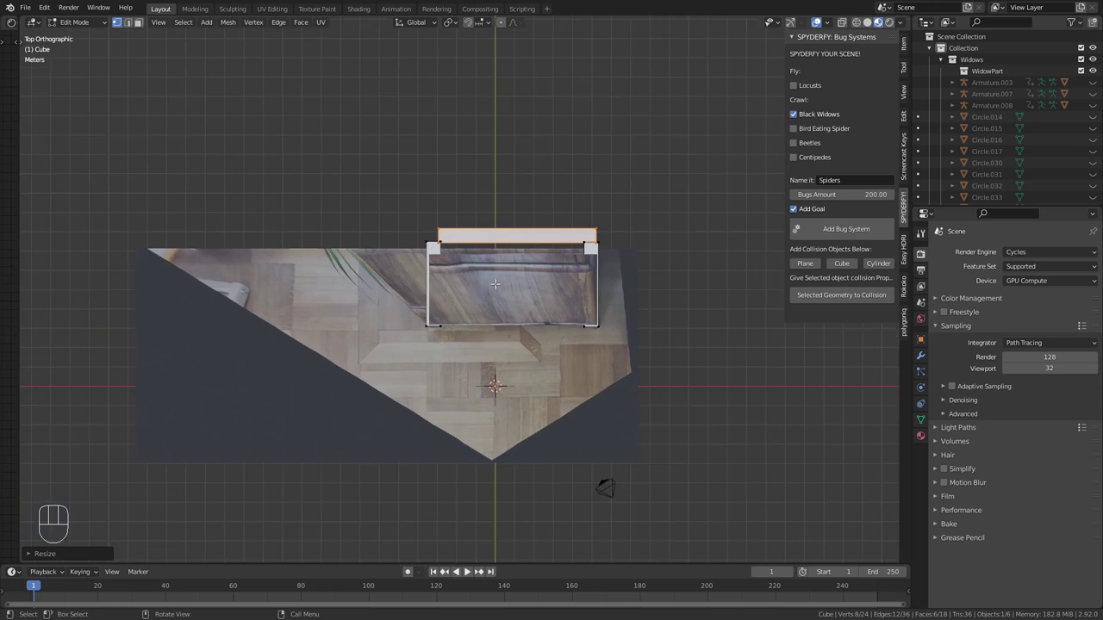
key("s")
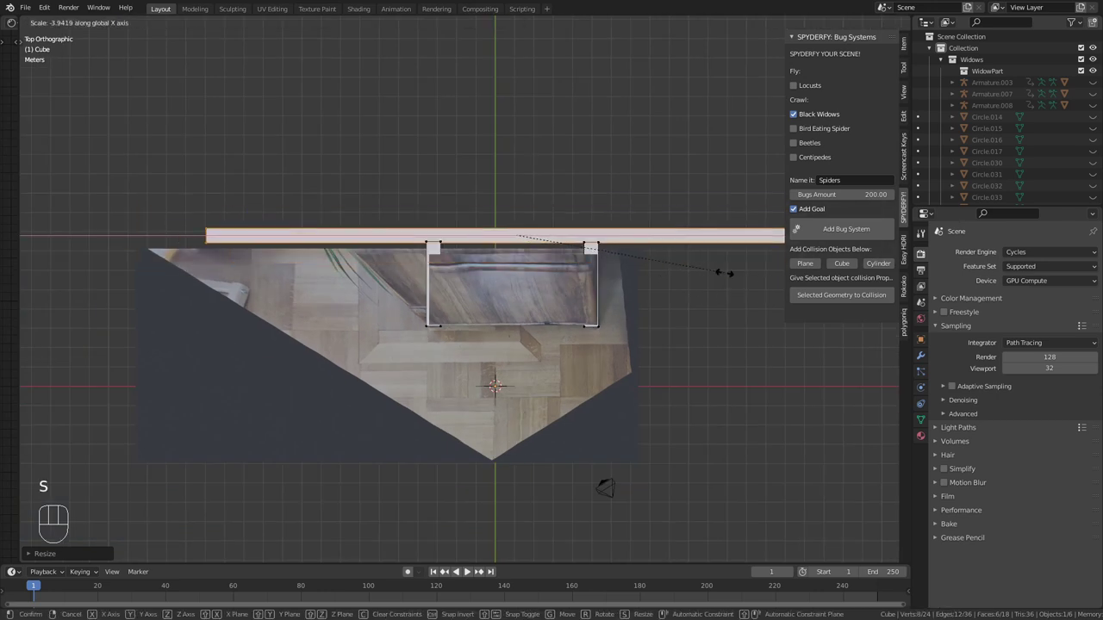
key("g")
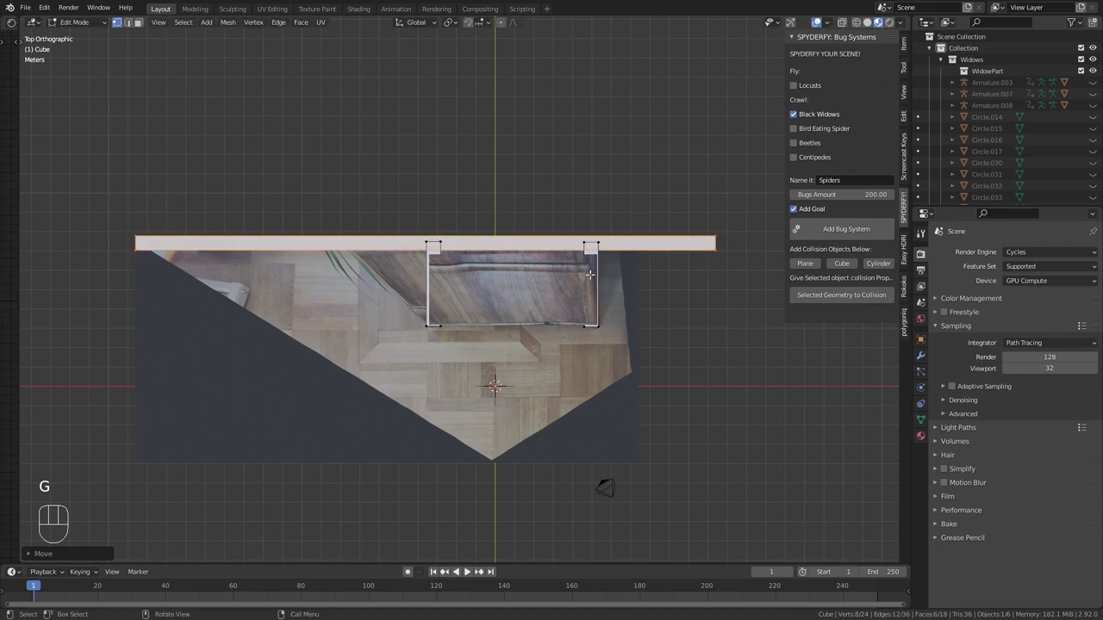
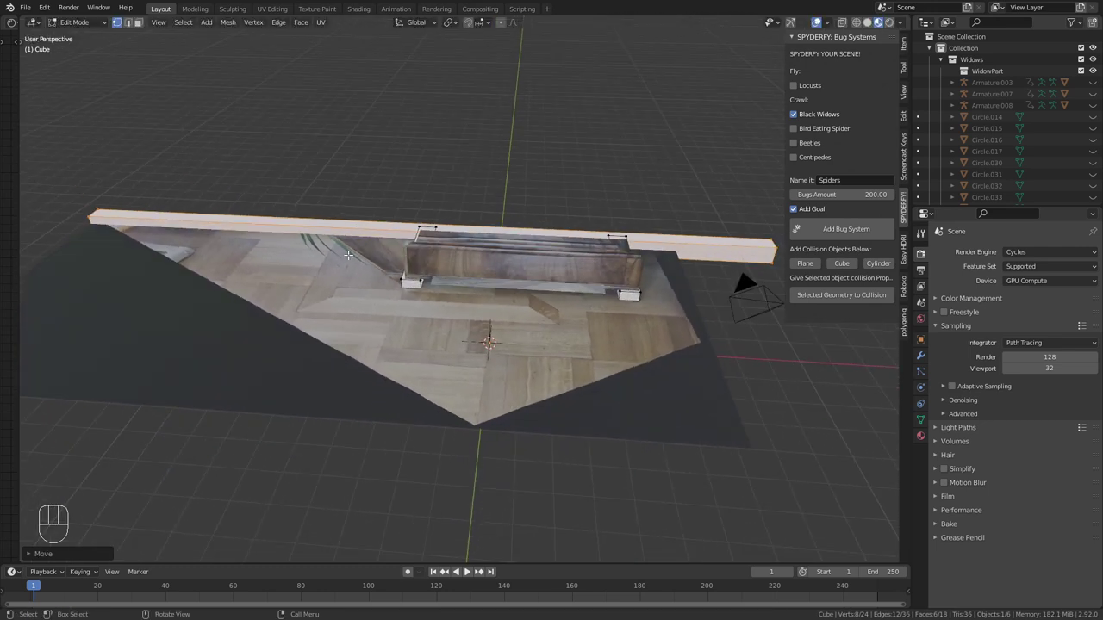
key("Tab")
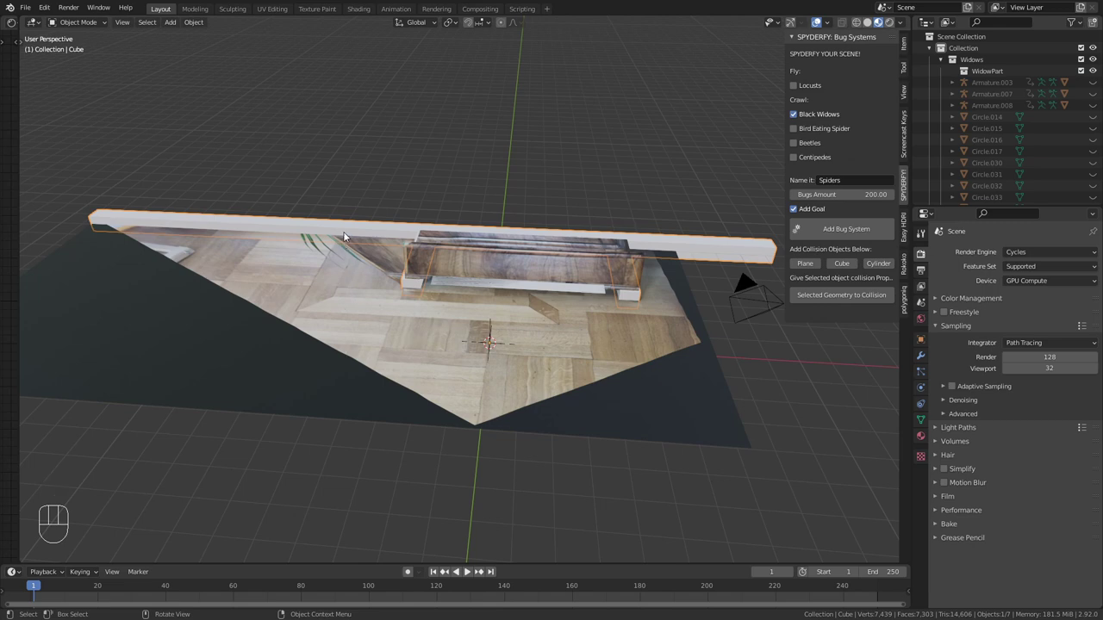
Orbit around the couch to inspect the new wall blocks
left_click_drag(534, 275, 524, 285)
left_click_drag(550, 269, 497, 264)
middle_click(570, 306)
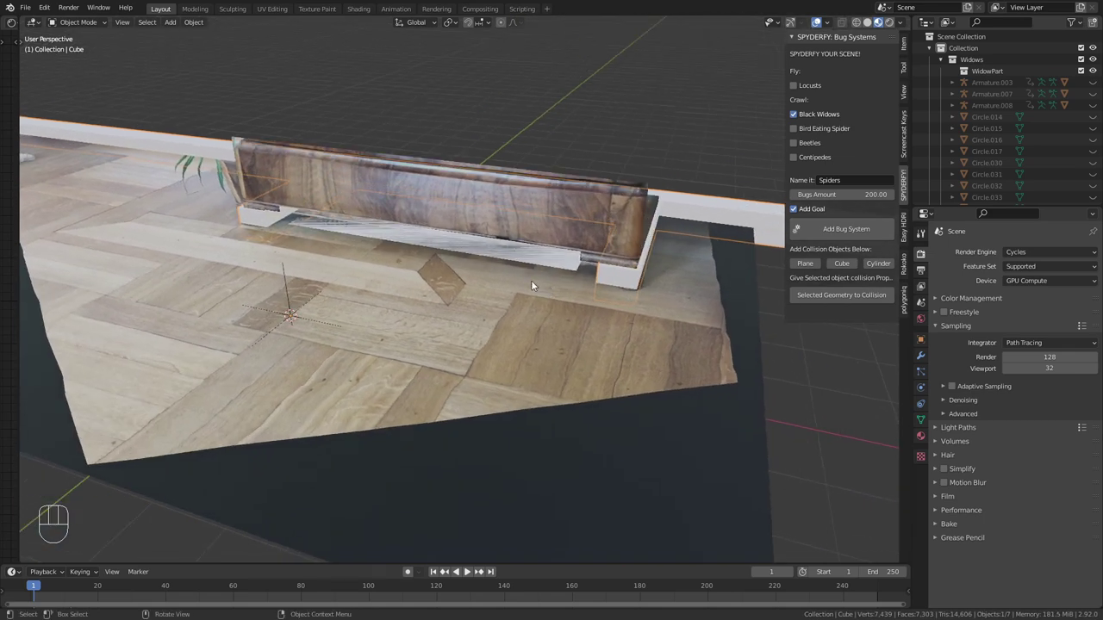
left_click_drag(545, 288, 582, 287)
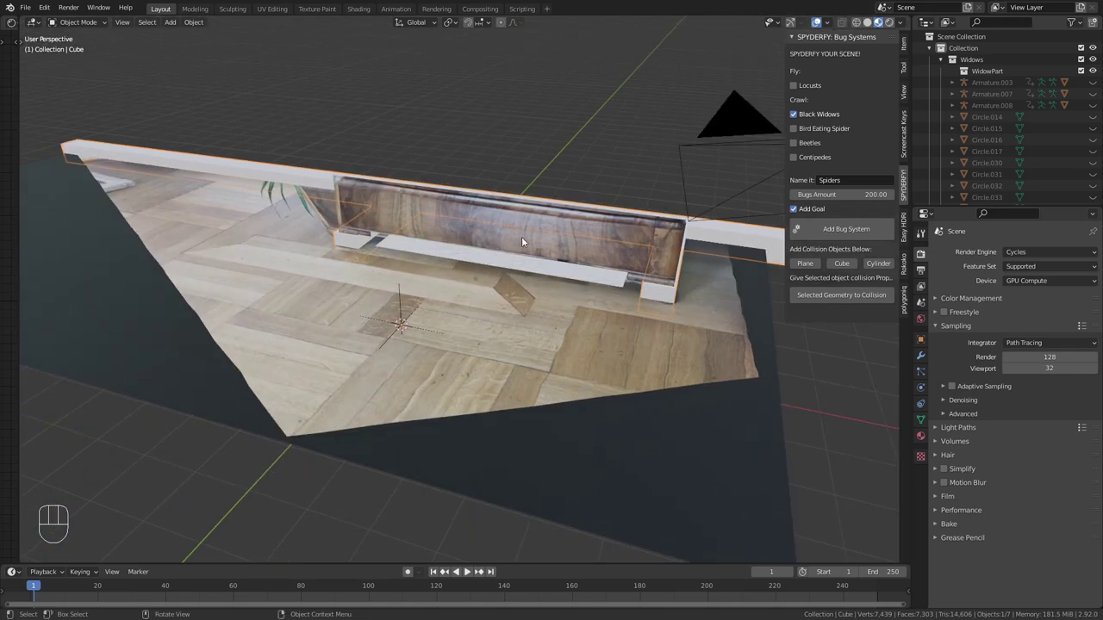
left_click_drag(548, 278, 468, 285)
Enable Collision physics on the wall cube
left_click(704, 255)
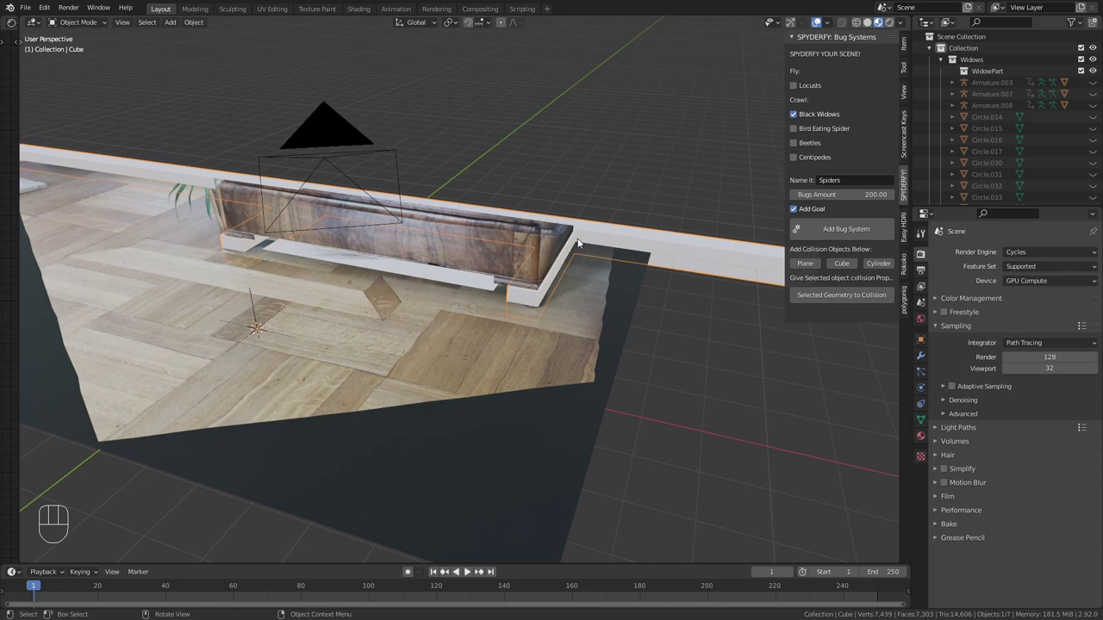
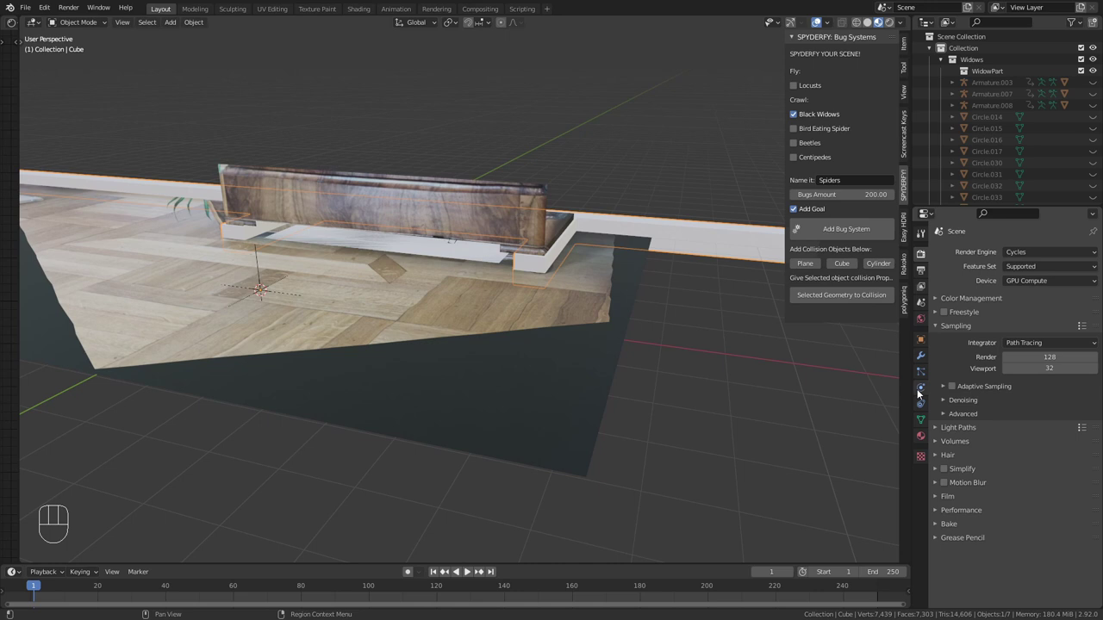
left_click(921, 393)
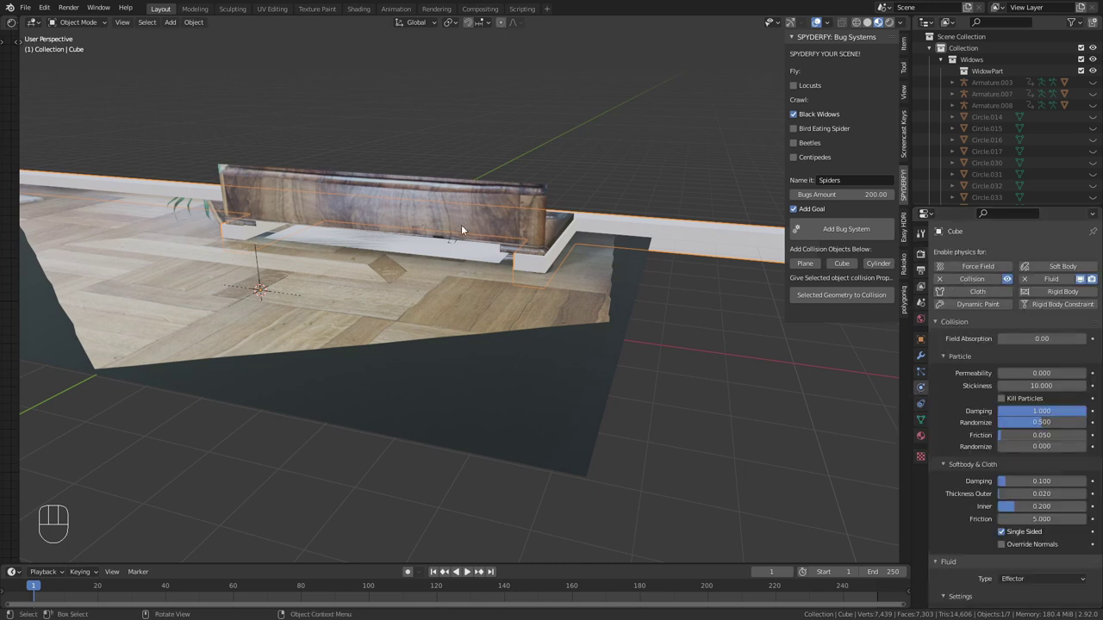
left_click_drag(674, 291, 660, 291)
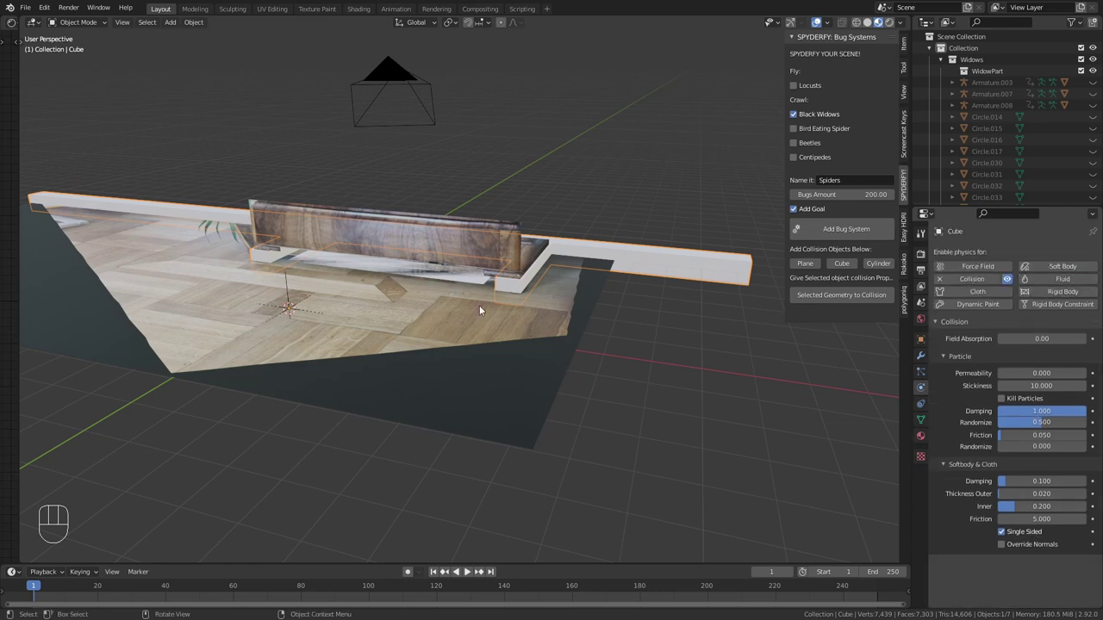
middle_click(485, 291)
Replay the simulation to test the walls, watching the spiders under the cabinet base
middle_click(469, 298)
key("space")
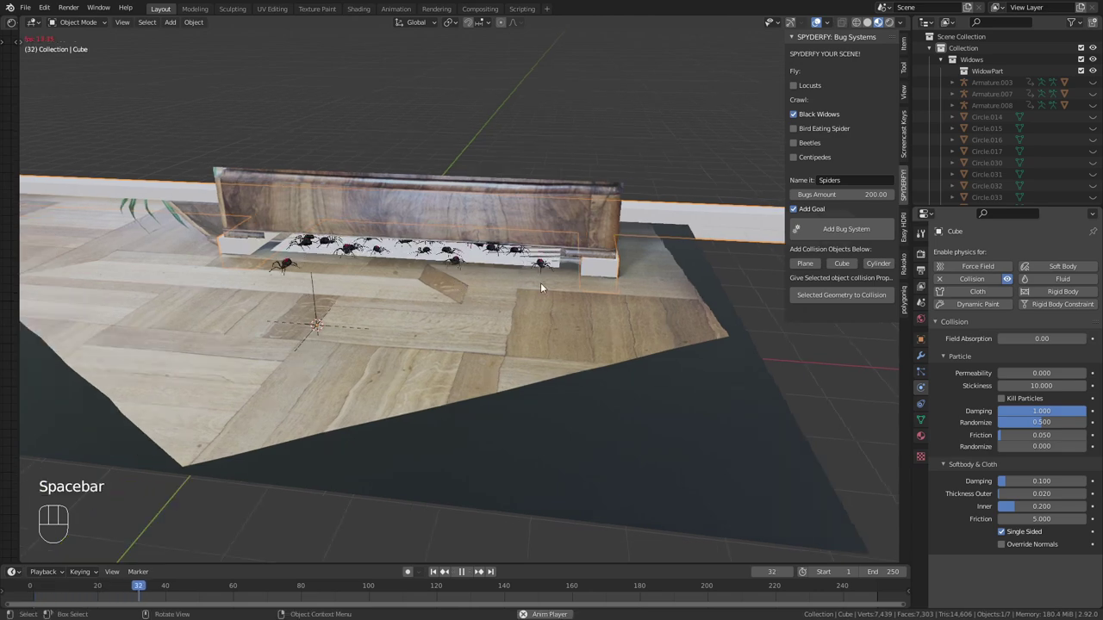
left_click_drag(503, 278, 311, 289)
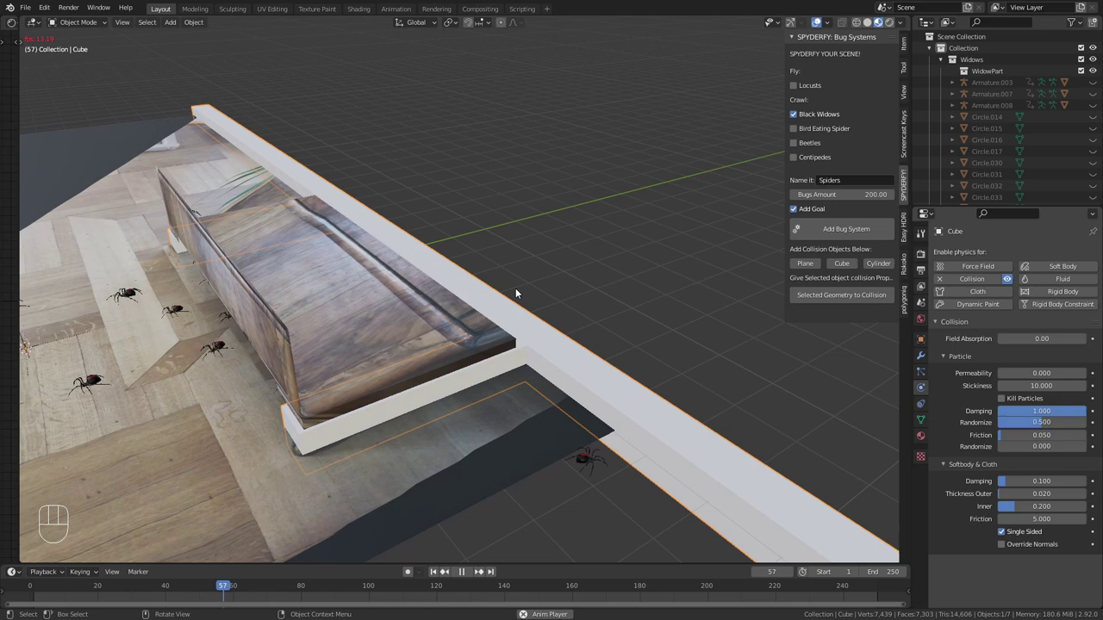
left_click_drag(357, 398, 461, 343)
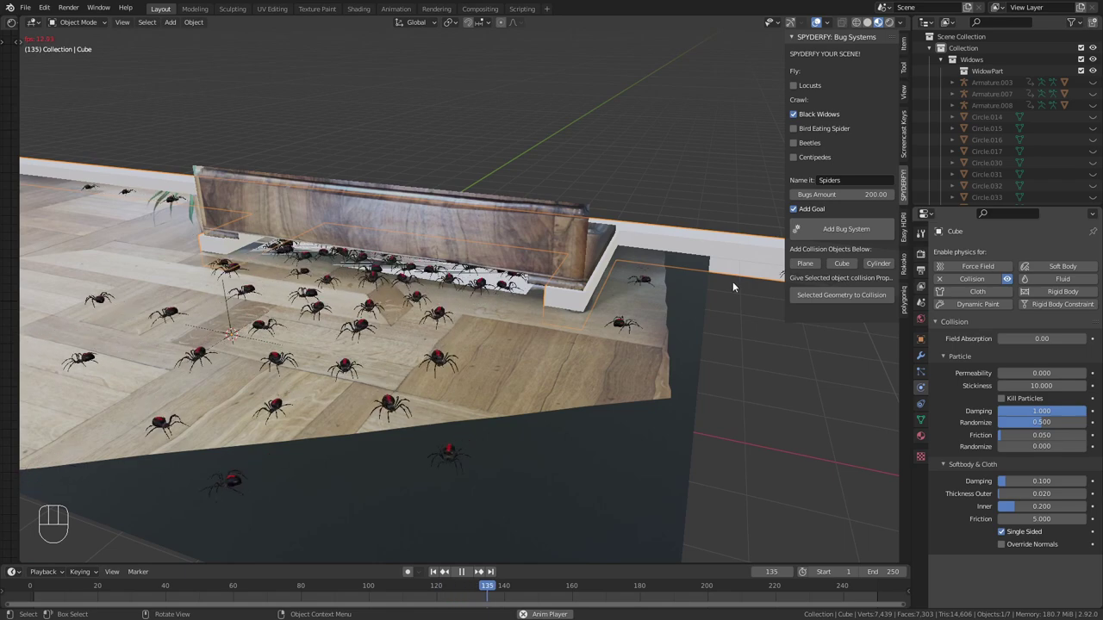
key("space")
left_click_drag(696, 300, 667, 296)
middle_click(496, 278)
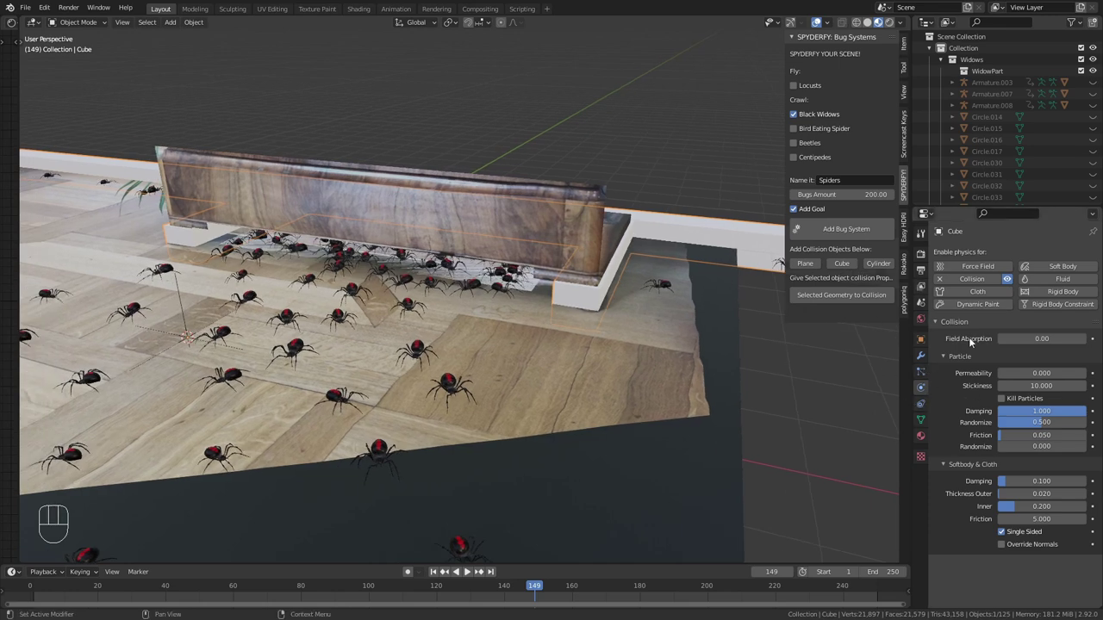
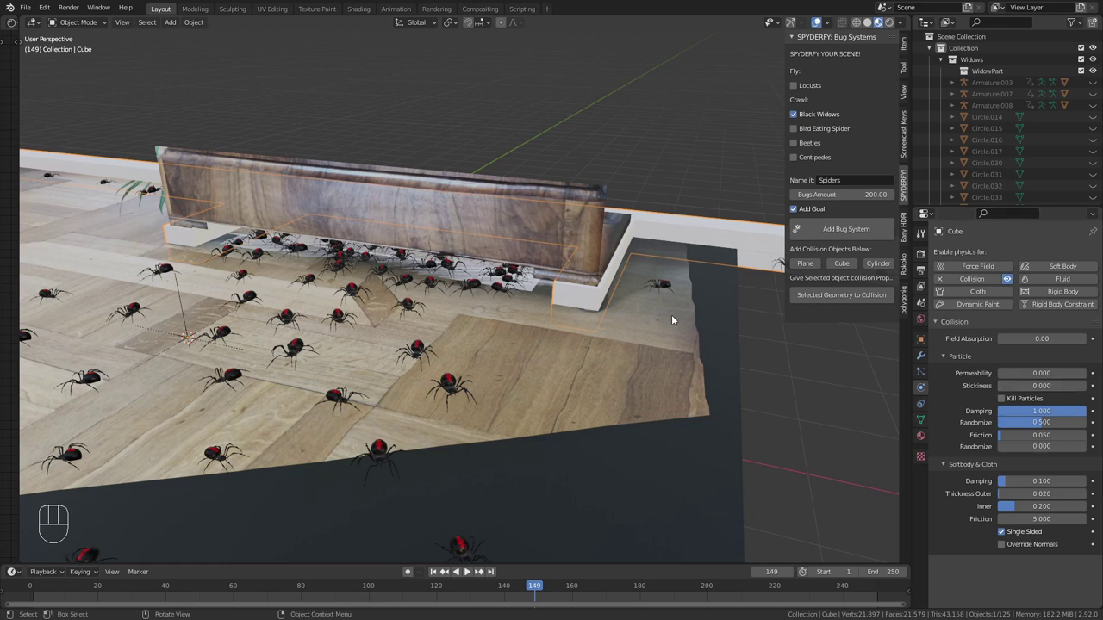
With the Cube's collision stickiness at 0, rewind and replay, then select the Bug System
key("shift+Left")
key("space")
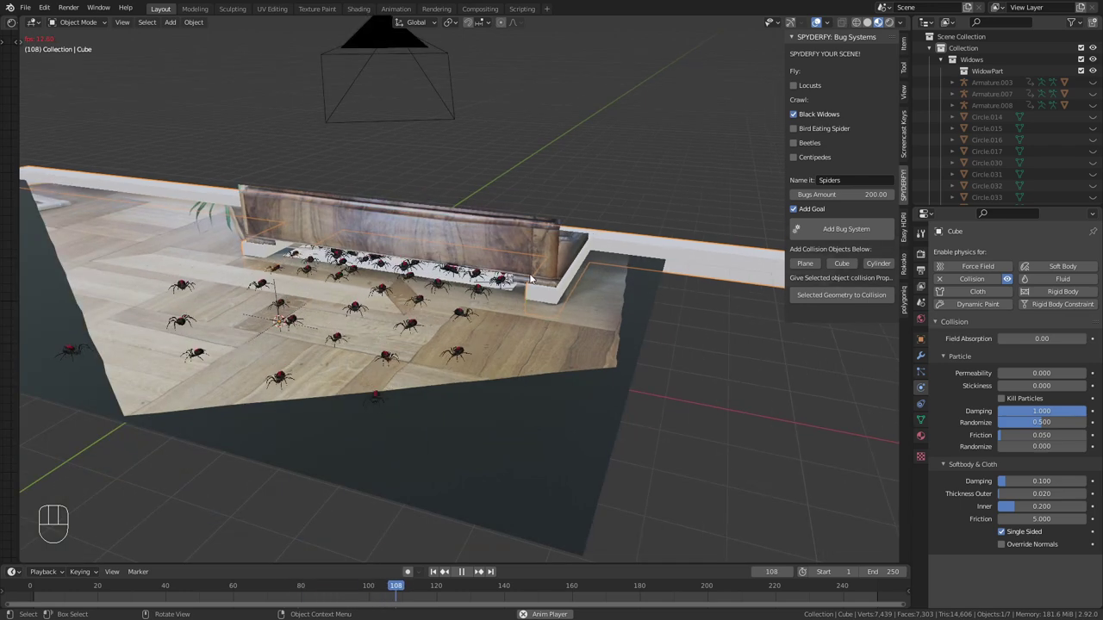
key("space")
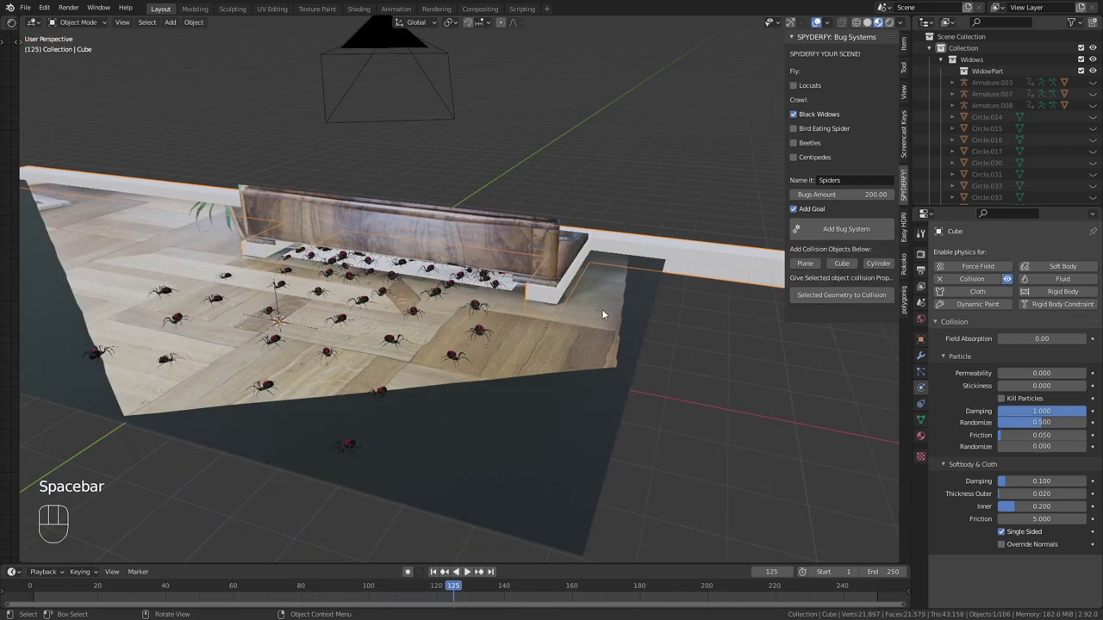
left_click(644, 244)
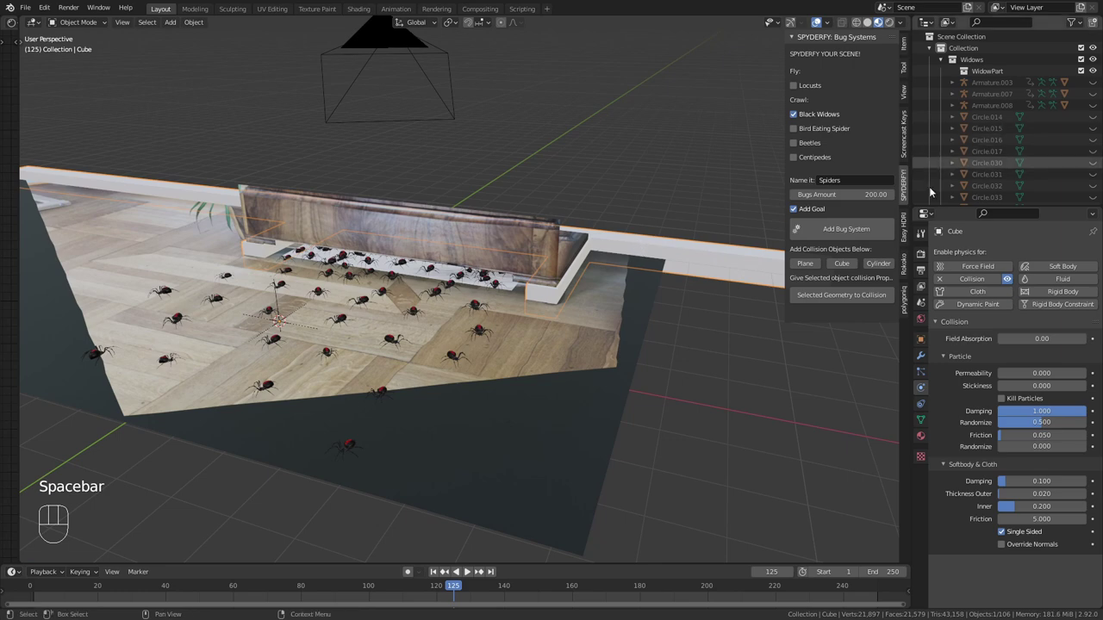
left_click_drag(495, 287, 506, 282)
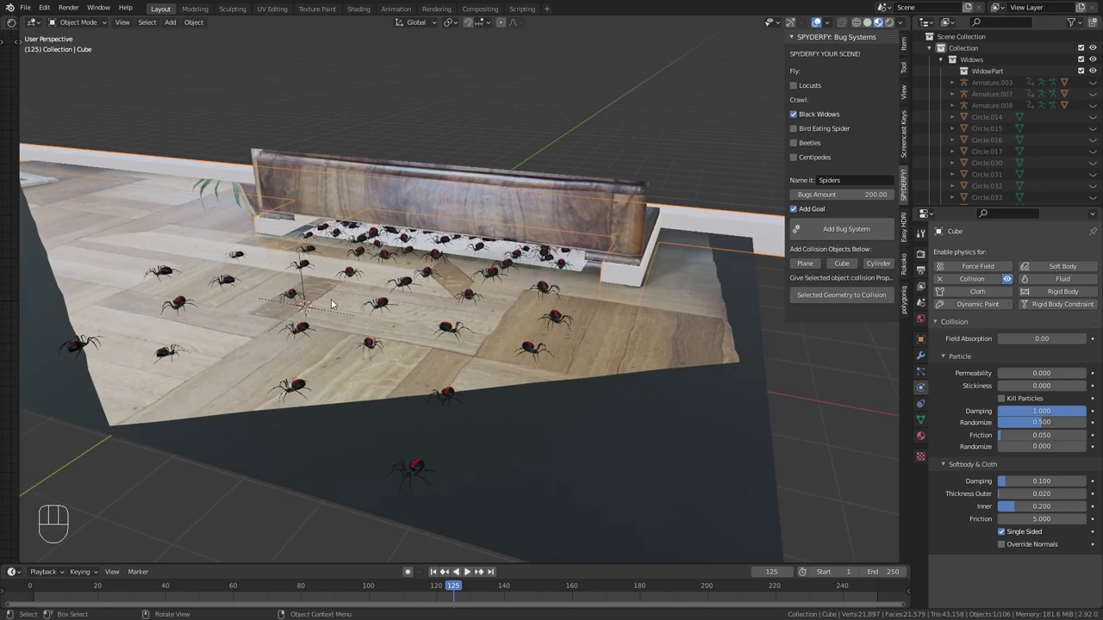
key("space")
Raise the Bug System's Emission Number to 125 and check playback through the camera
key("space")
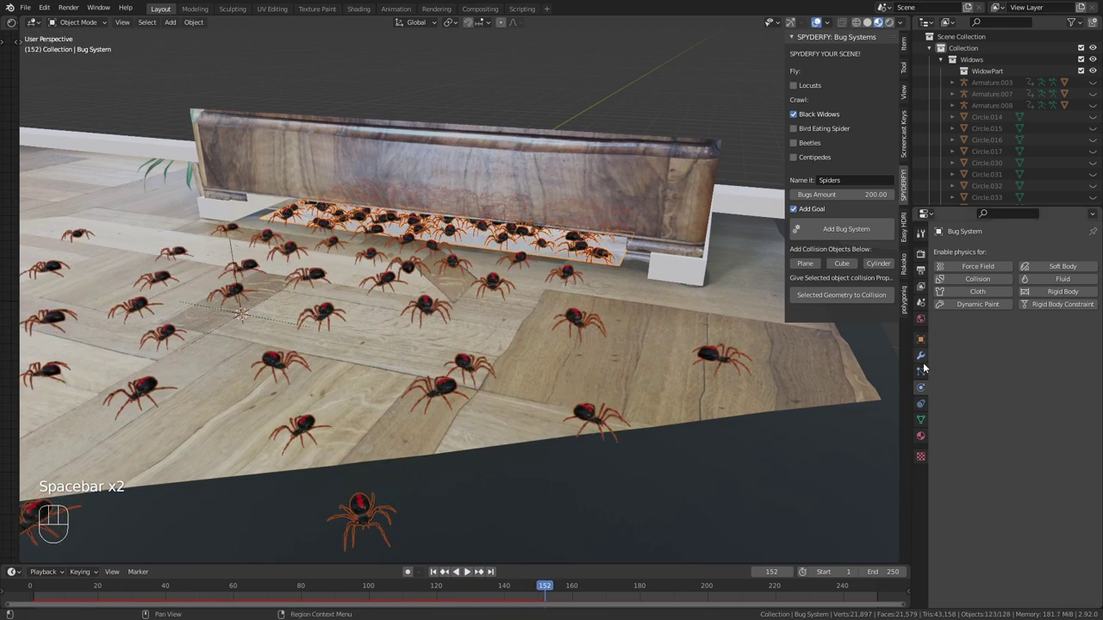
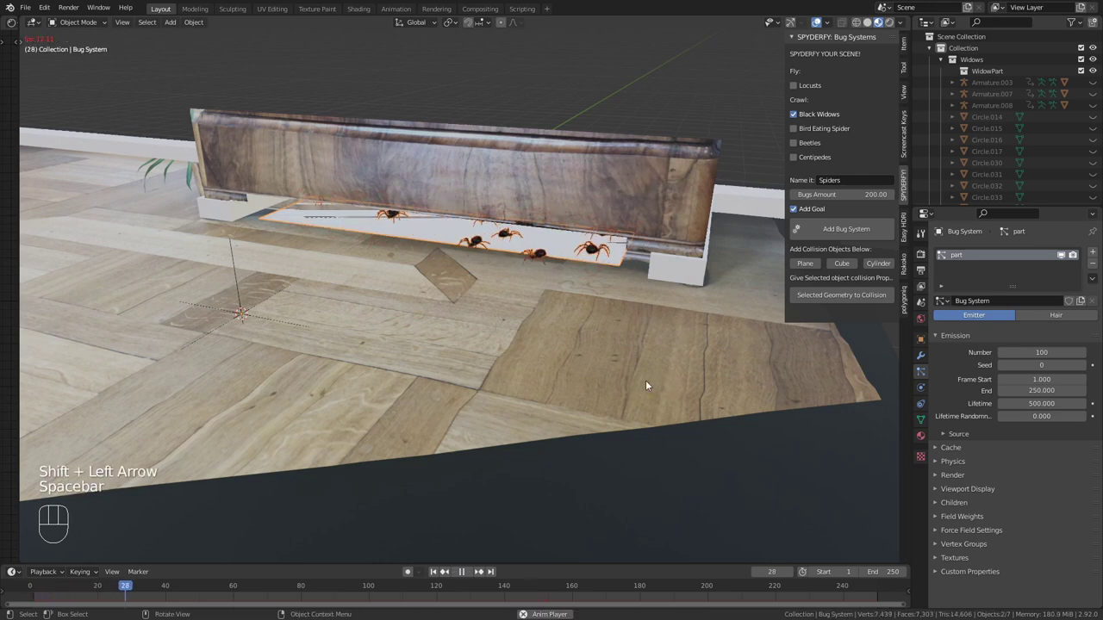
key("KP_0")
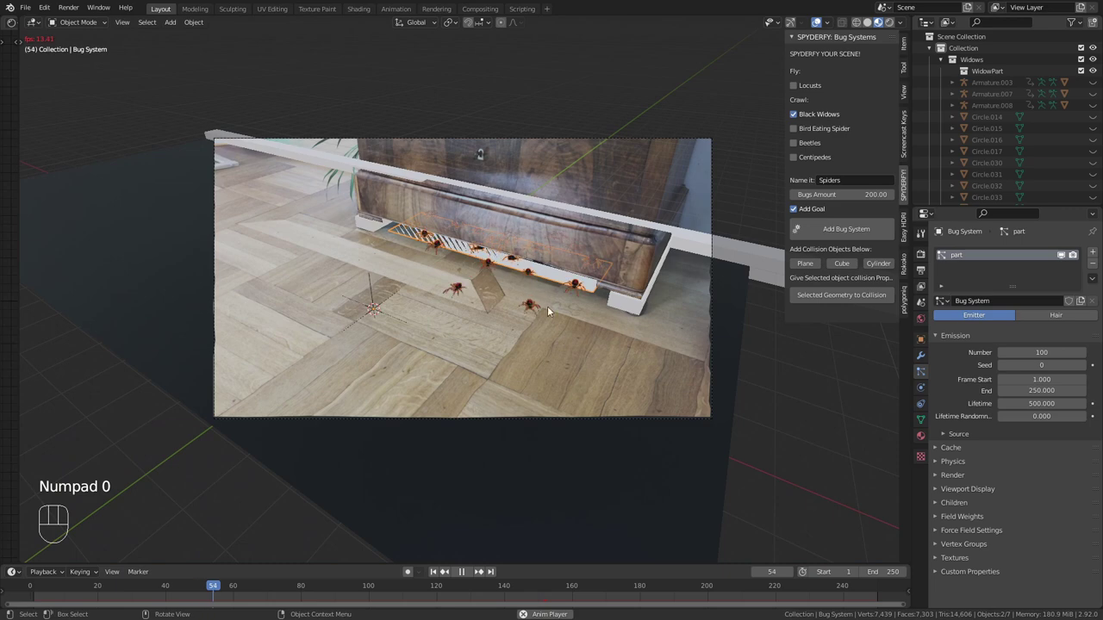
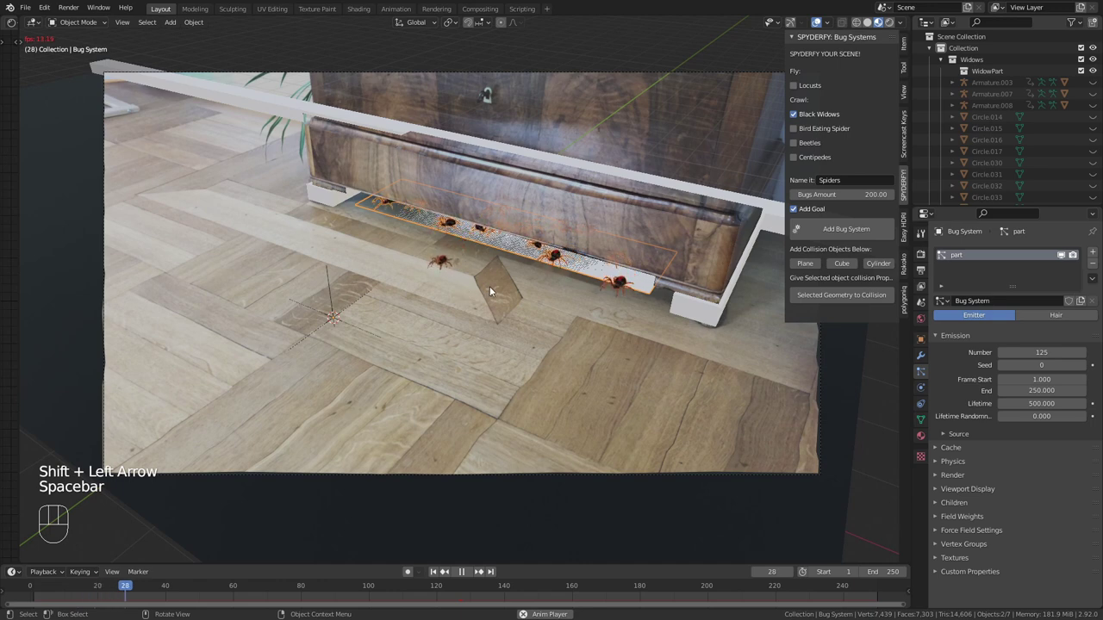
key("space")
Select the emitter strip under the cabinet and begin moving it deeper
left_click(583, 276)
left_click(582, 274)
left_click_drag(603, 291, 597, 275)
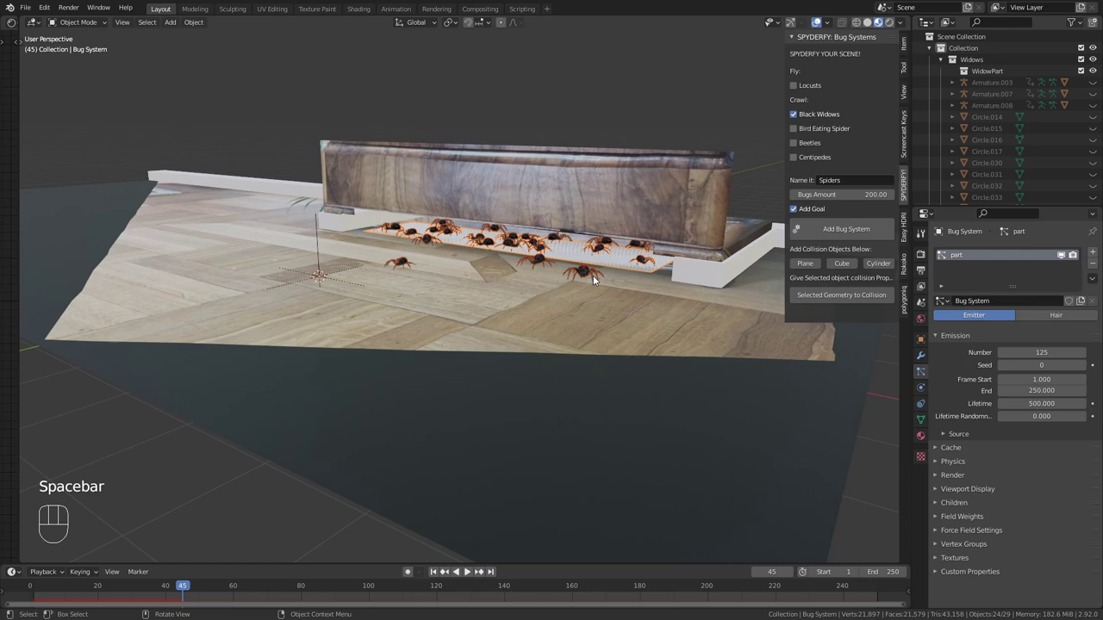
key("g")
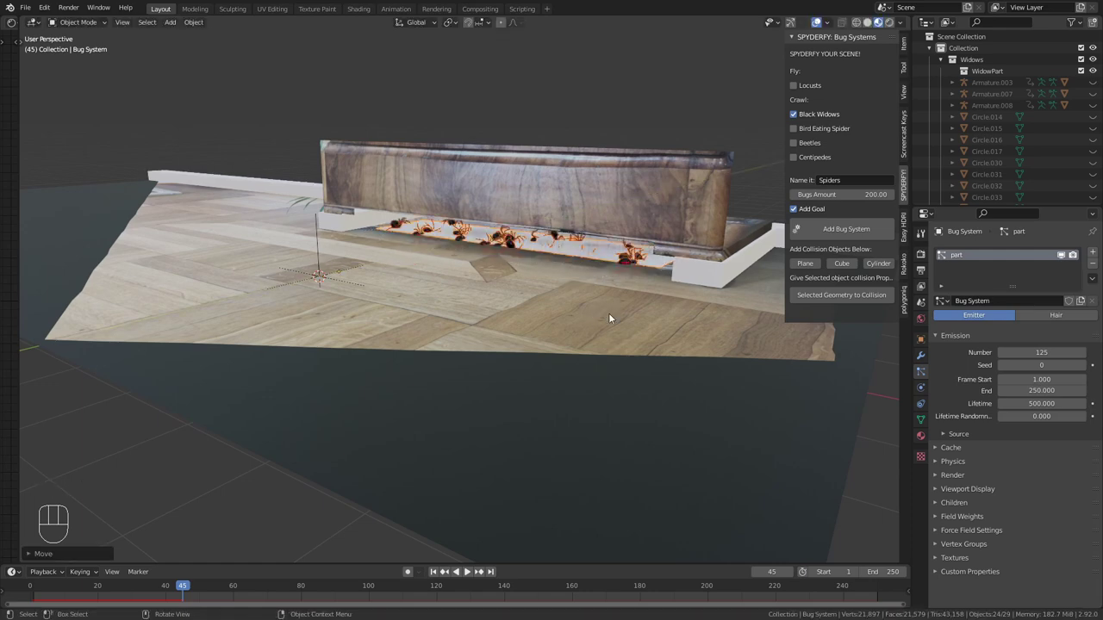
key("KP_0")
Move the emitter along Y further under the cabinet, checked from camera view
key("g")
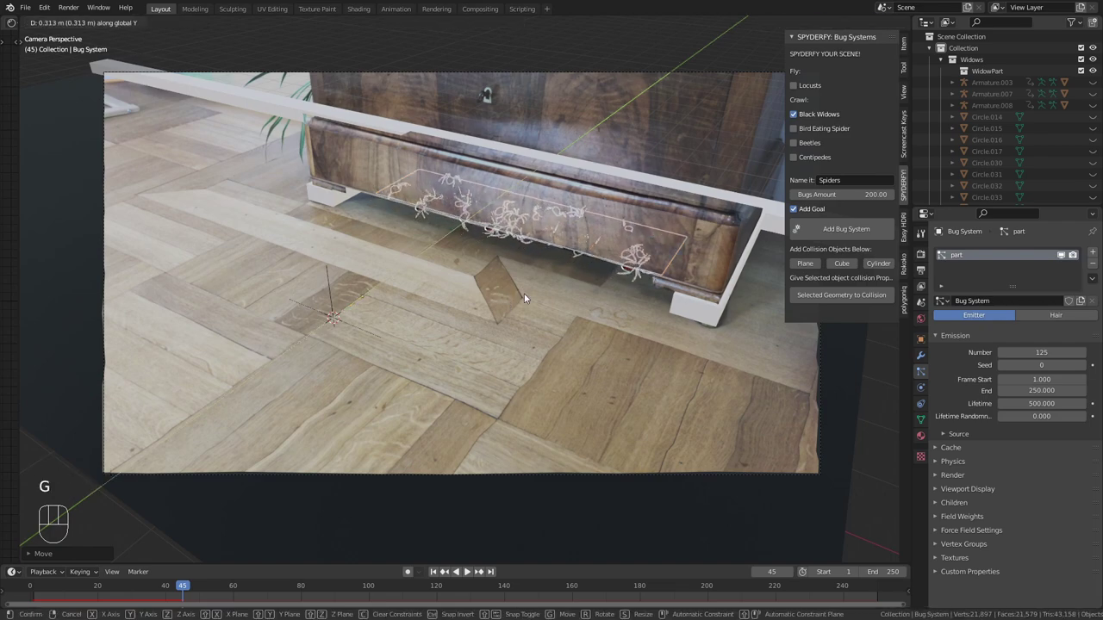
left_click_drag(562, 254, 565, 237)
key("KP_0")
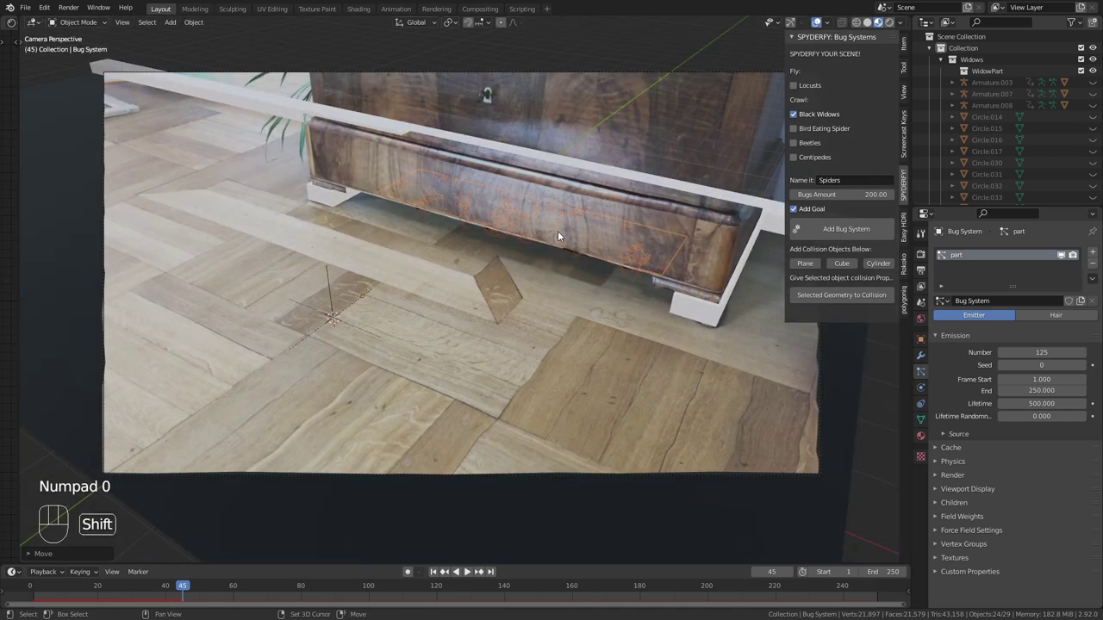
key("g")
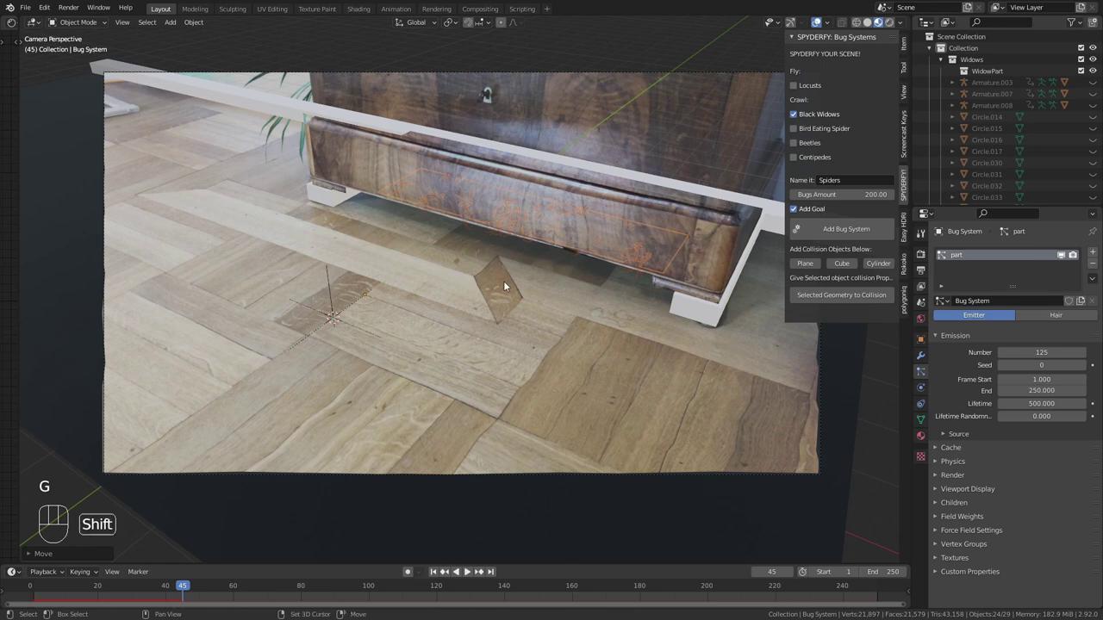
Rewind and replay, setting Max Land Acceleration 0.300 and Max Land Angular Velocity 0.241
key("shift+Left")
key("space")
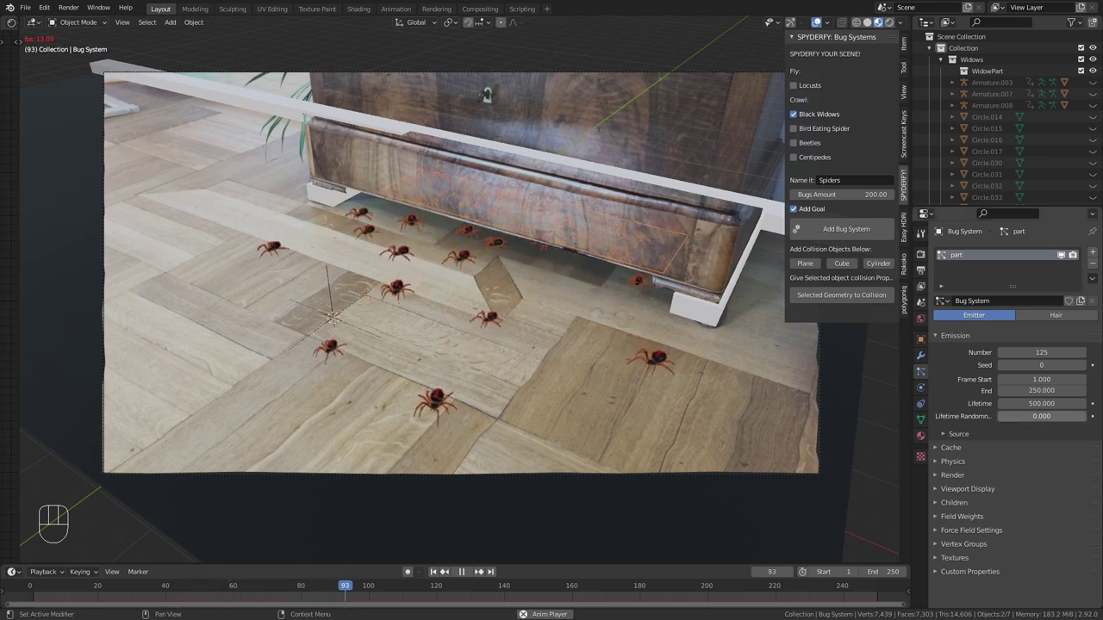
left_click_drag(948, 467, 970, 443)
left_click_drag(949, 441, 971, 407)
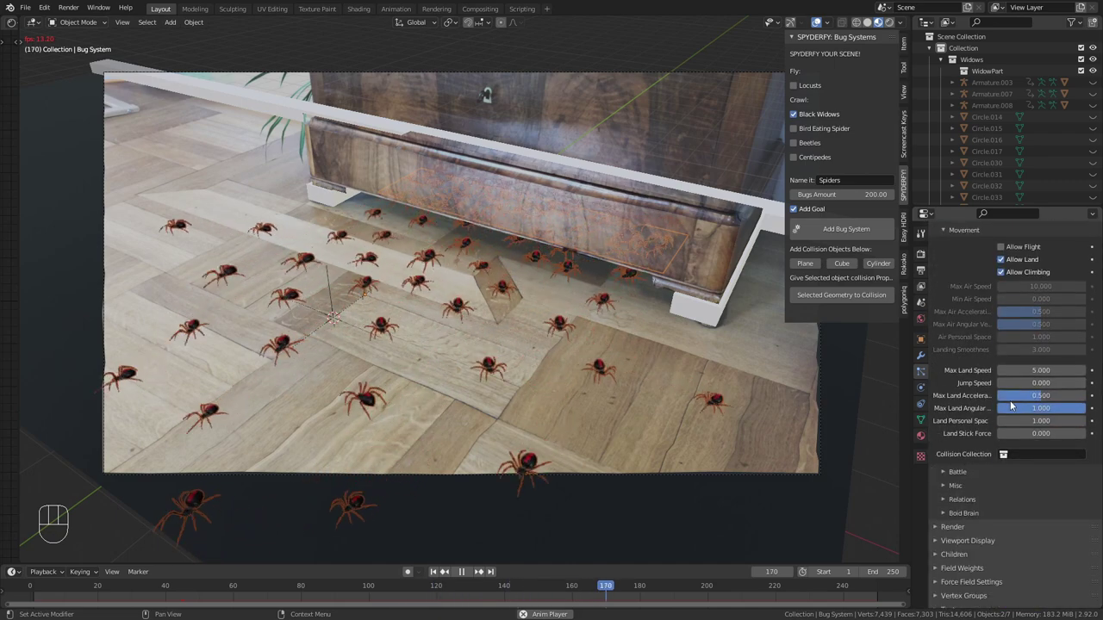
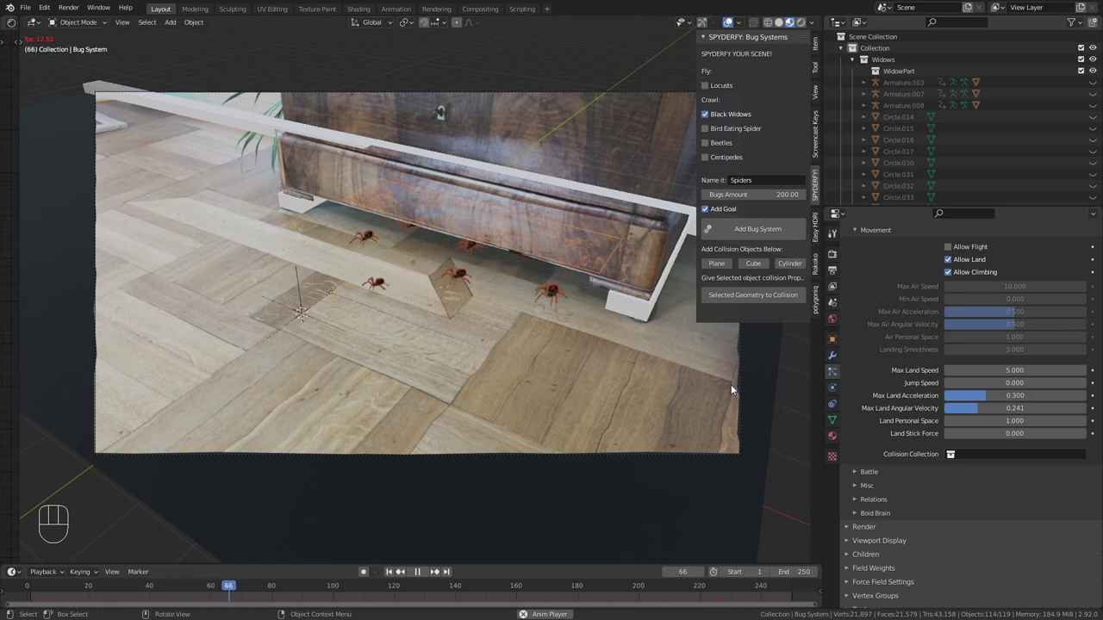
Review particle Render and Cache panels with 250 frames cached, then switch to Rendered shading
key("space")
left_click(868, 510)
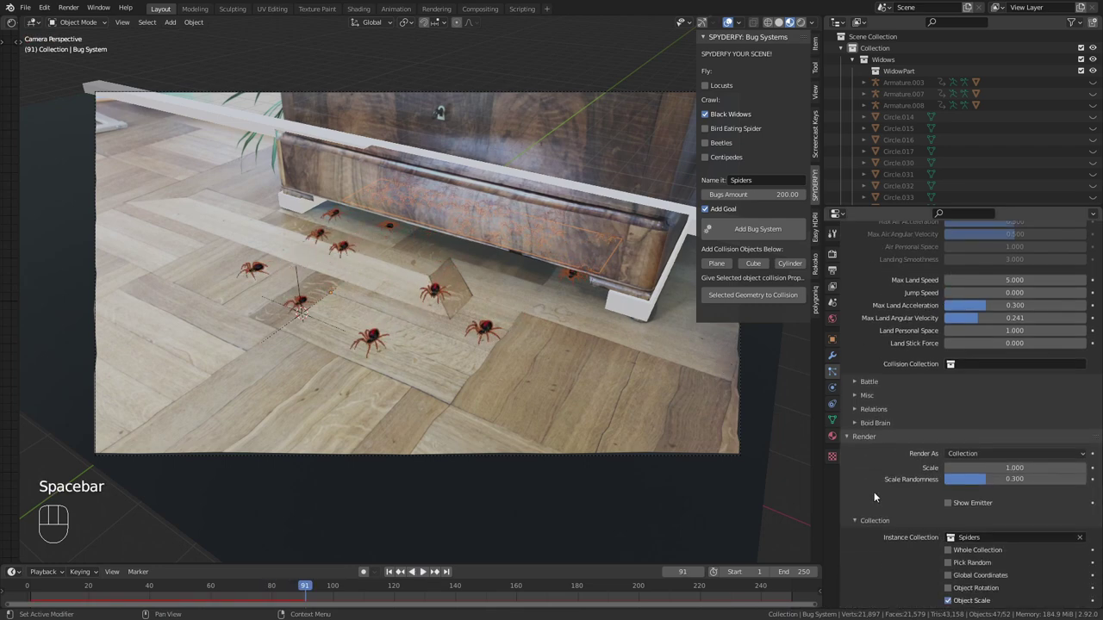
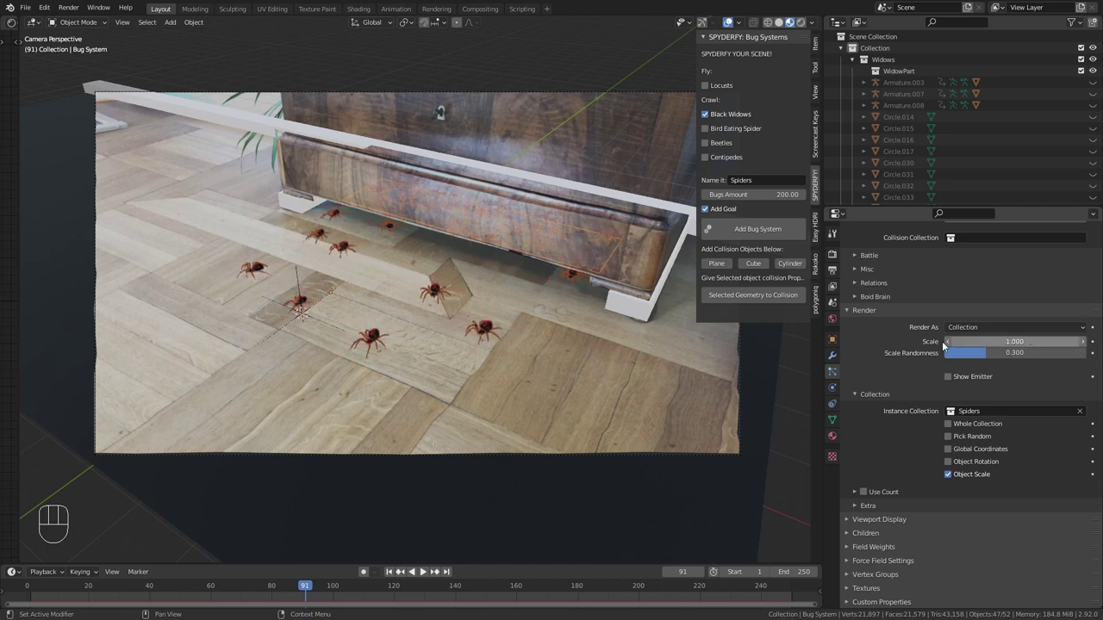
left_click(853, 312)
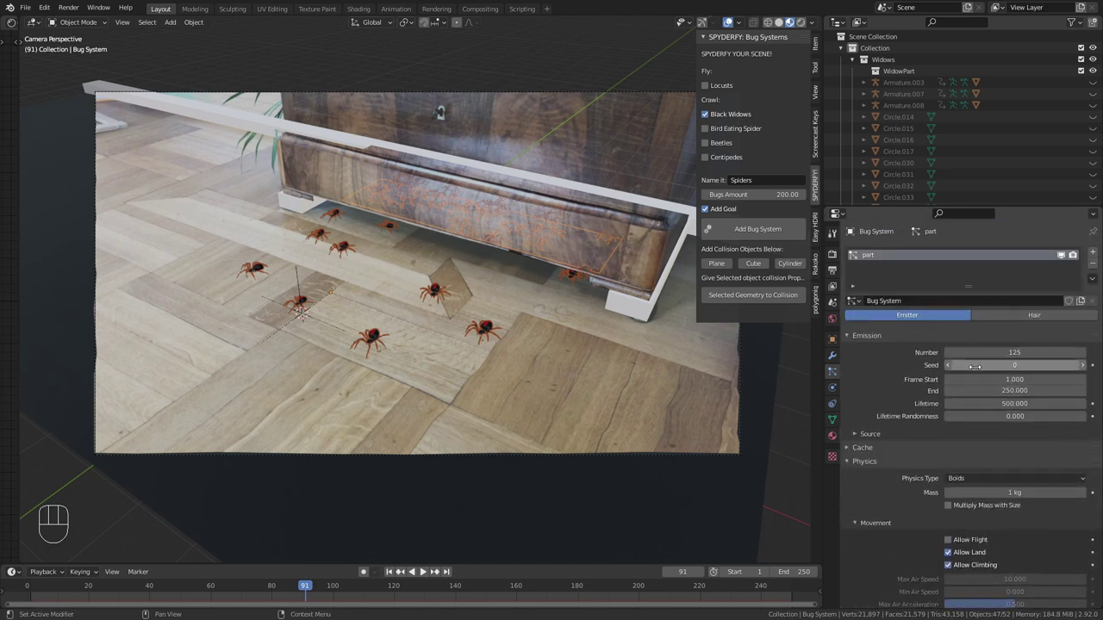
left_click(864, 353)
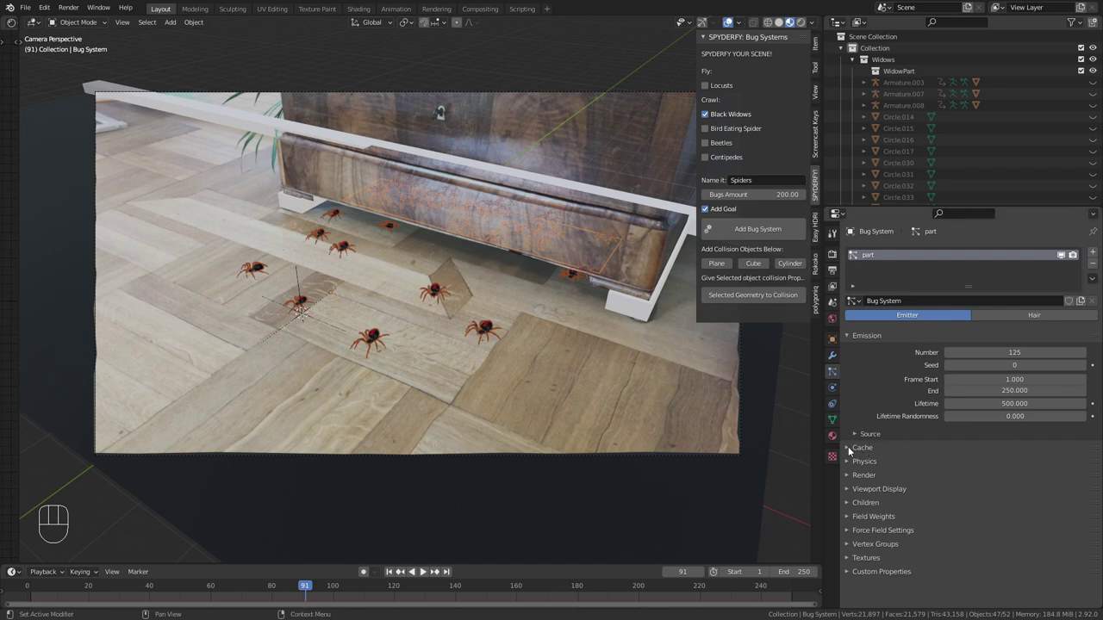
left_click(852, 452)
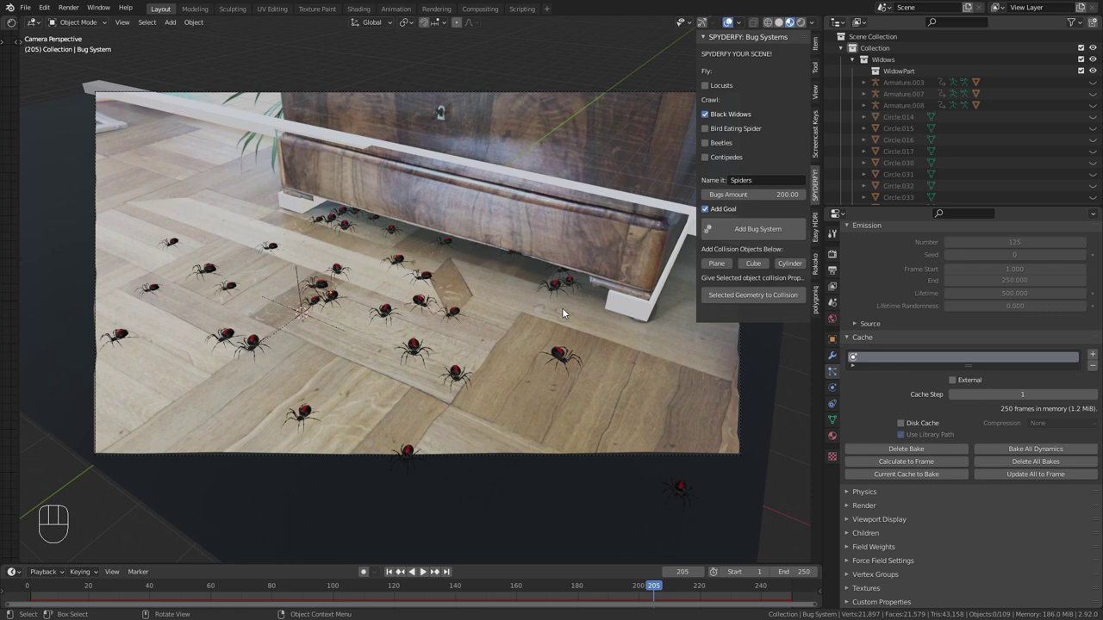
key("n")
Set the world color to an Environment Texture using forest.exr and pull back to see the backdrop
middle_click(602, 242)
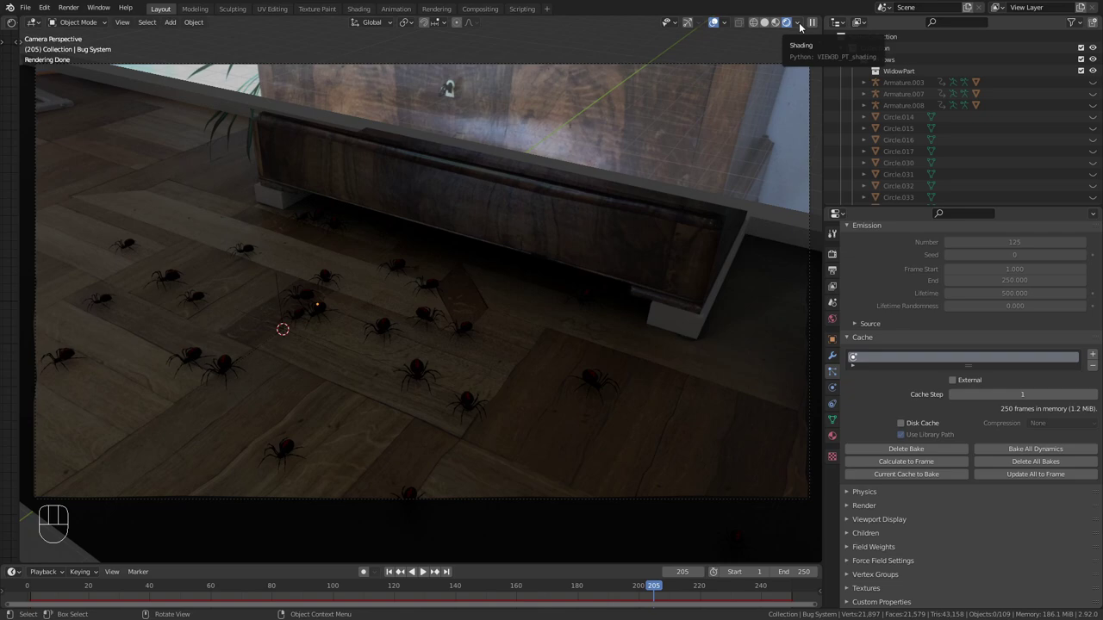
left_click_drag(803, 27, 590, 213)
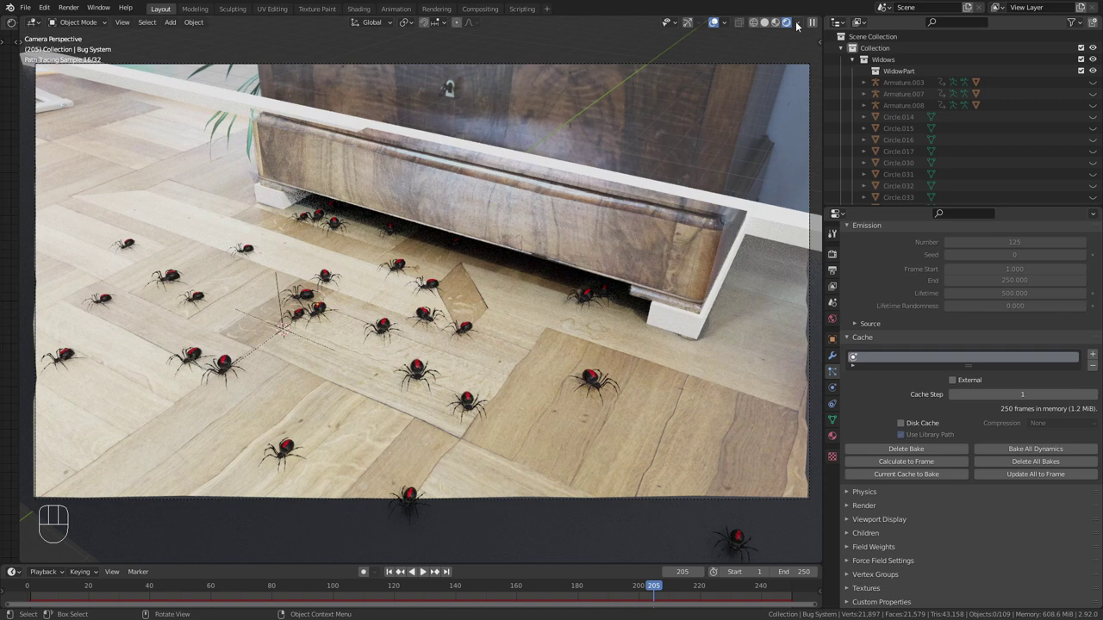
left_click_drag(802, 27, 697, 198)
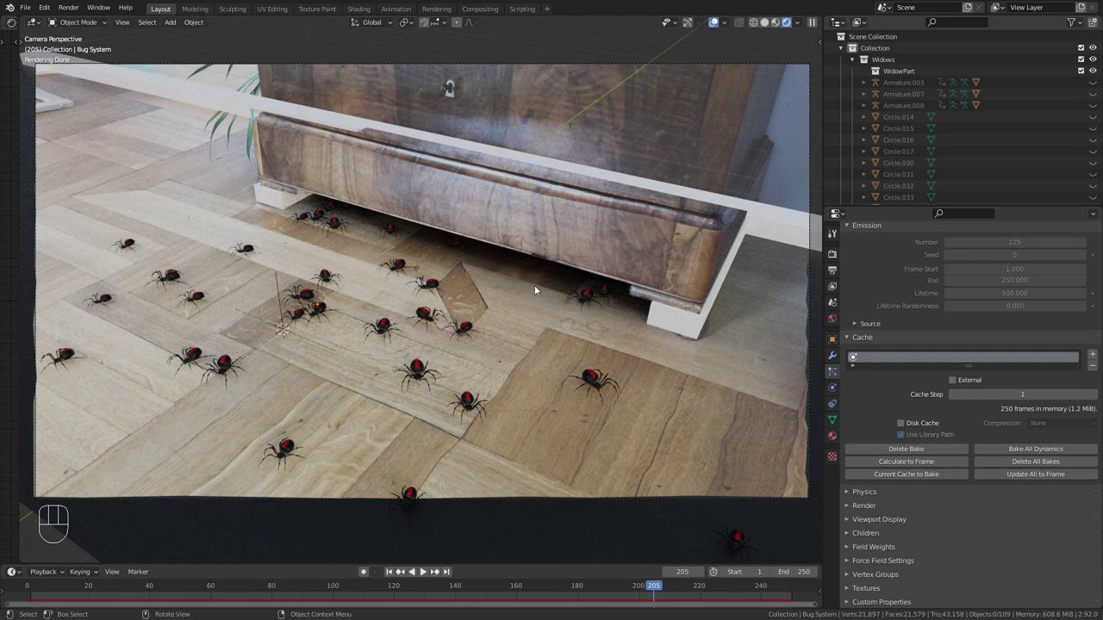
left_click_drag(802, 24, 613, 114)
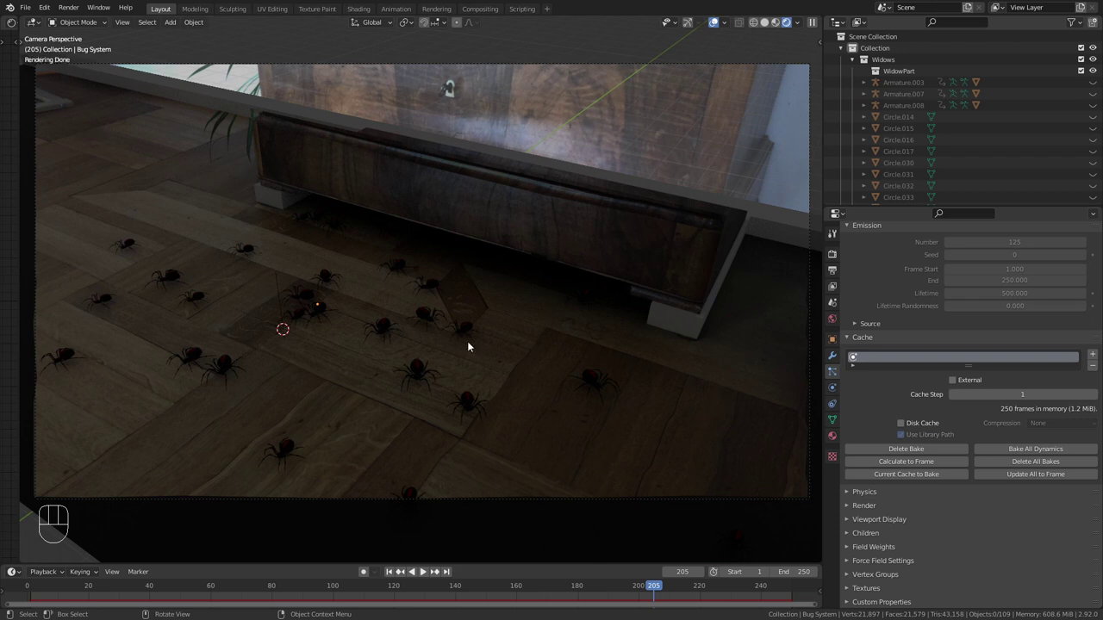
left_click_drag(807, 28, 772, 181)
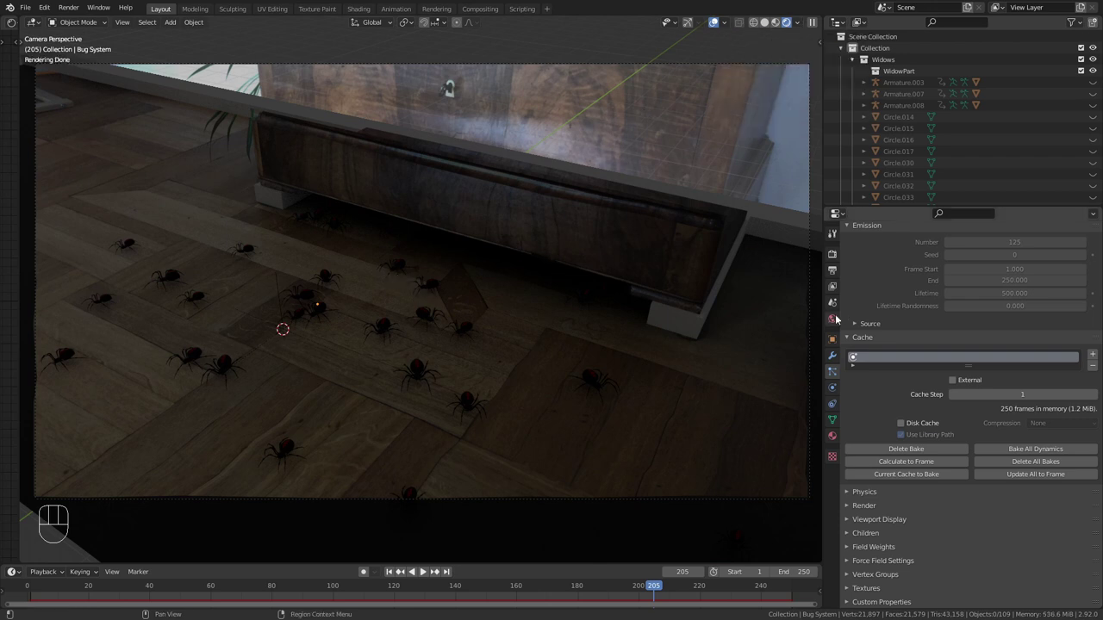
left_click(851, 370)
left_click_drag(956, 323, 748, 372)
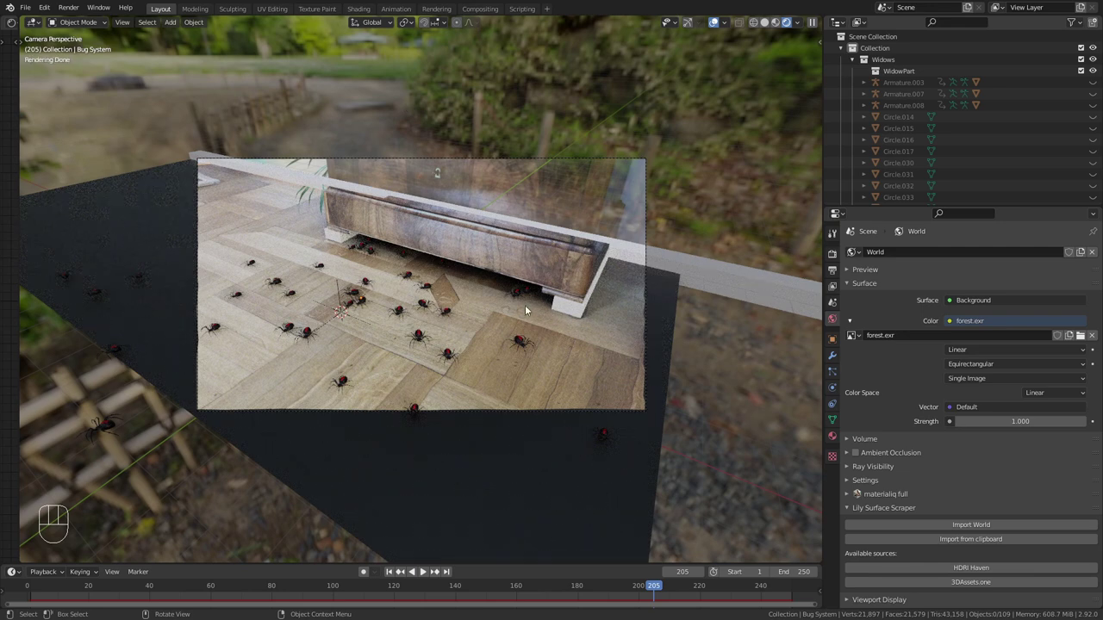
Enable Film > Transparent in Render Properties, return to camera view and select the Cube
left_click(836, 258)
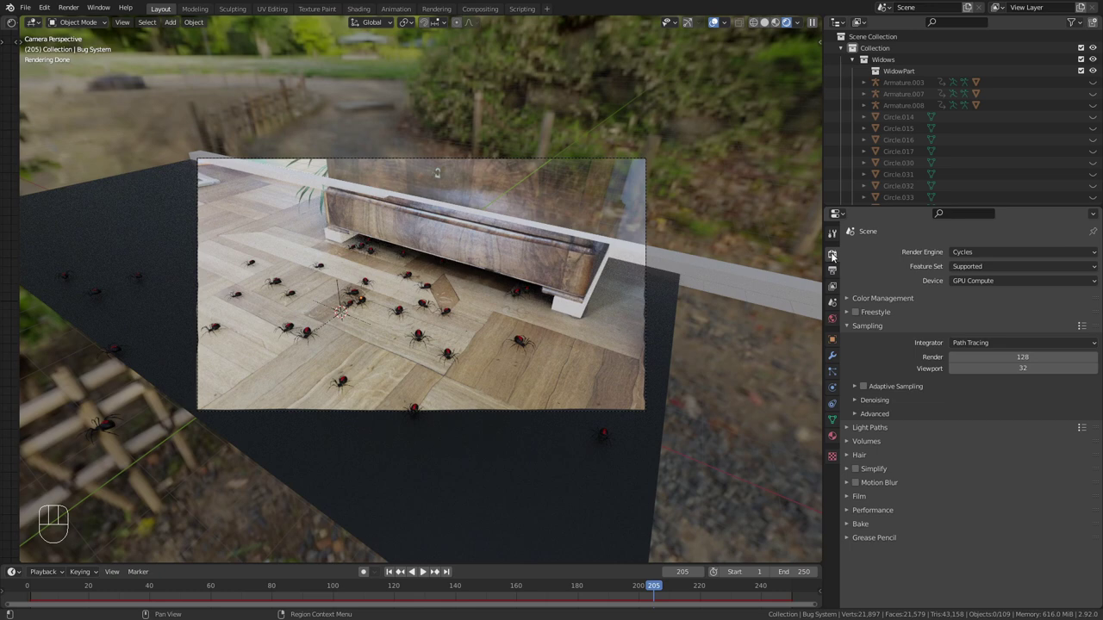
left_click(864, 498)
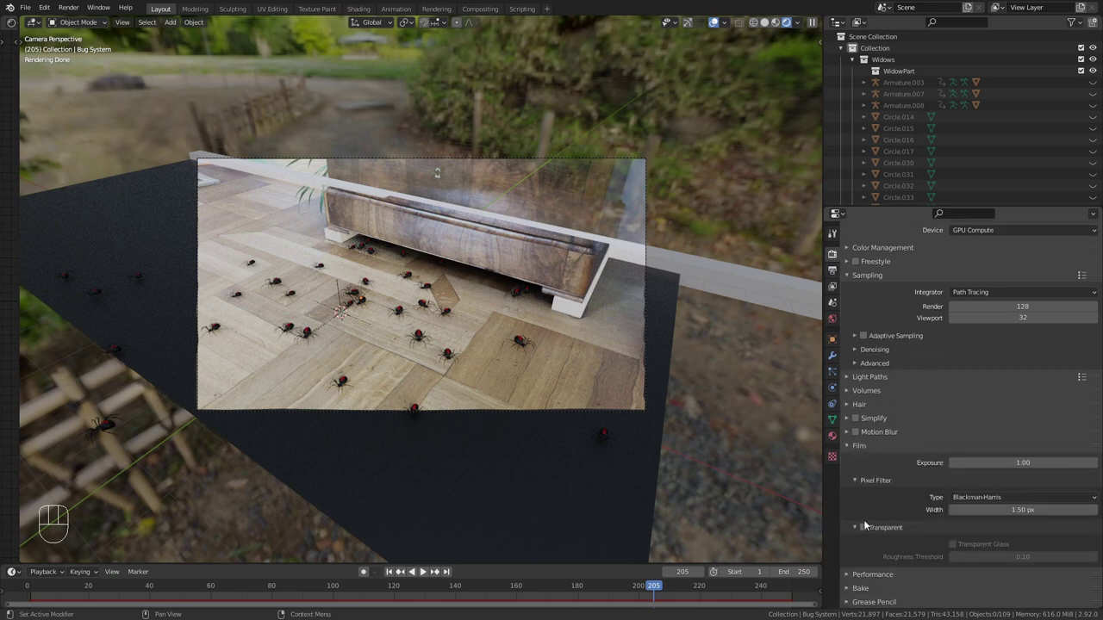
left_click(870, 564)
left_click(859, 565)
left_click(852, 482)
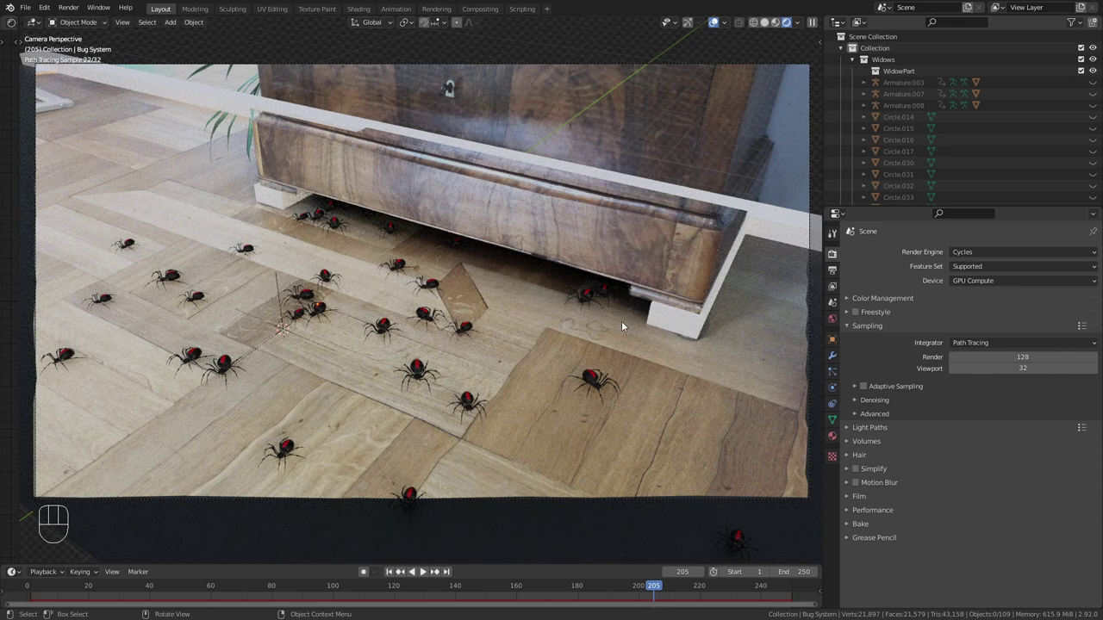
left_click(220, 104)
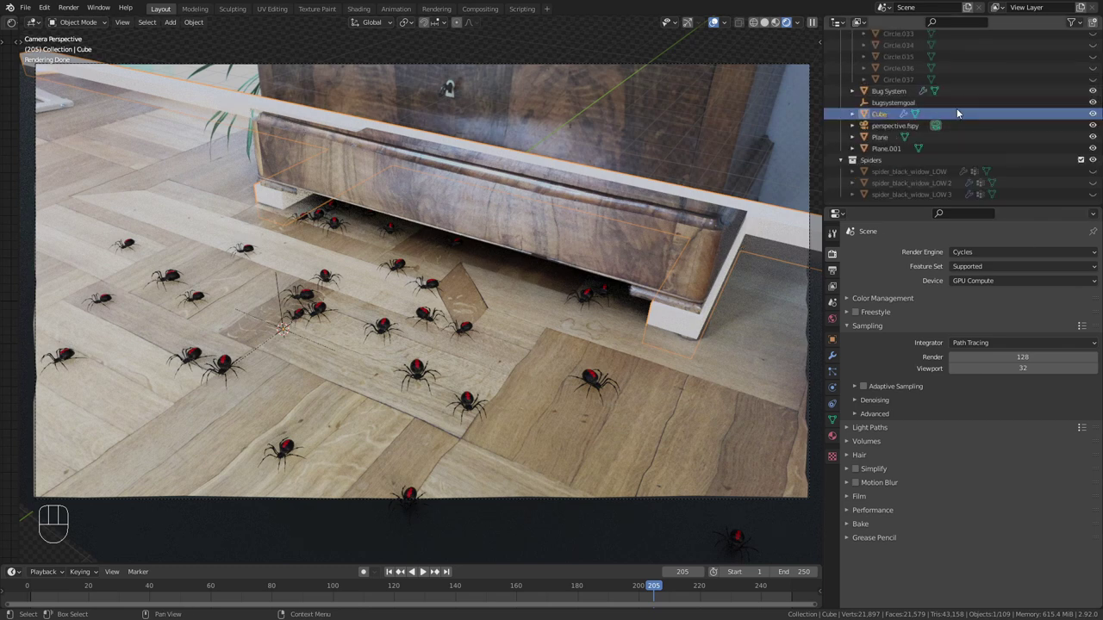
Show the outliner restriction toggles and hide the Cube from the scene
left_click_drag(1080, 26, 638, 122)
left_click(1085, 118)
left_click(1101, 118)
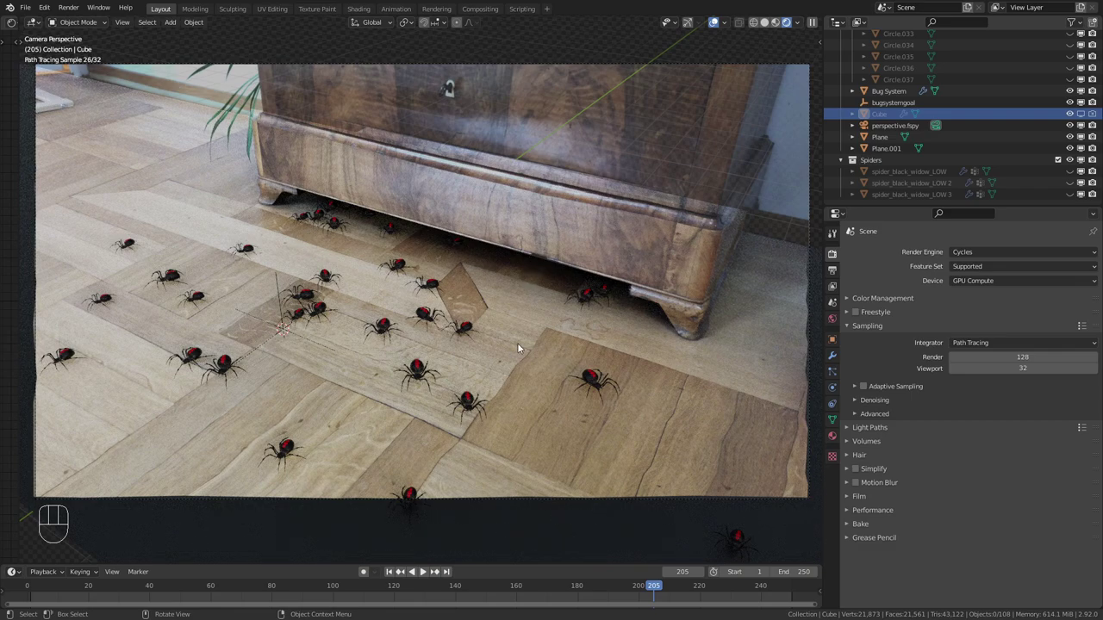
Make the floor Plane a shadow catcher in its Visibility > Mask settings
left_click(523, 345)
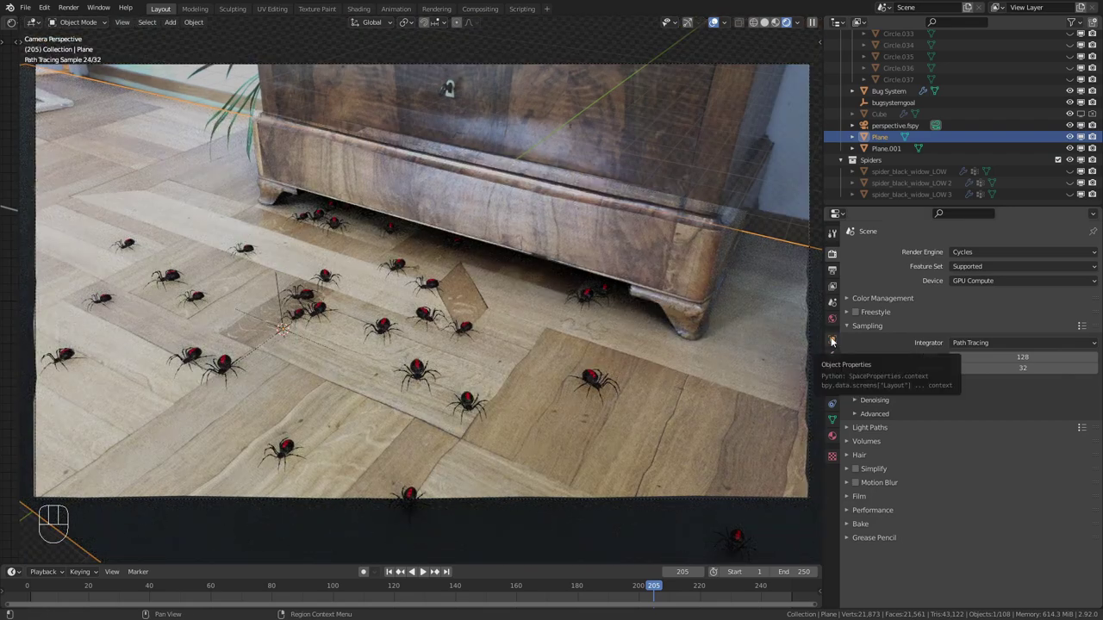
left_click(837, 343)
left_click(860, 513)
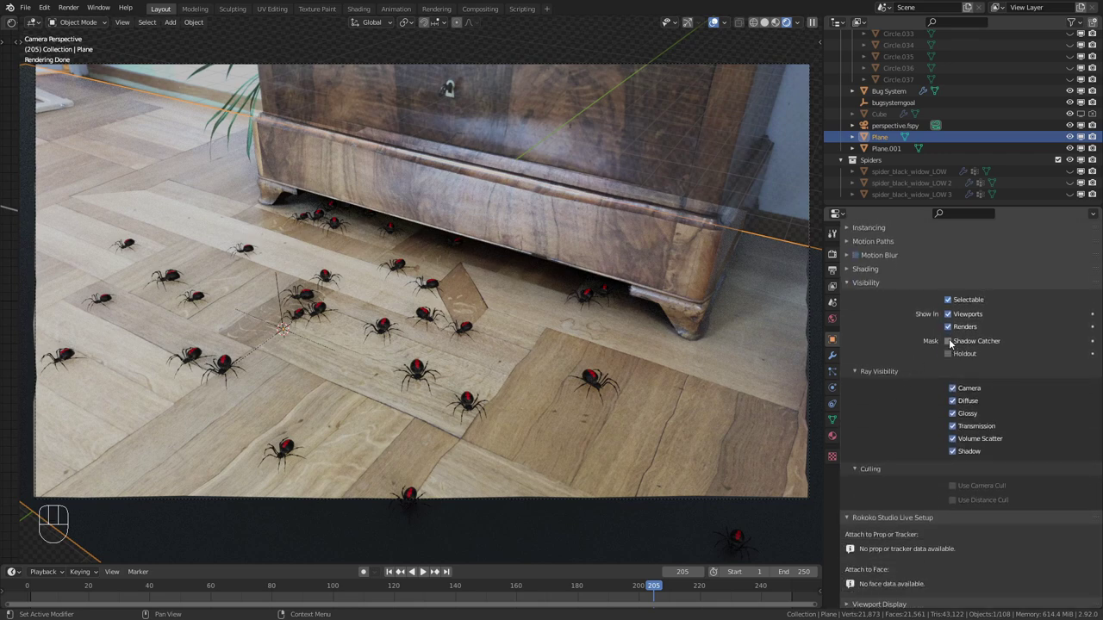
left_click(952, 344)
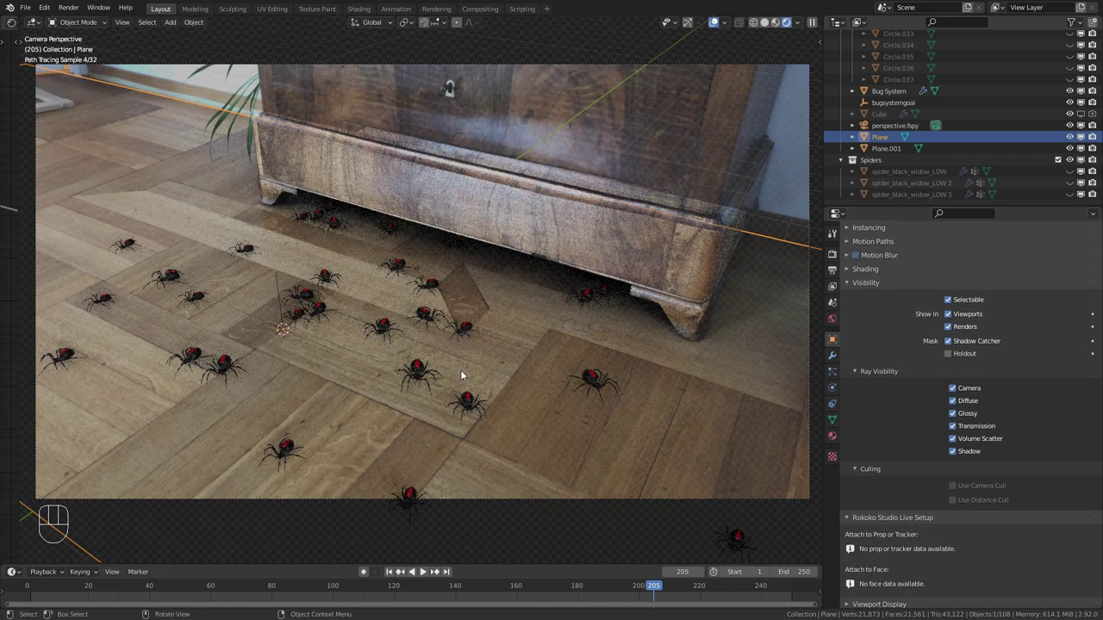
left_click_drag(495, 359, 511, 290)
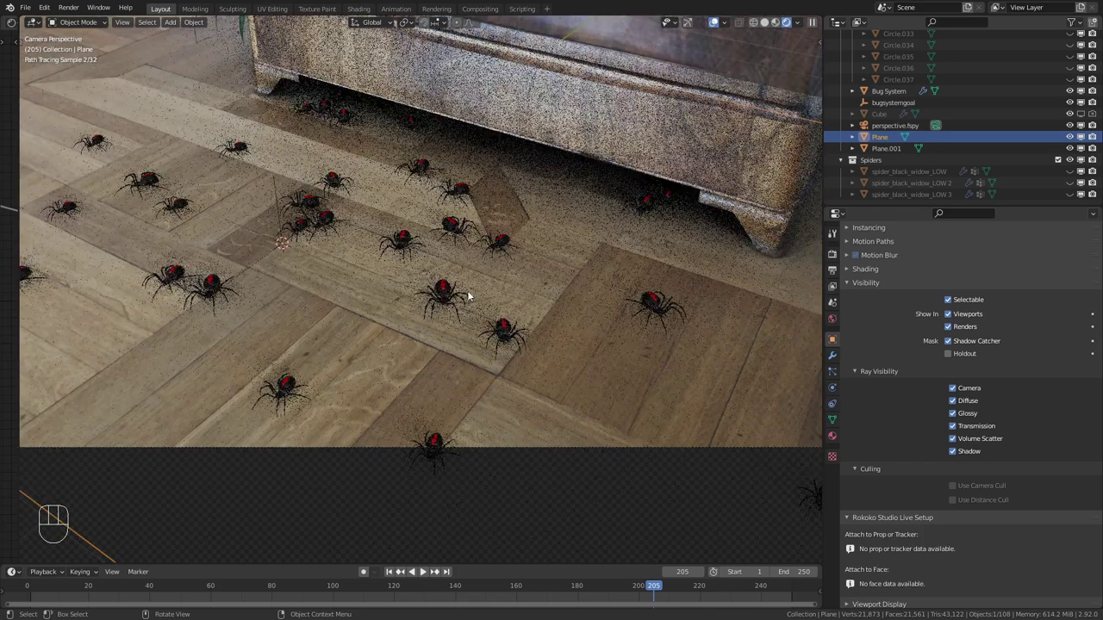
left_click_drag(485, 303, 467, 362)
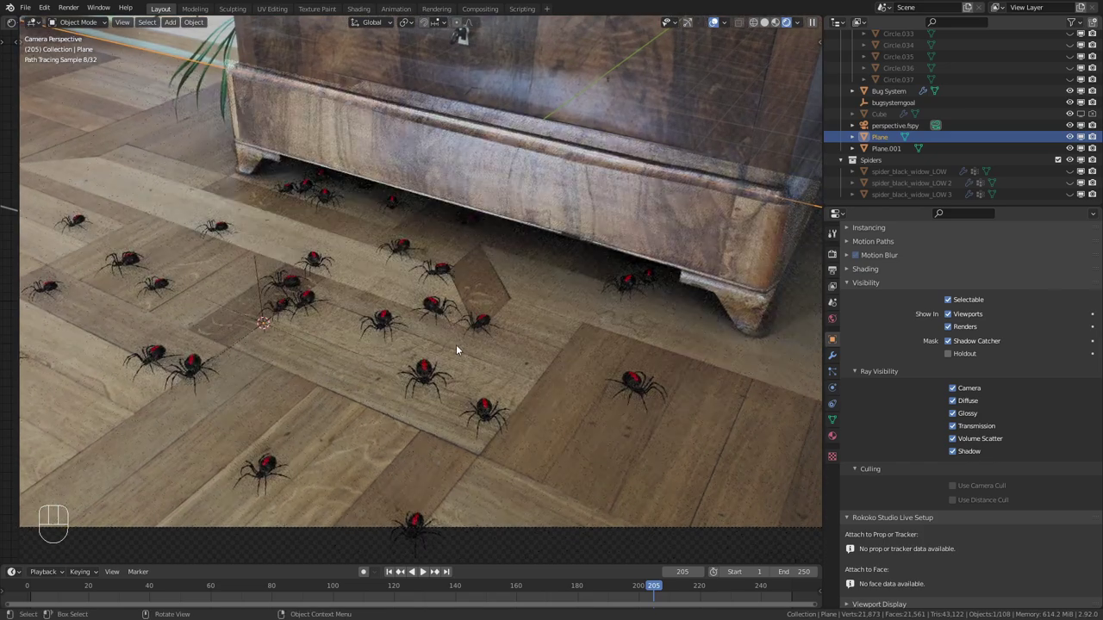
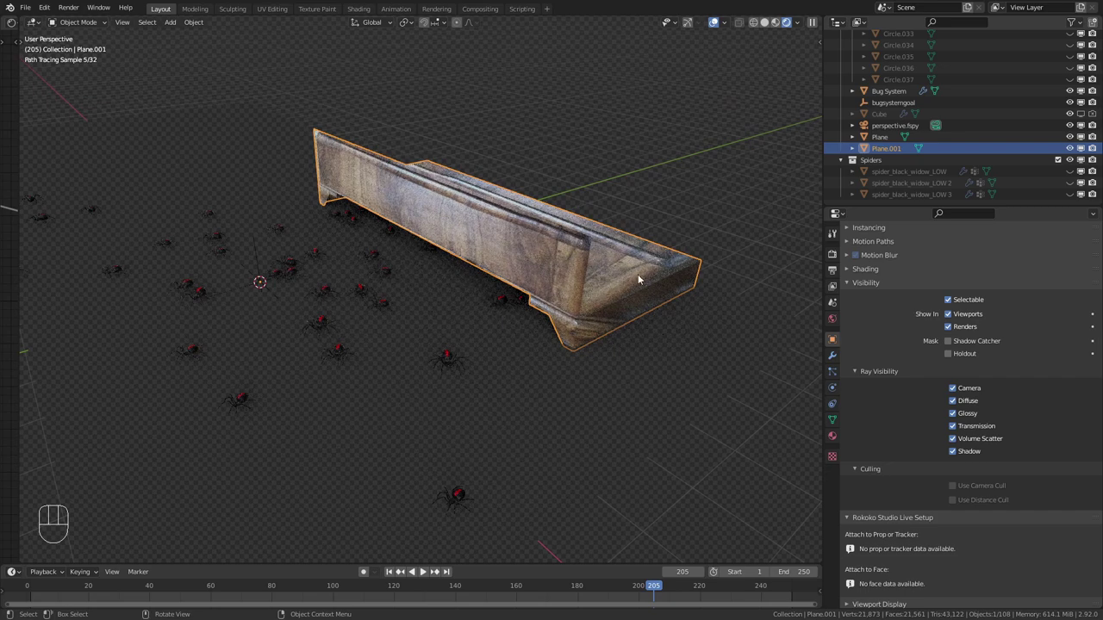
From camera view, make Plane.001 (the chest base) a holdout mask
key("KP_0")
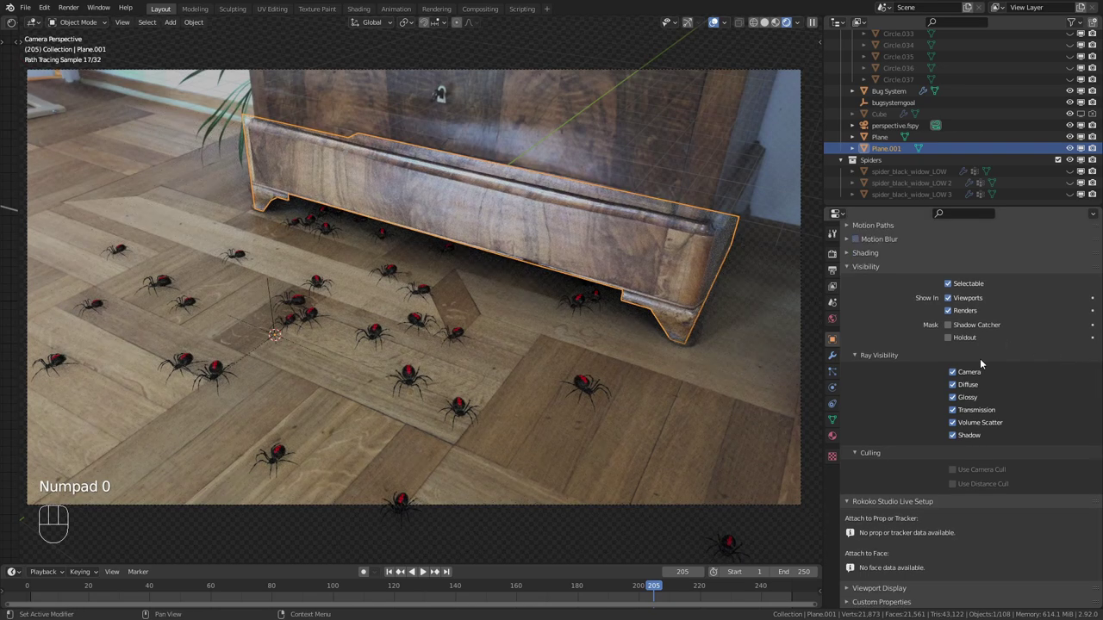
left_click(957, 344)
key("a")
key("a")
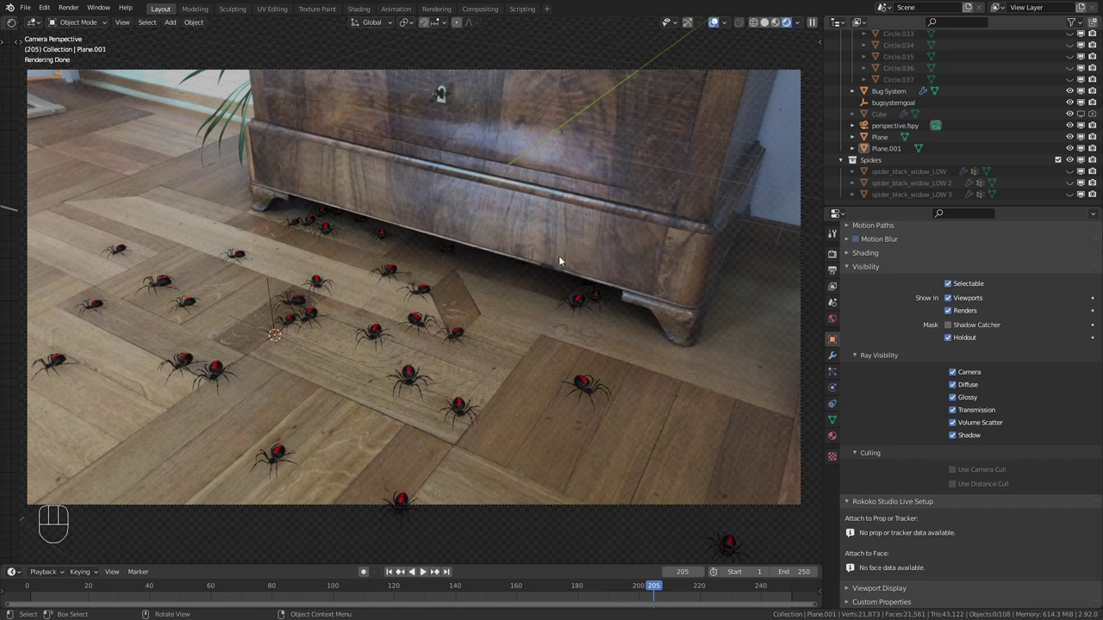
left_click(628, 252)
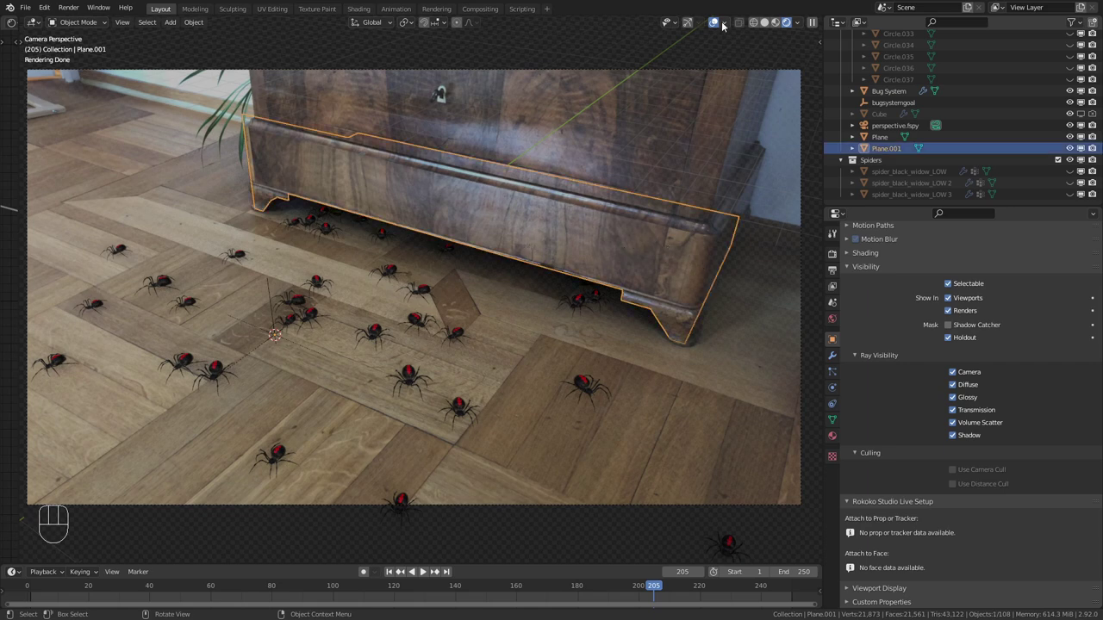
Toggle viewport overlays off and back on to check the holdout result
left_click(718, 24)
key("a")
key("a")
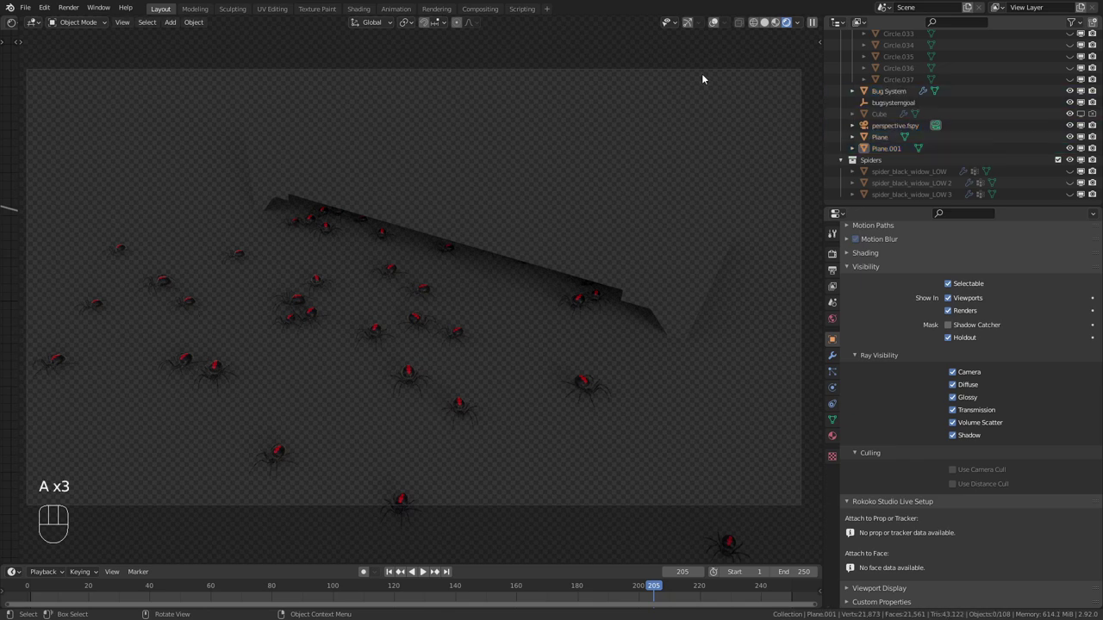
left_click(715, 25)
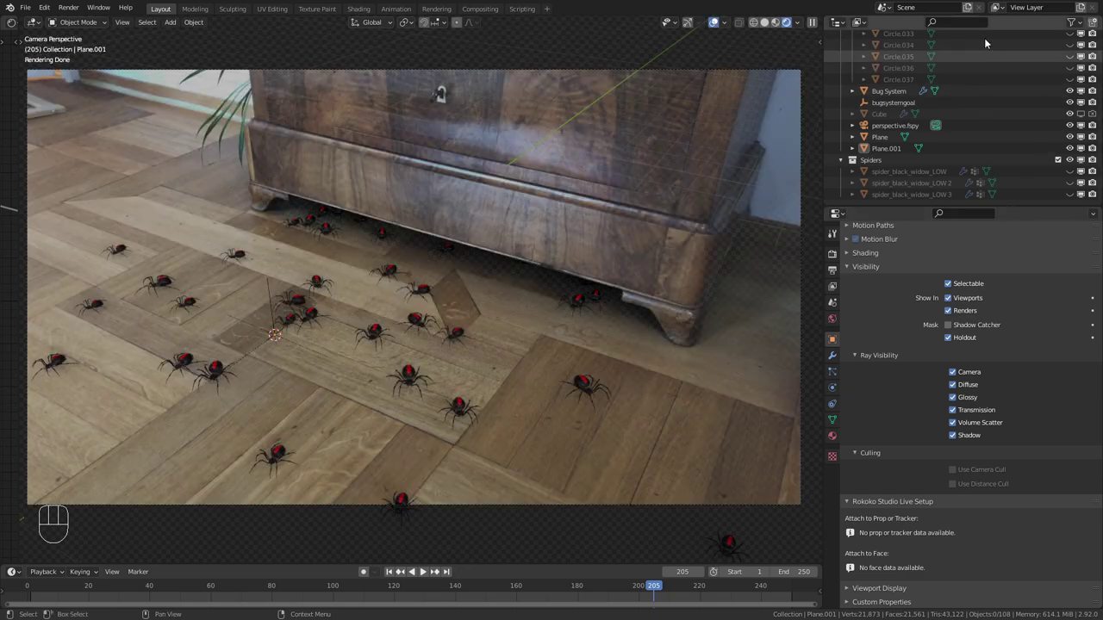
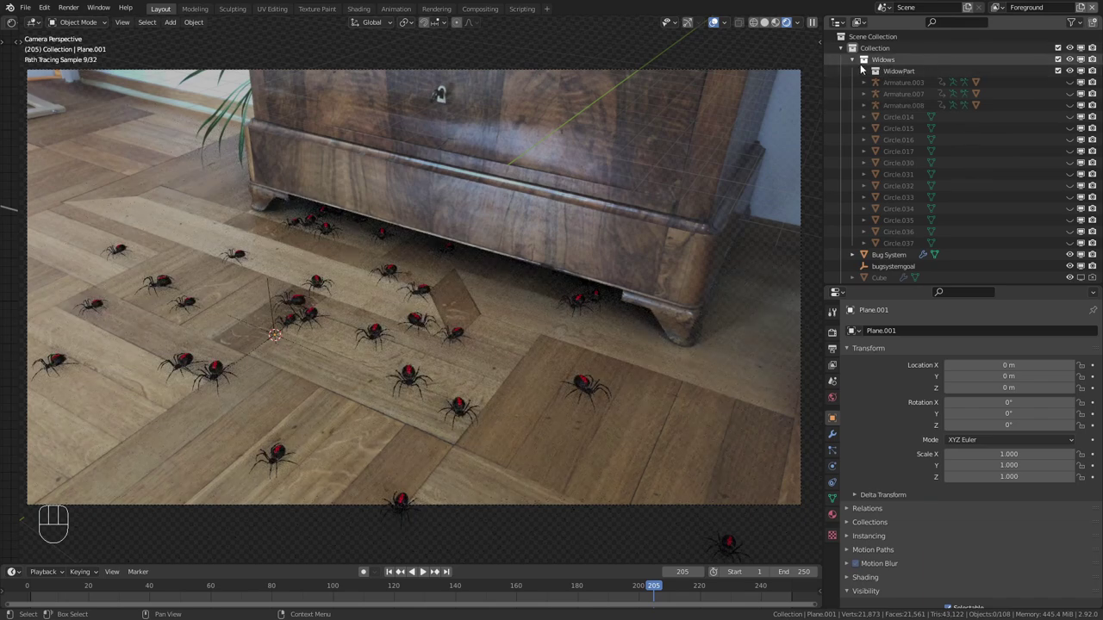
Exclude the Widows and Spiders collections from the Foreground view layer
left_click(1062, 63)
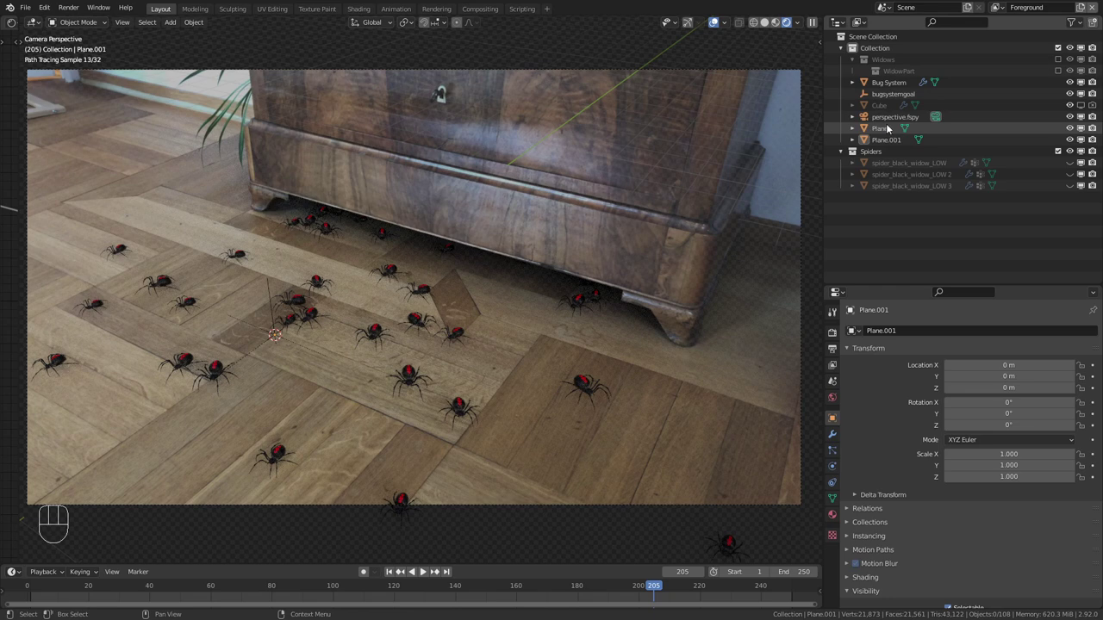
left_click(862, 154)
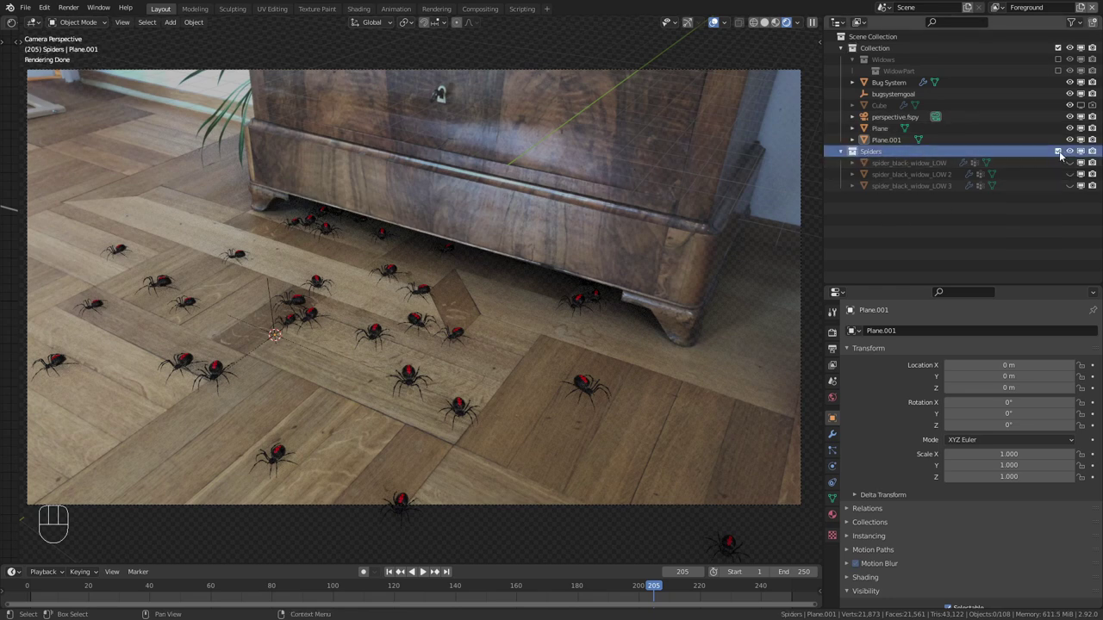
left_click(1066, 157)
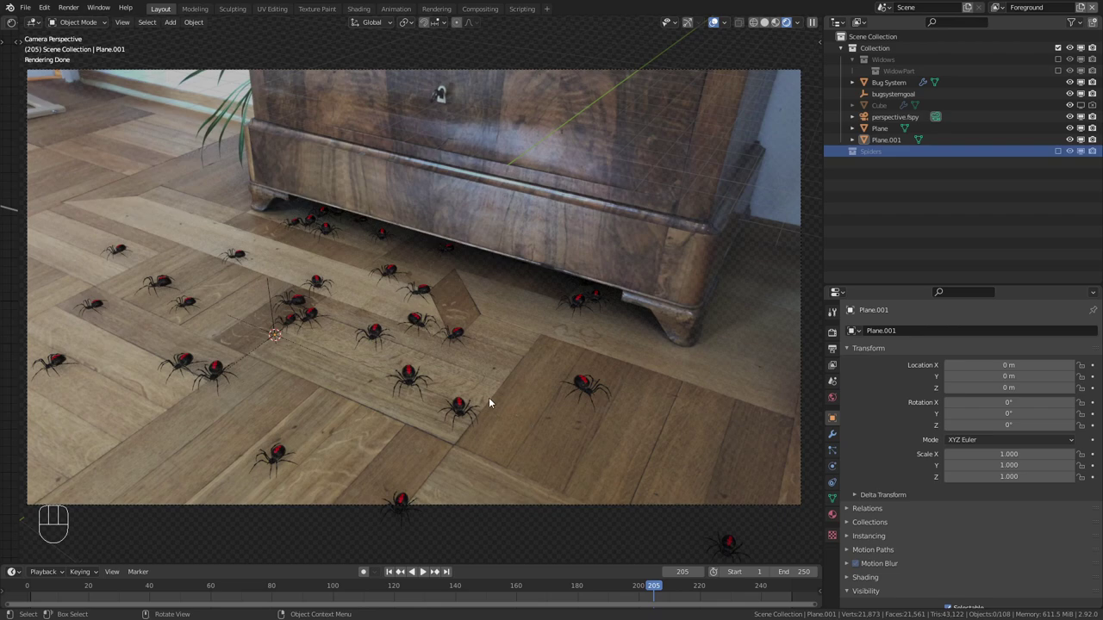
Move the floor Plane into a new Shadow collection and the chest-base holdout into its own new collection
left_click(485, 376)
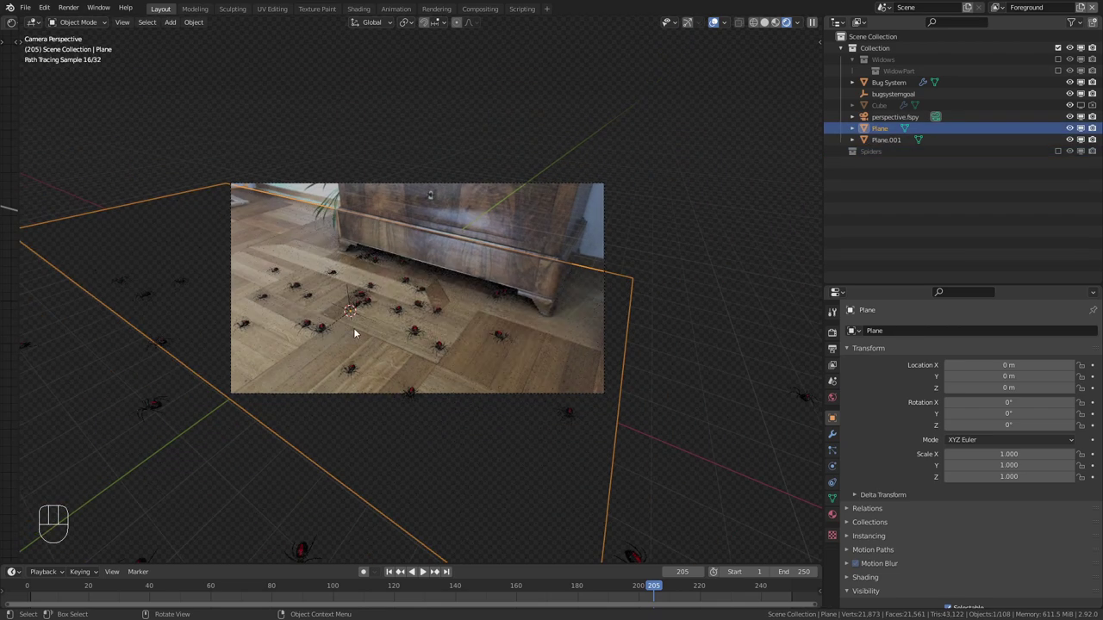
key("m")
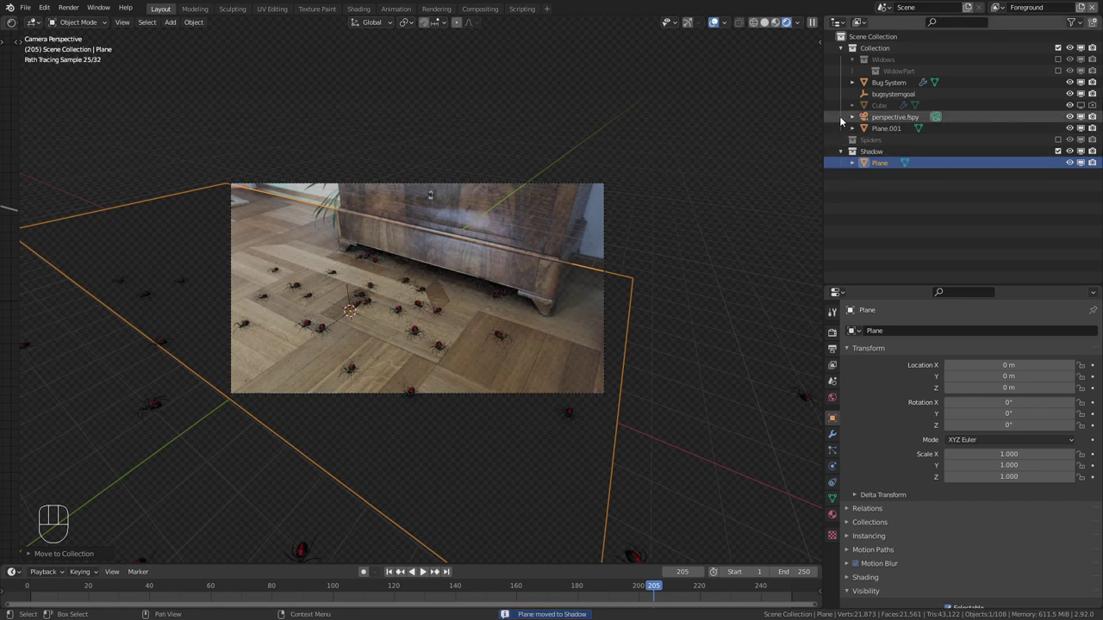
left_click(521, 262)
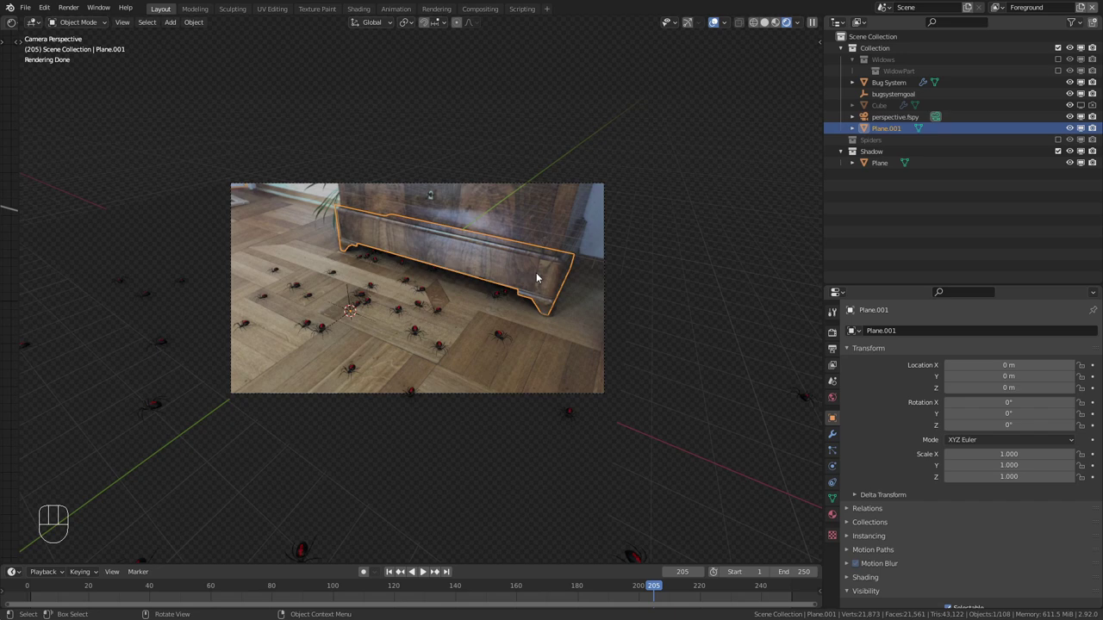
key("m")
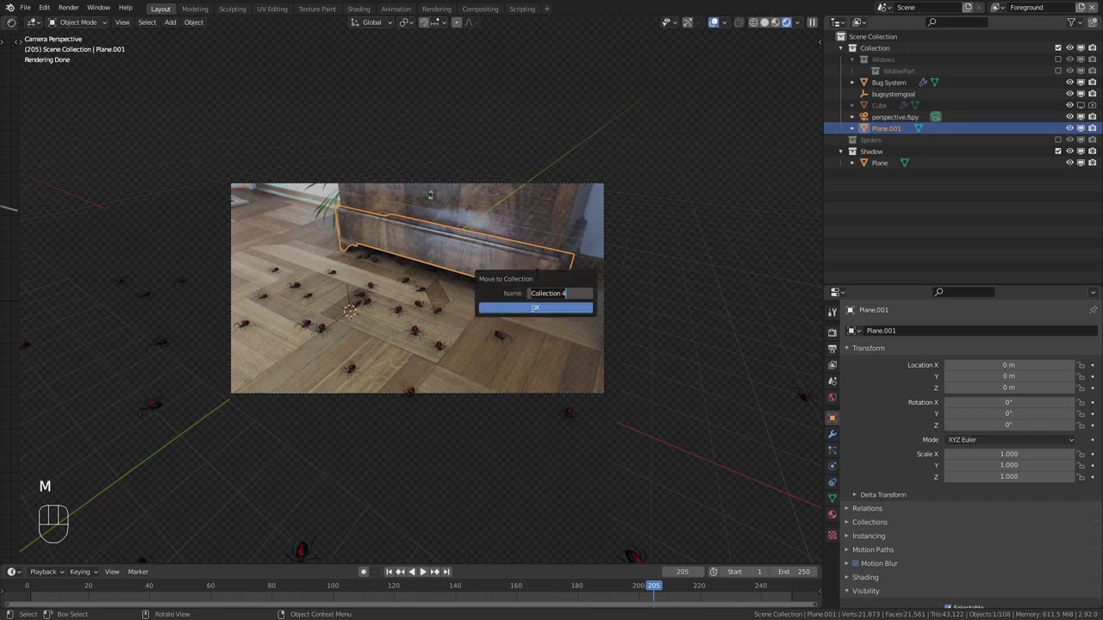
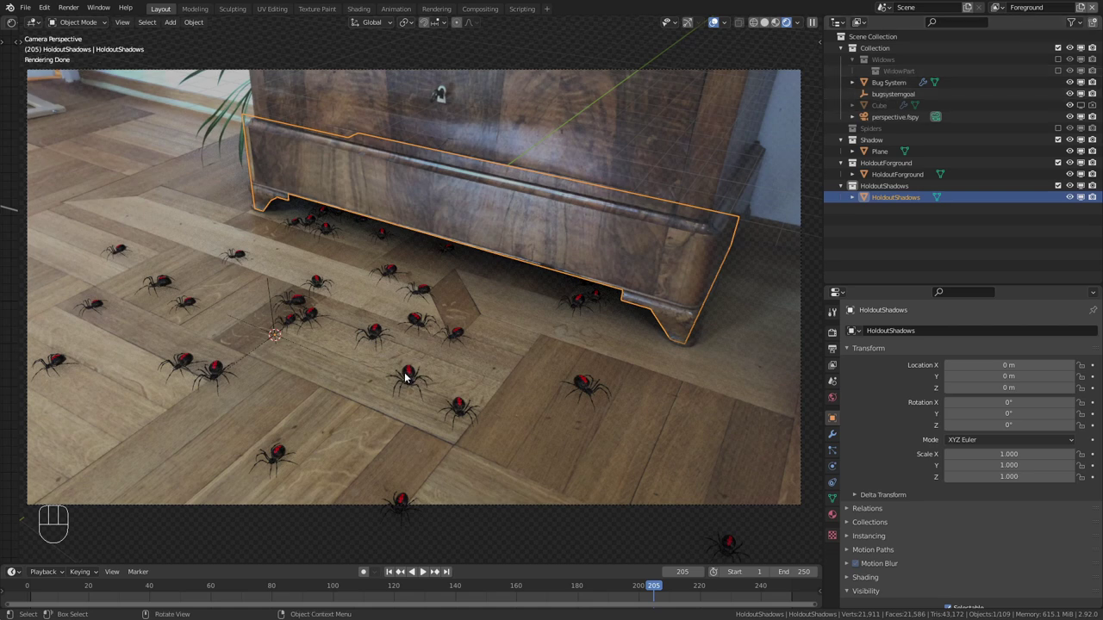
Move the Bug System into a new Foreground collection and arrange it in the outliner
key("m")
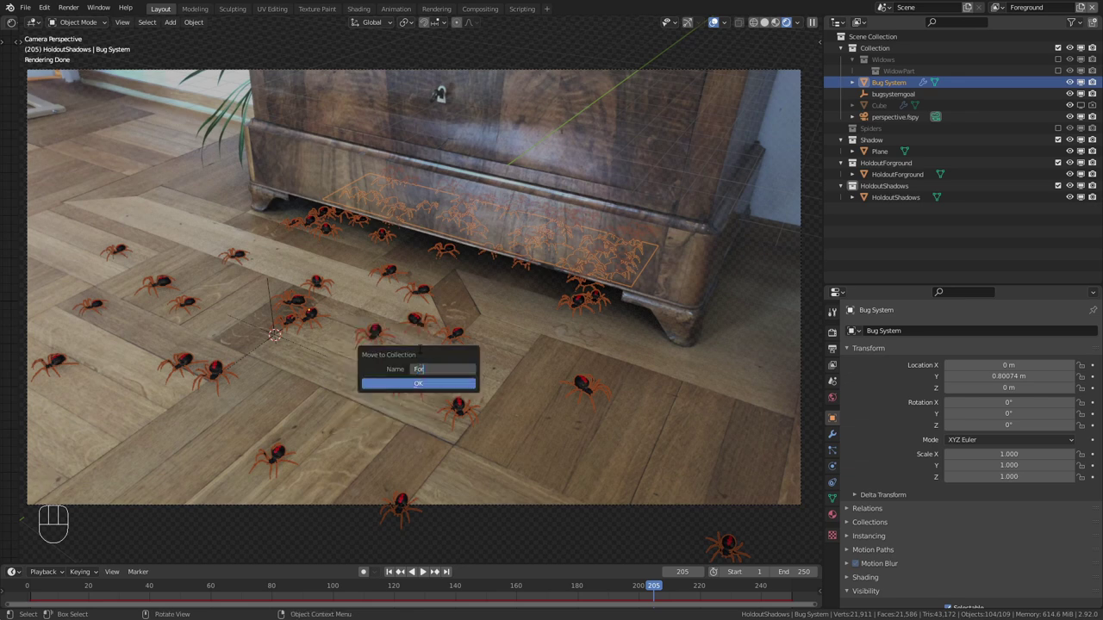
key("Return")
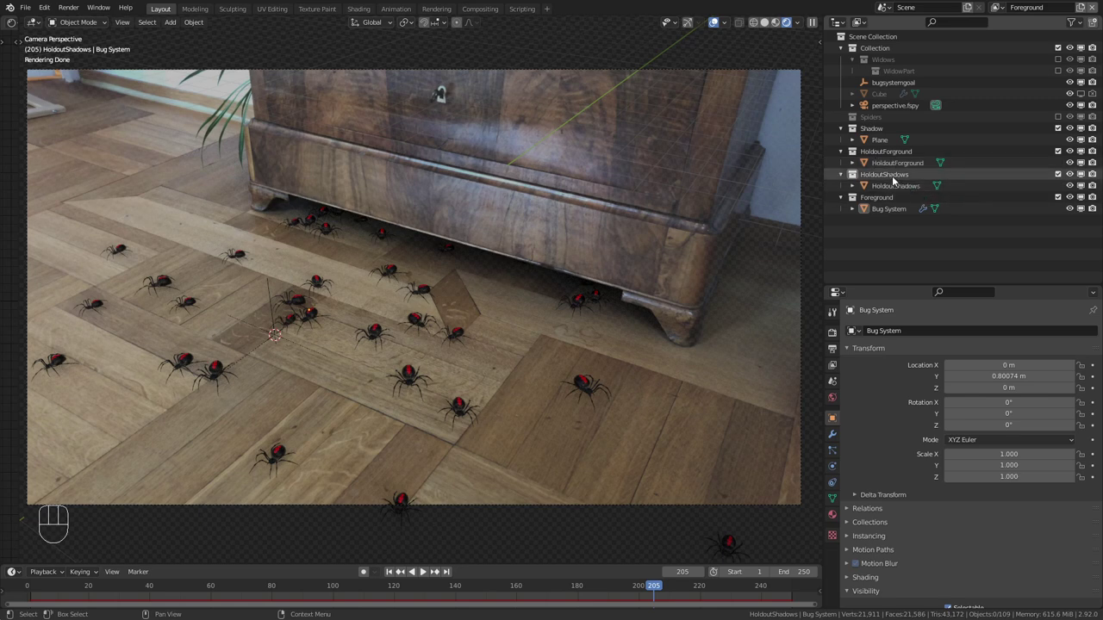
left_click(884, 132)
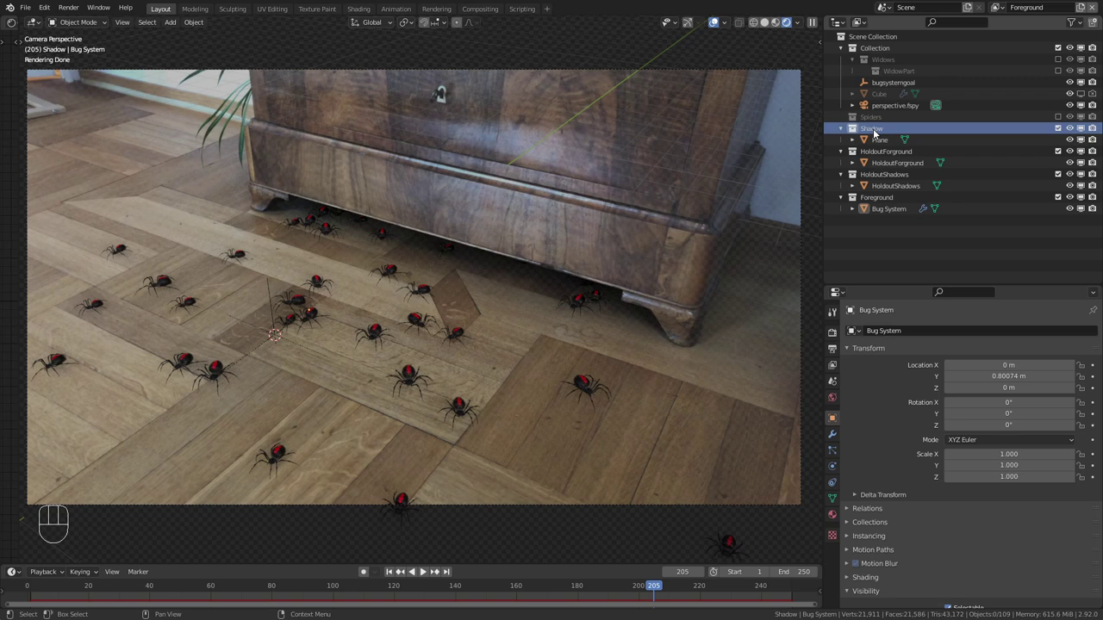
left_click_drag(877, 133, 962, 307)
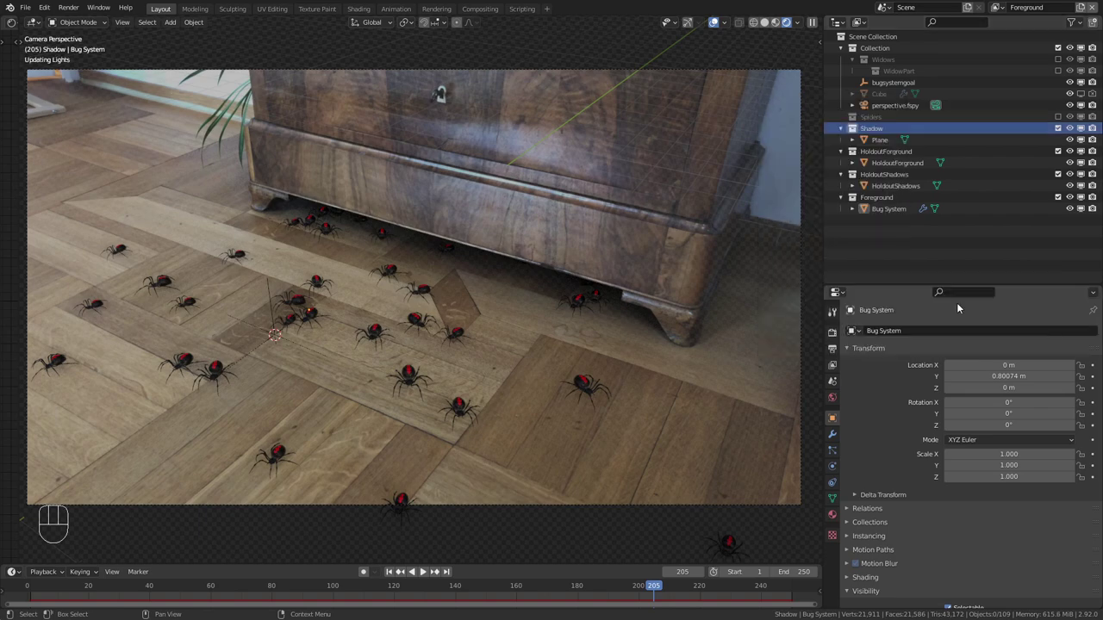
Zoom on the spiders on the floor, then bring the whole camera frame back into view
left_click_drag(480, 312, 509, 296)
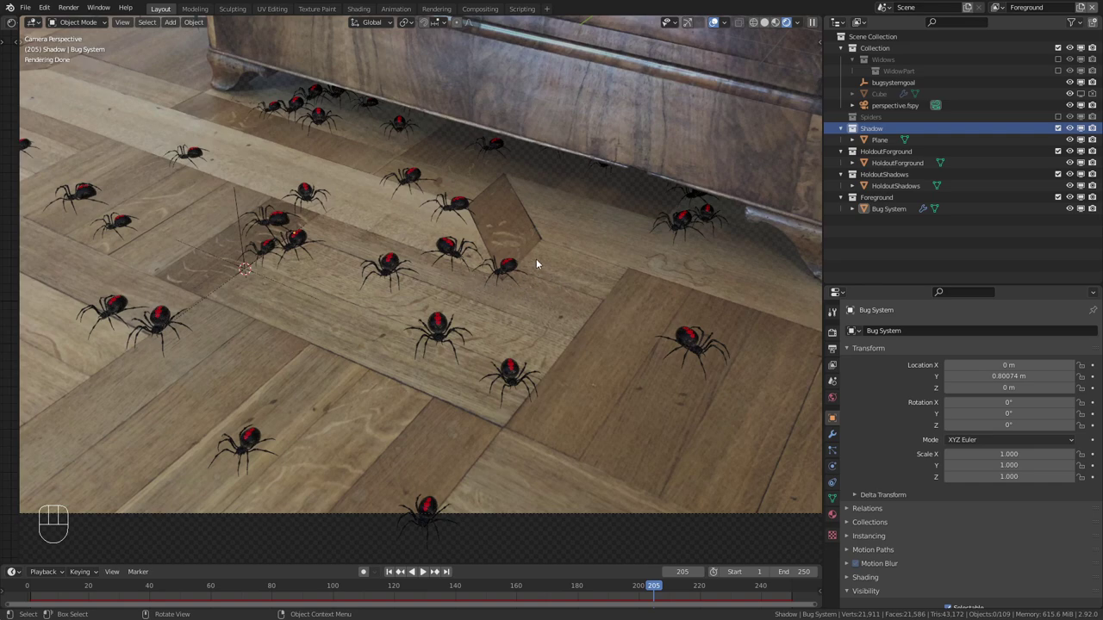
left_click_drag(547, 253, 529, 292)
middle_click(535, 289)
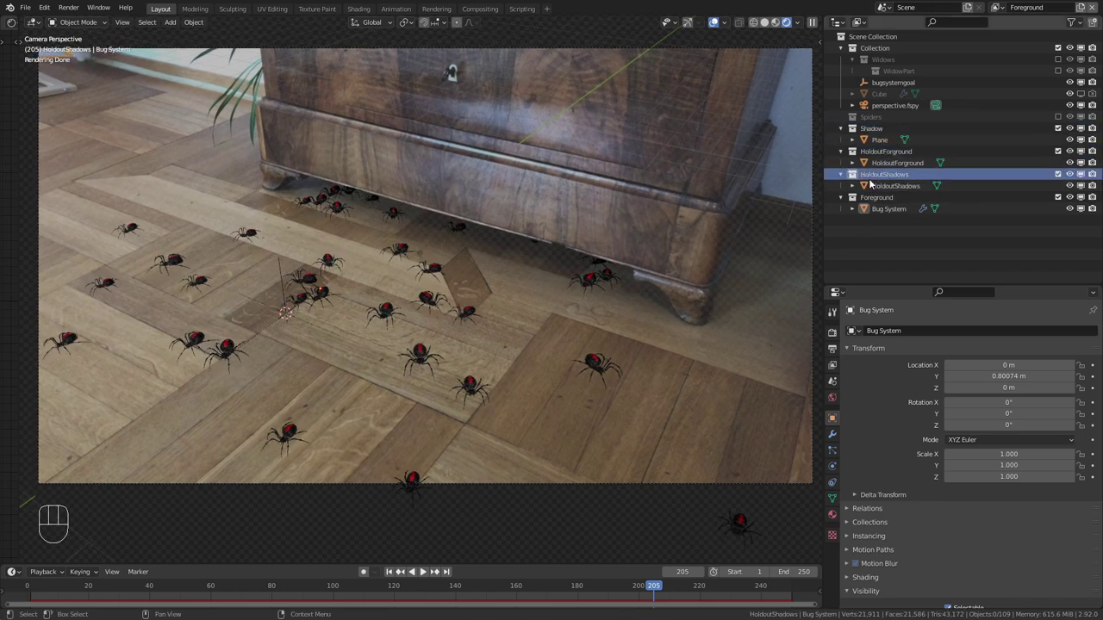
Exclude the HoldoutShadows collection from the Foreground view layer
left_click(1065, 181)
left_click(907, 171)
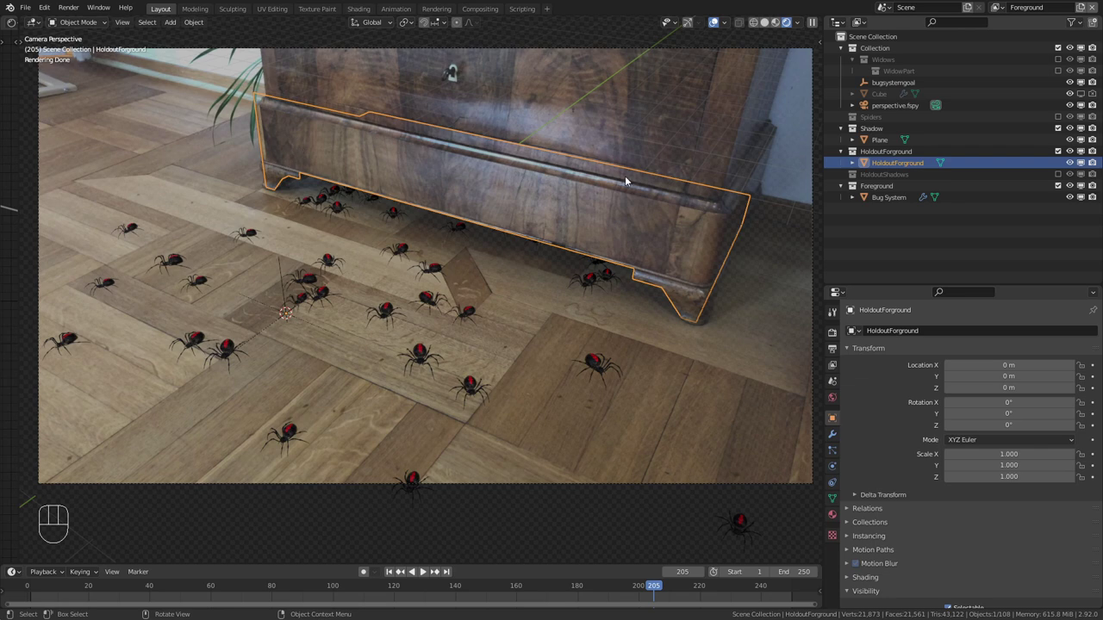
left_click(884, 174)
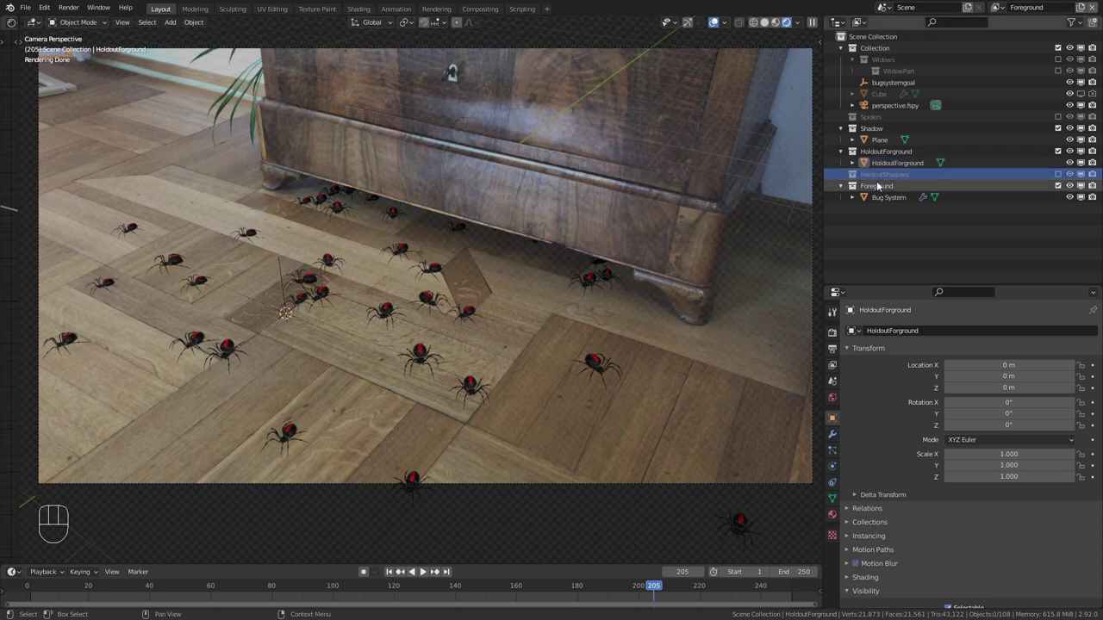
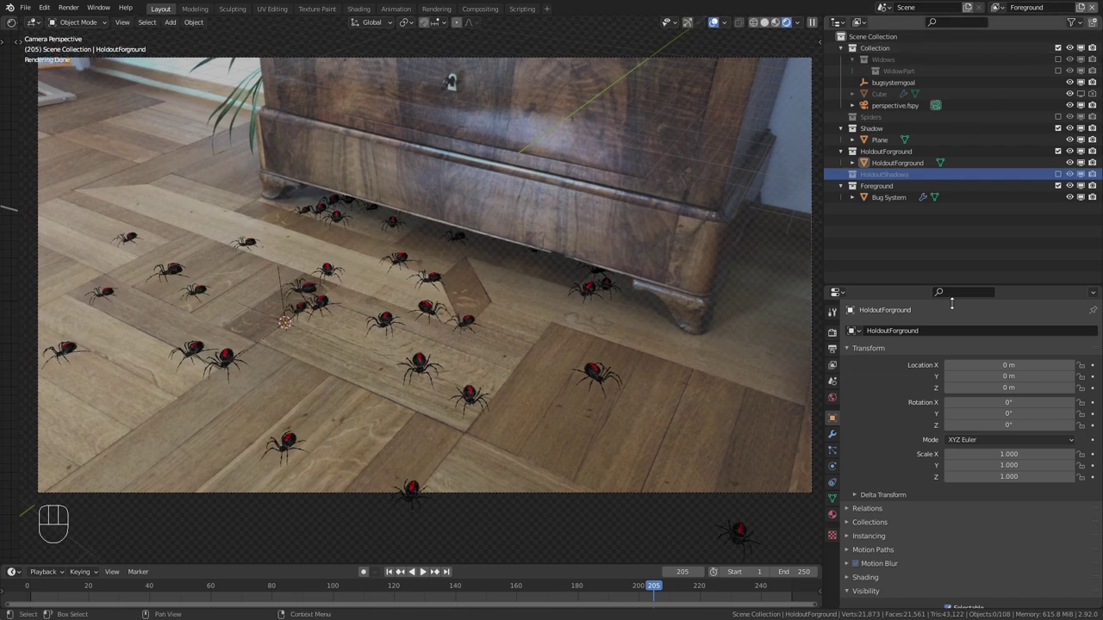
Enable the Denoising Data pass in the Foreground view layer's passes
left_click(838, 370)
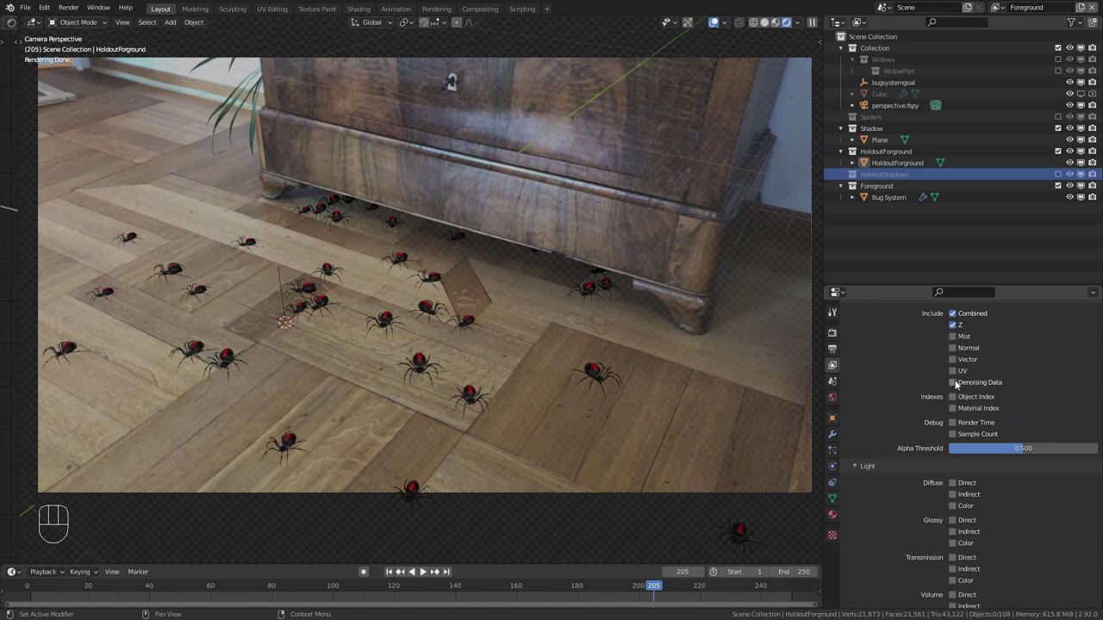
left_click(958, 390)
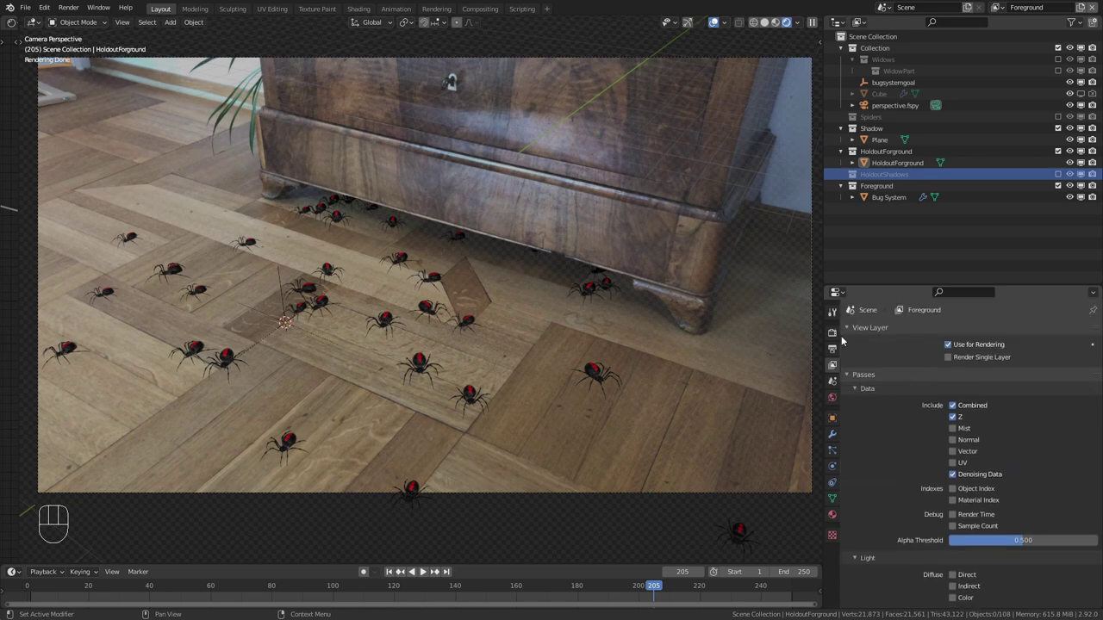
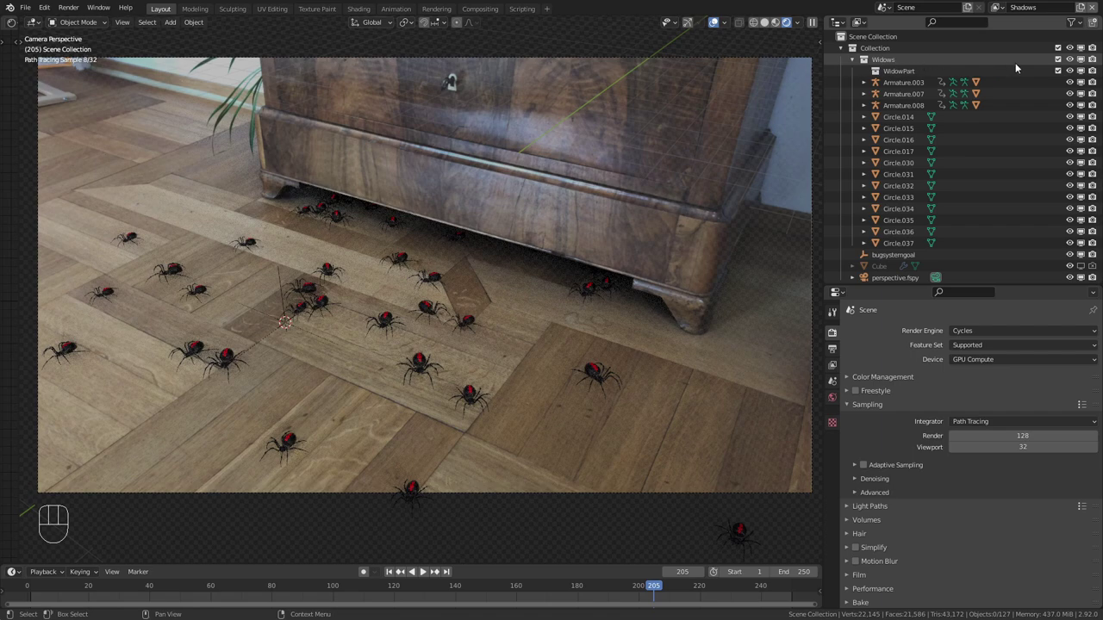
In the Shadows view layer, exclude the HoldoutForground collection
left_click(1062, 62)
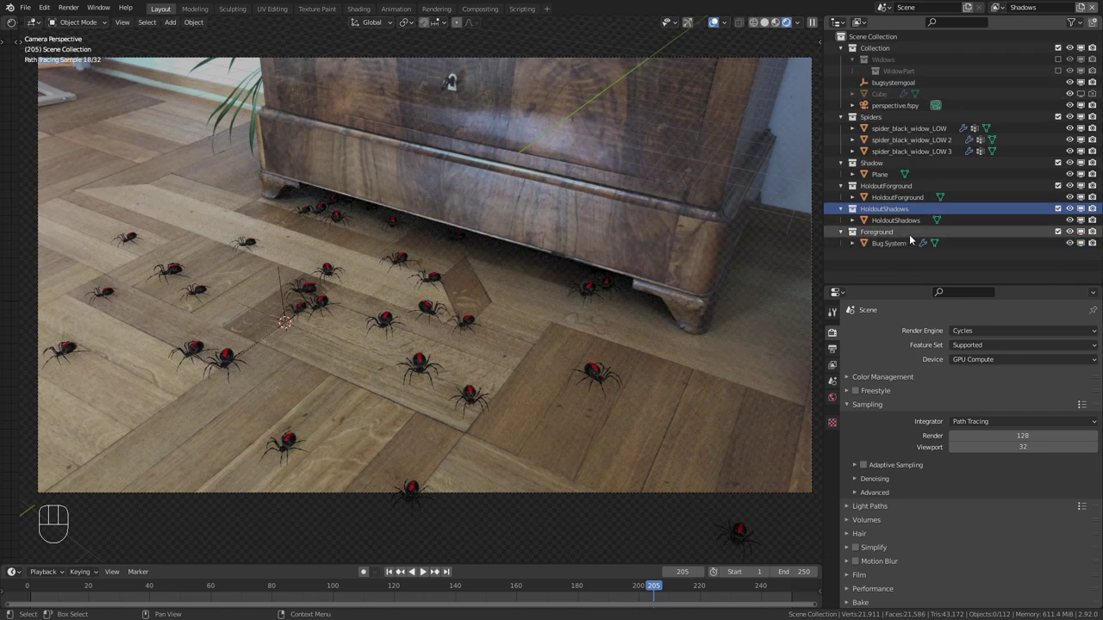
left_click(923, 189)
left_click(1063, 189)
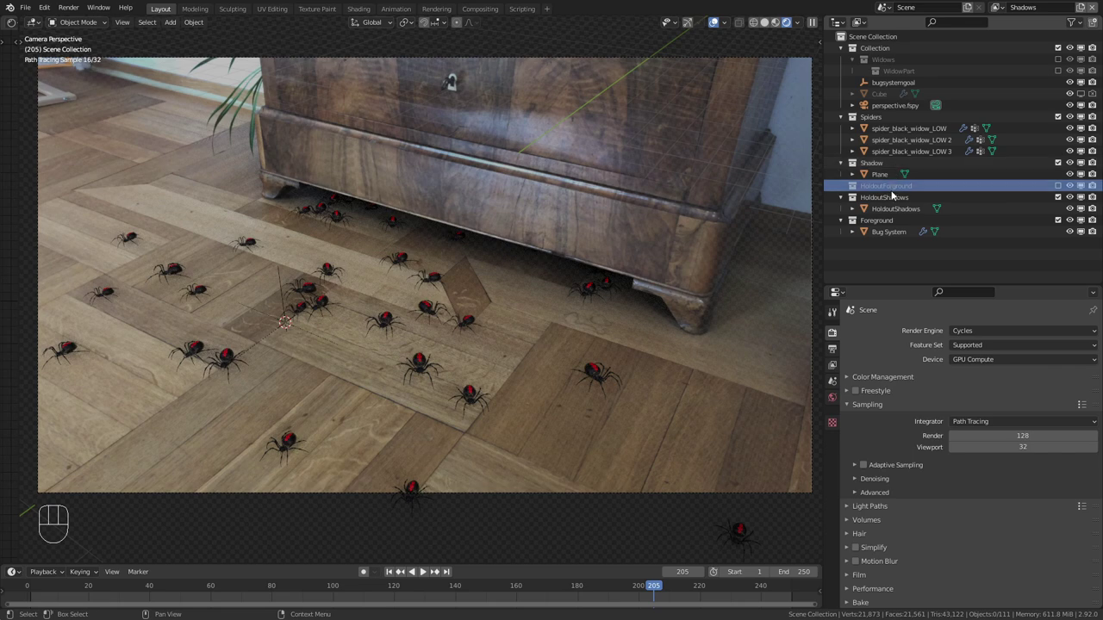
left_click(889, 224)
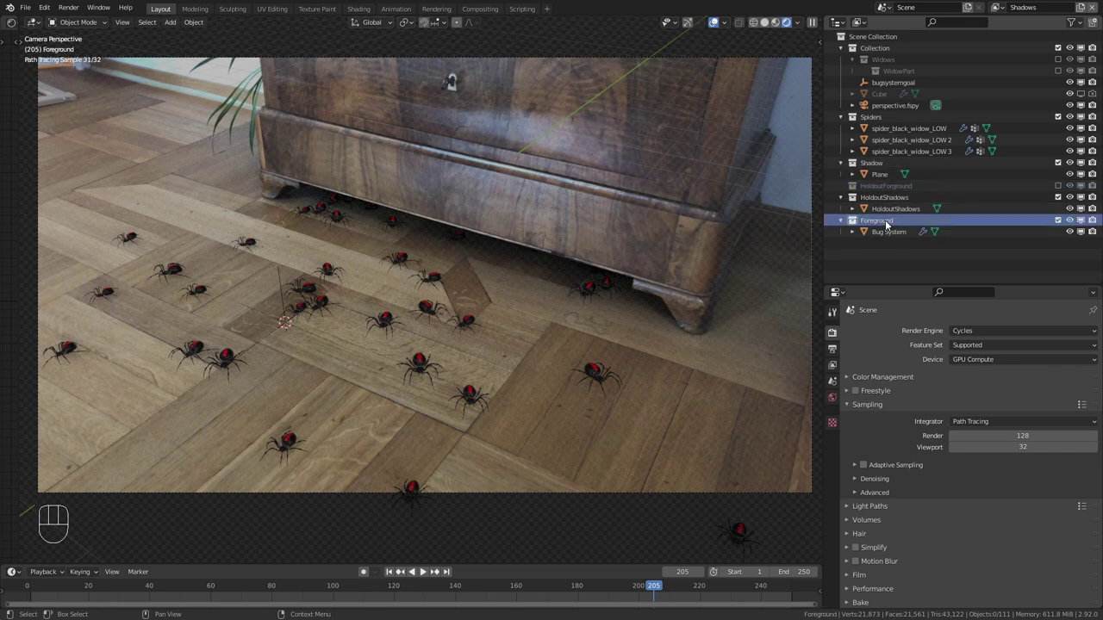
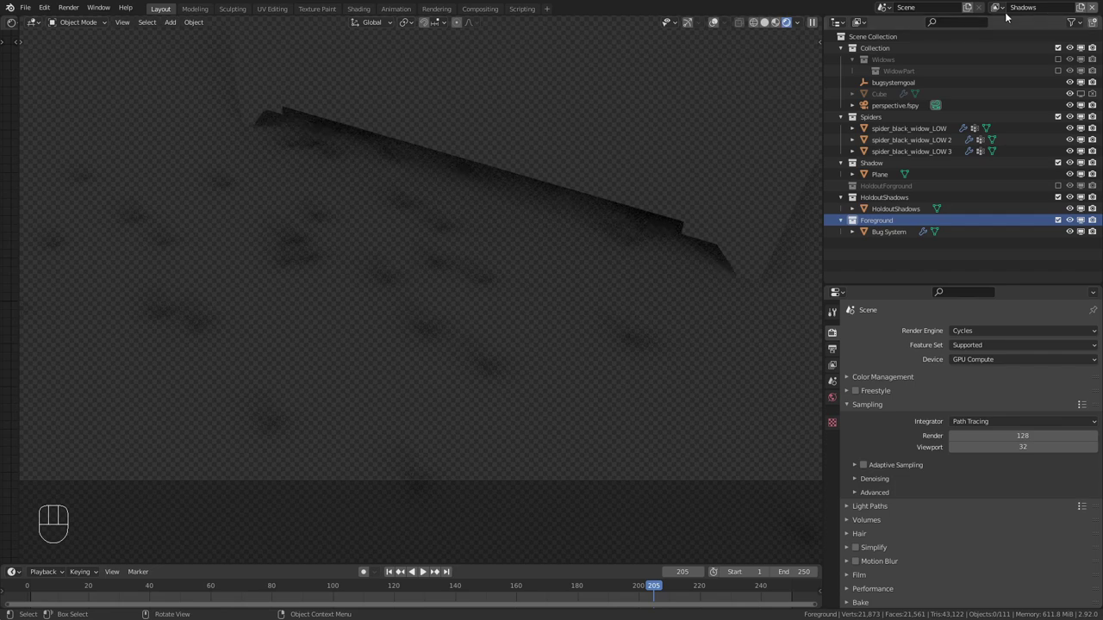
Toggle overlays and select the HoldoutShadows chest object to reach its visibility options
left_click(715, 25)
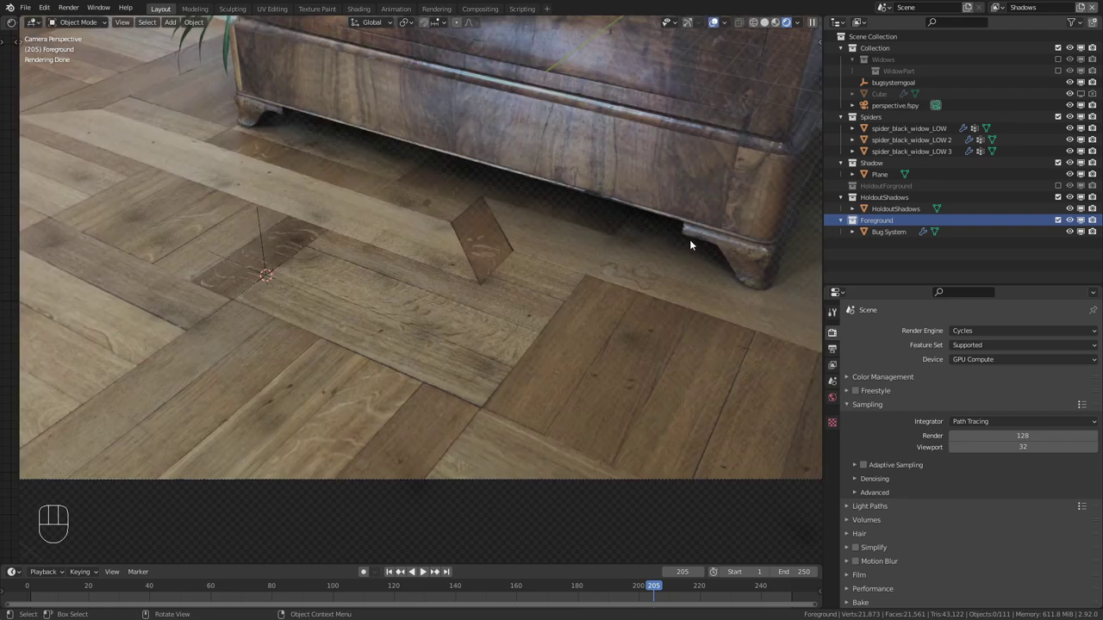
left_click(892, 200)
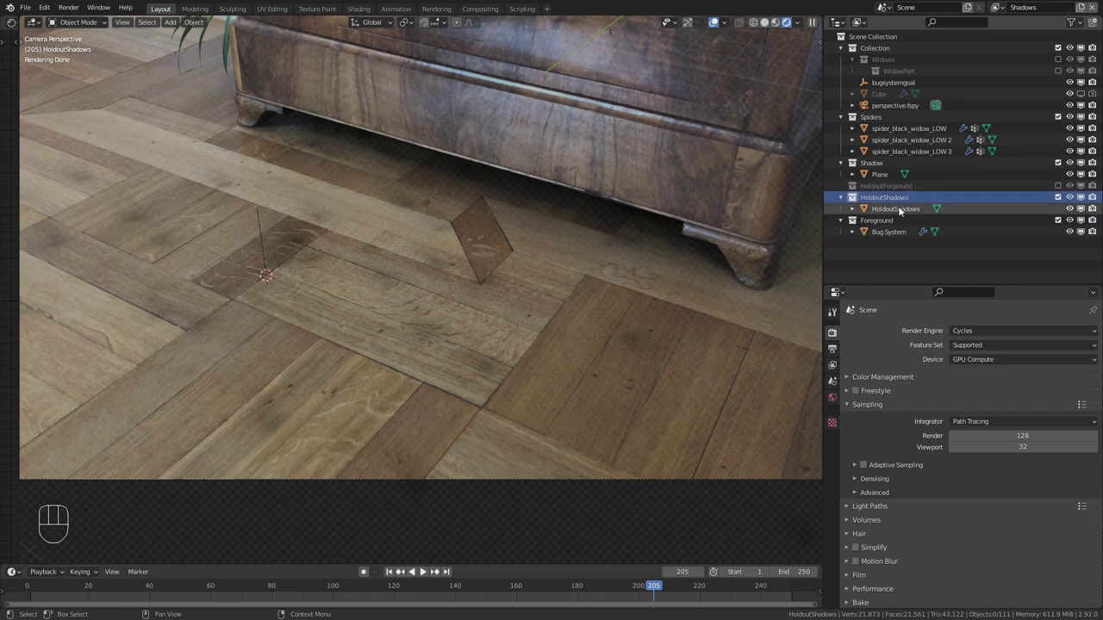
left_click(903, 210)
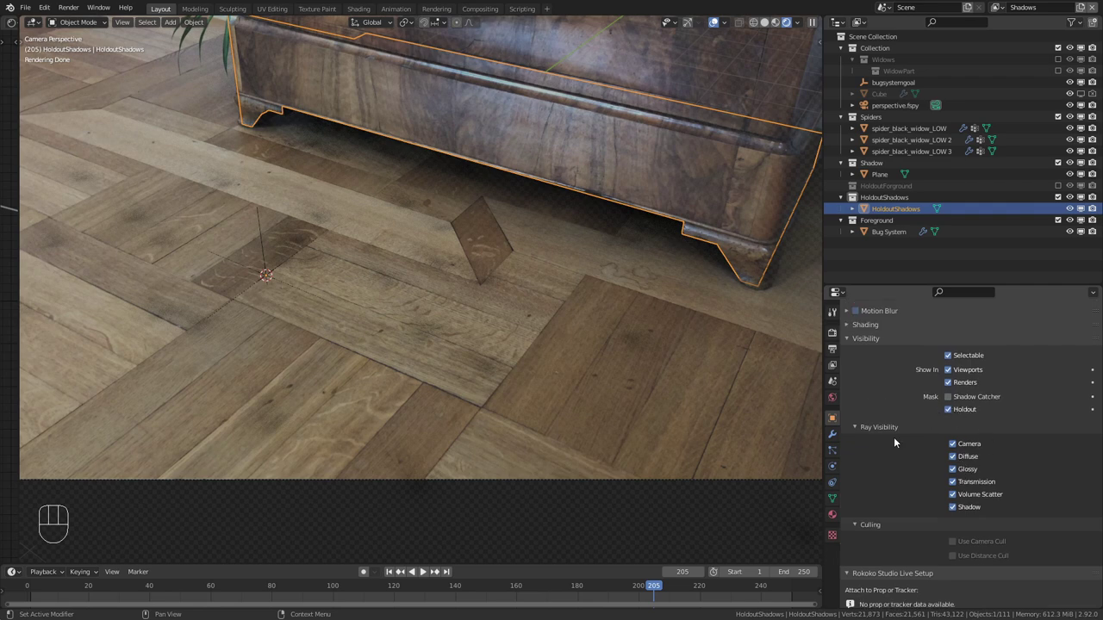
Limit the HoldoutShadows object's ray visibility to Camera only, switching off Diffuse through Shadow
left_click_drag(958, 457, 955, 505)
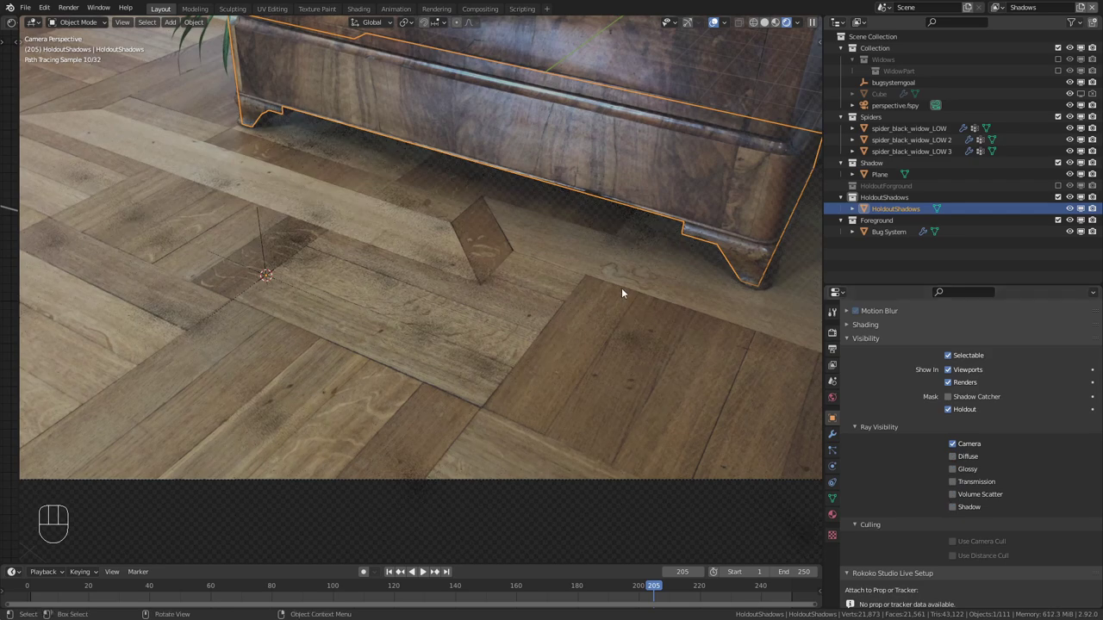
key("a")
key("a")
left_click(718, 27)
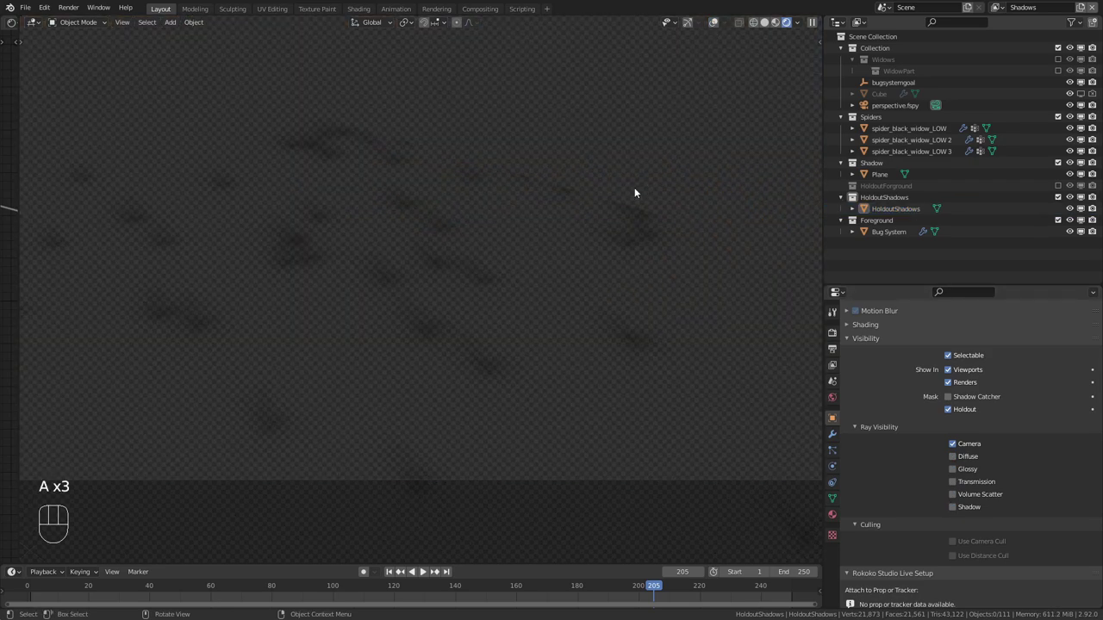
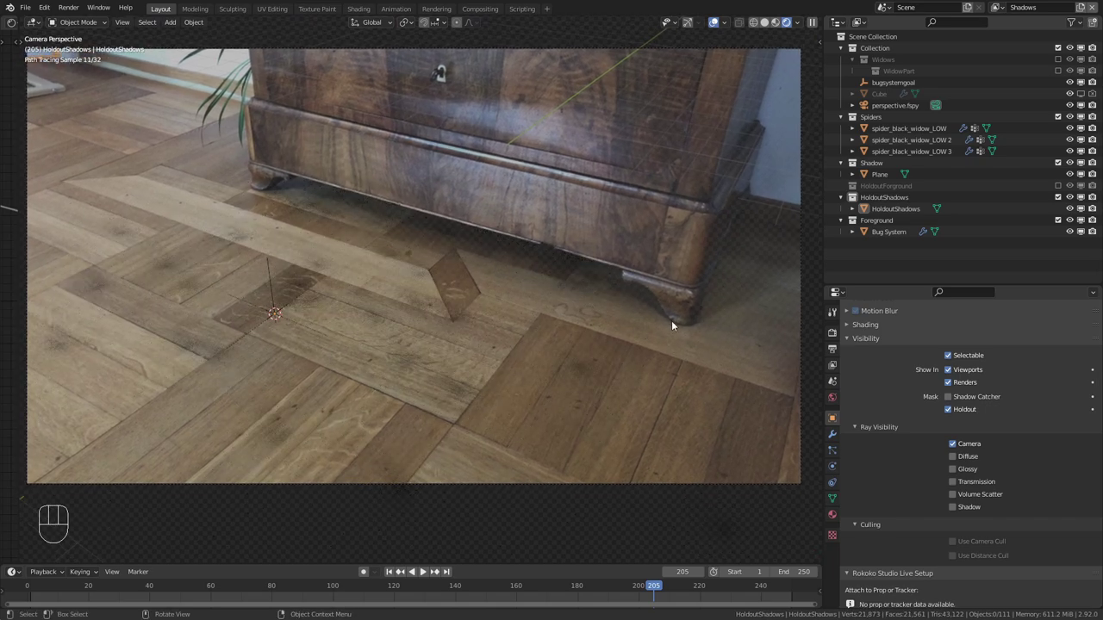
left_click_drag(576, 242, 568, 252)
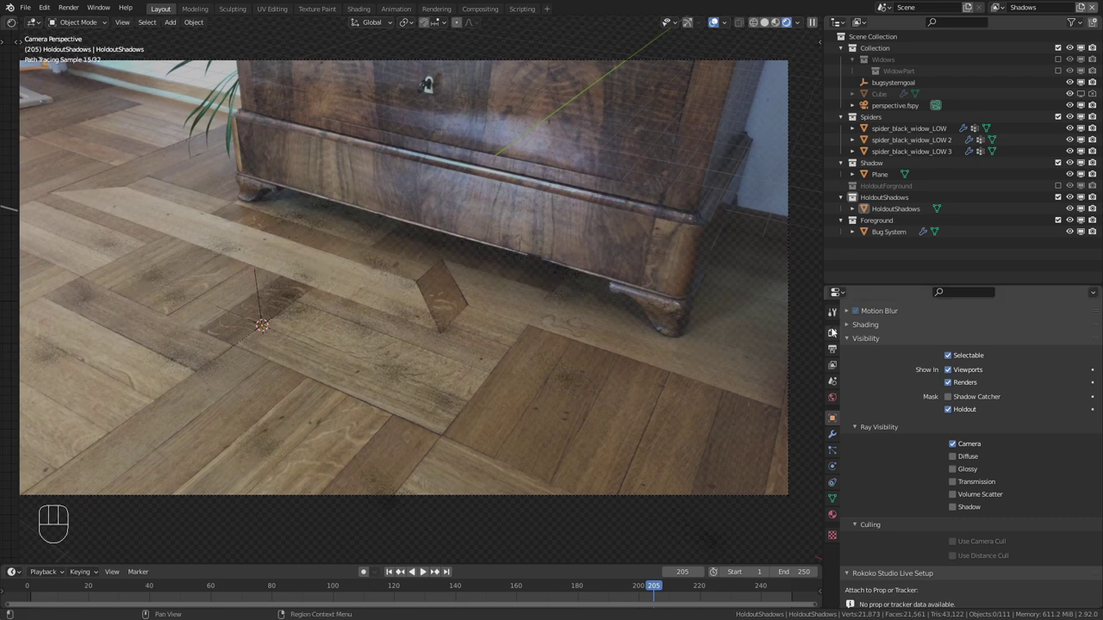
left_click(838, 333)
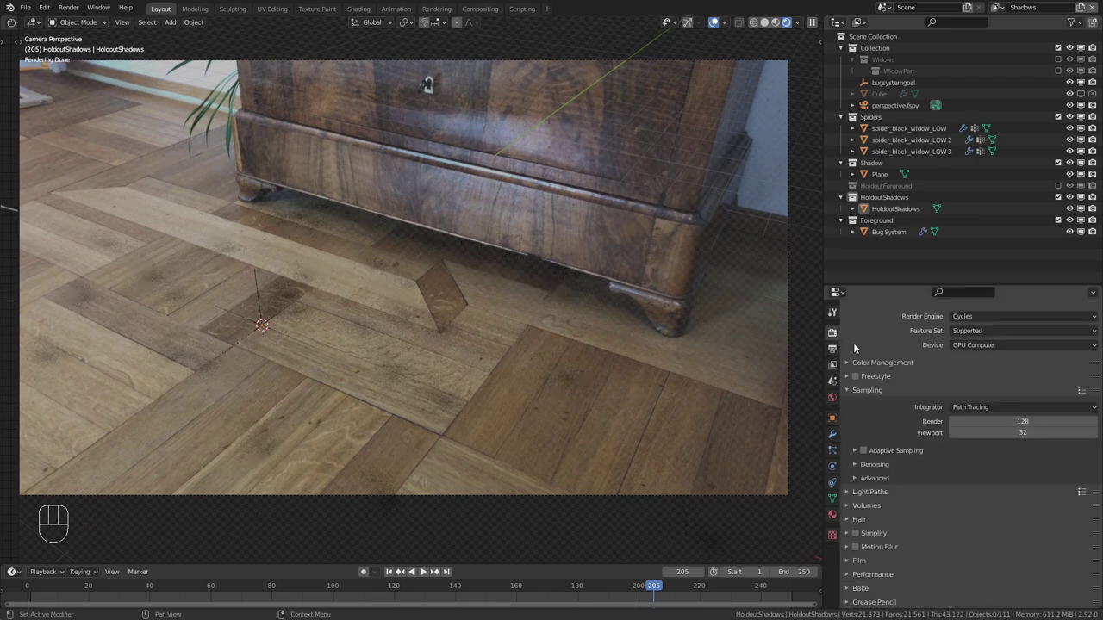
Lower the motion blur shutter from 0.50 to 0.16 and show the 3840×2160 output settings
left_click_drag(992, 319, 895, 329)
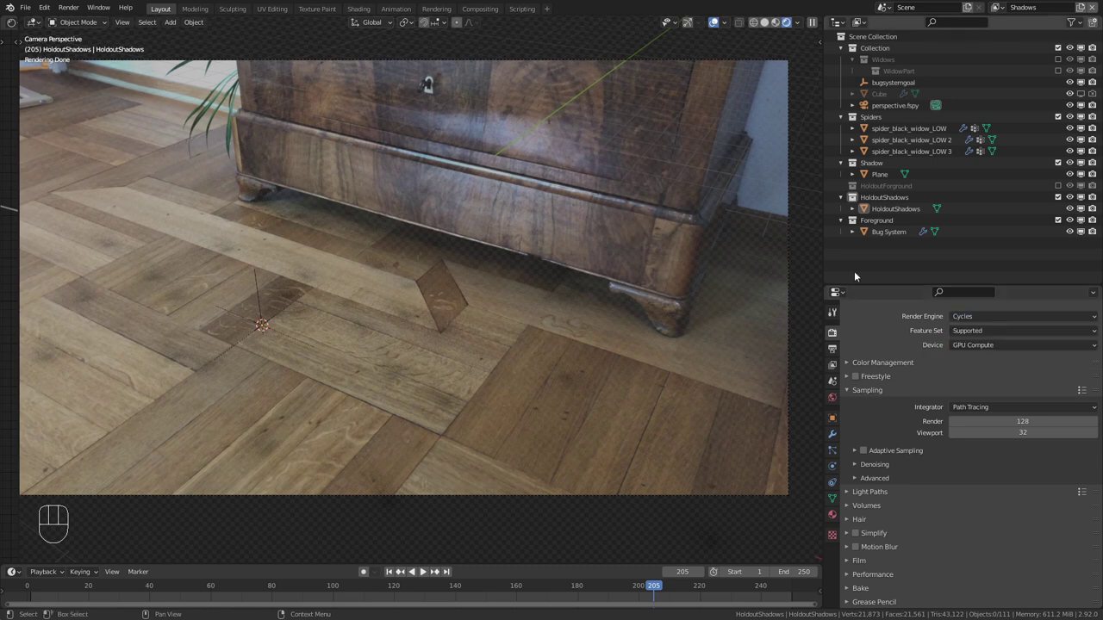
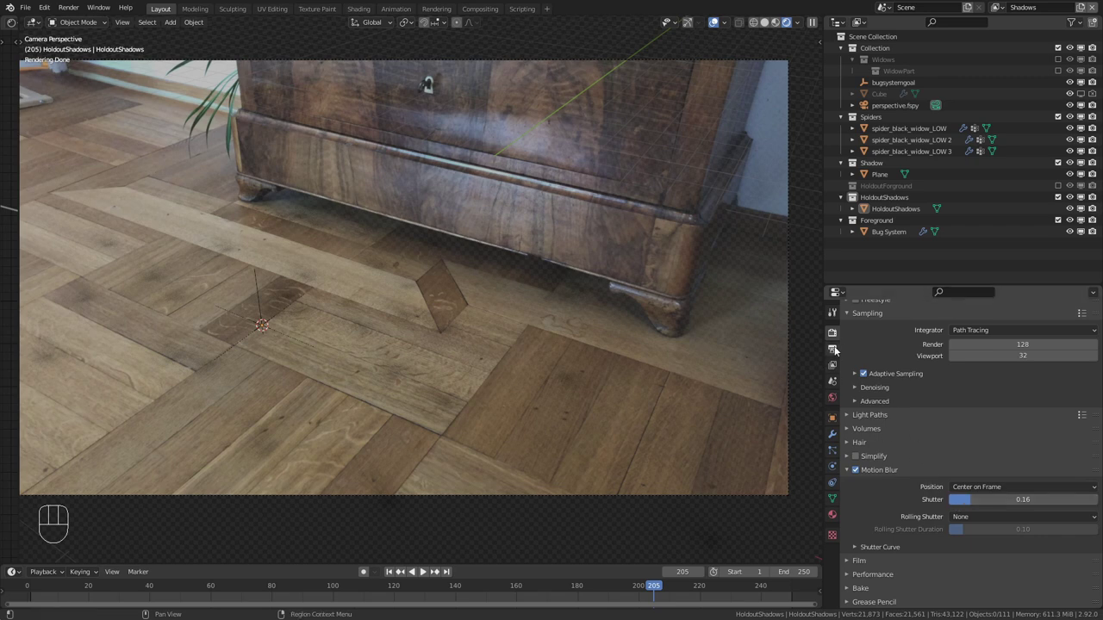
left_click(839, 350)
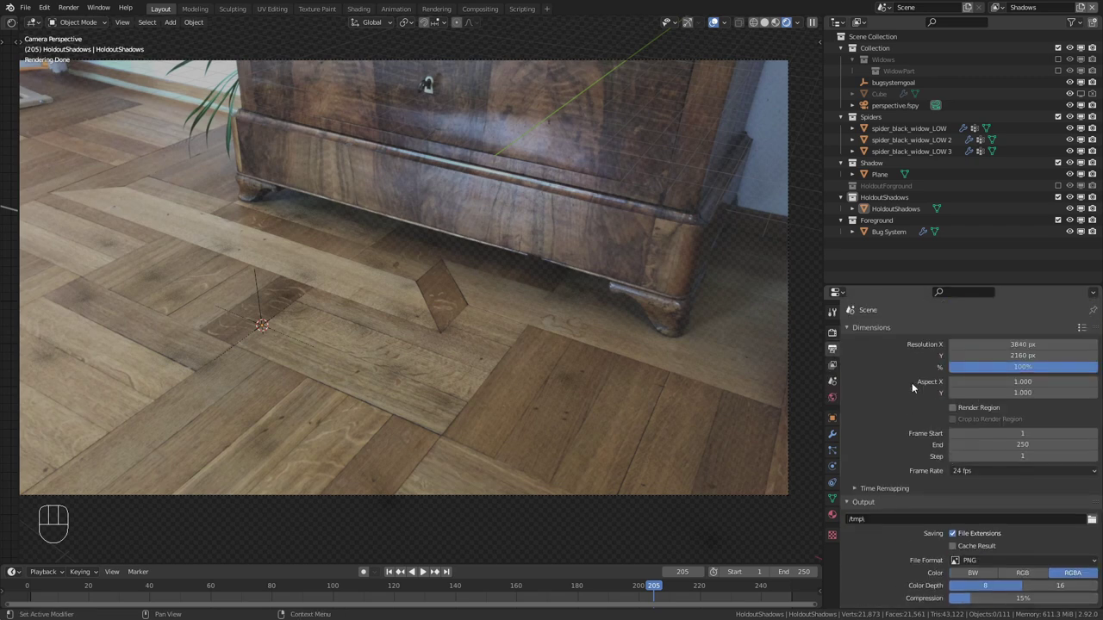